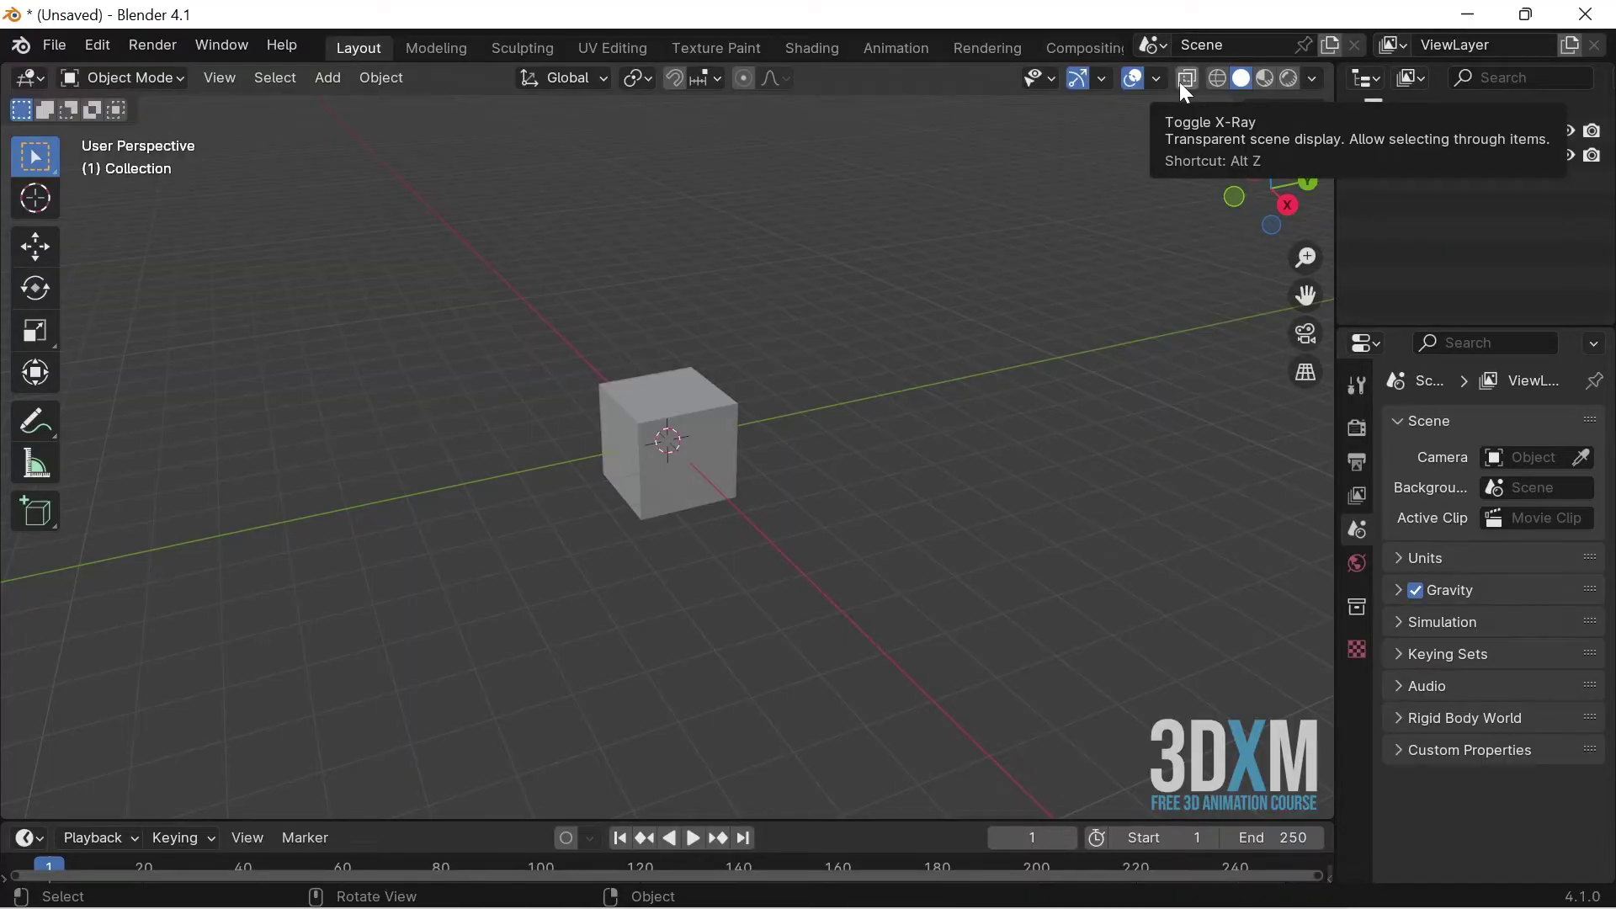
- View the default cube straight on in Front Orthographic (Numpad 1)
key(1)
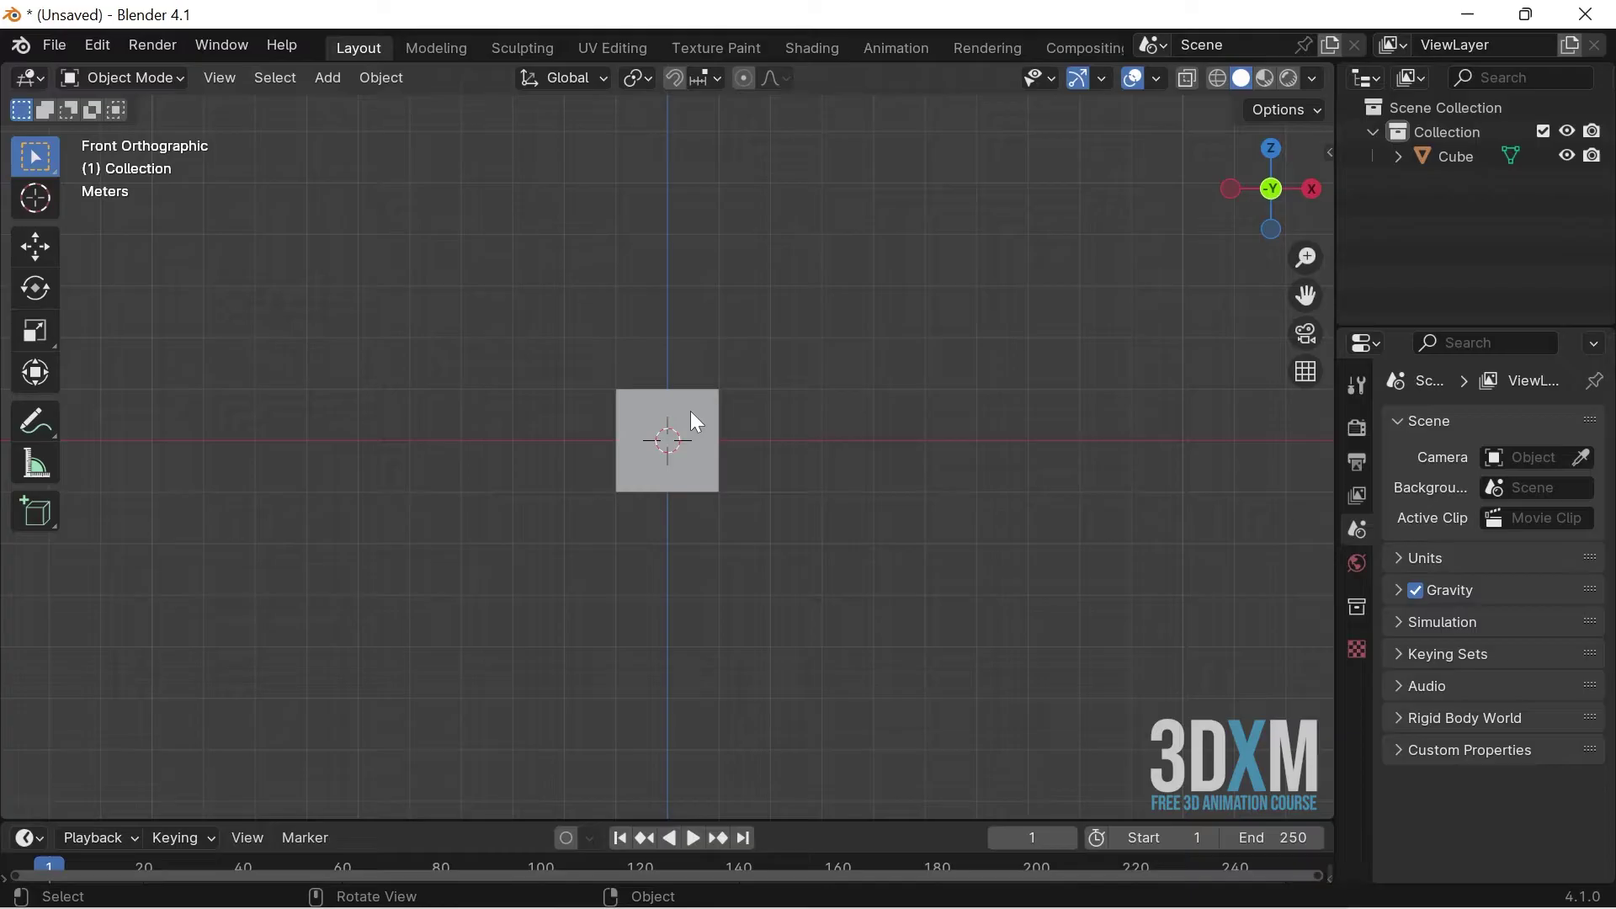
- Scale the selected cube uniformly to about 1.991, roughly doubling its size
click(689, 430)
double_click(689, 430)
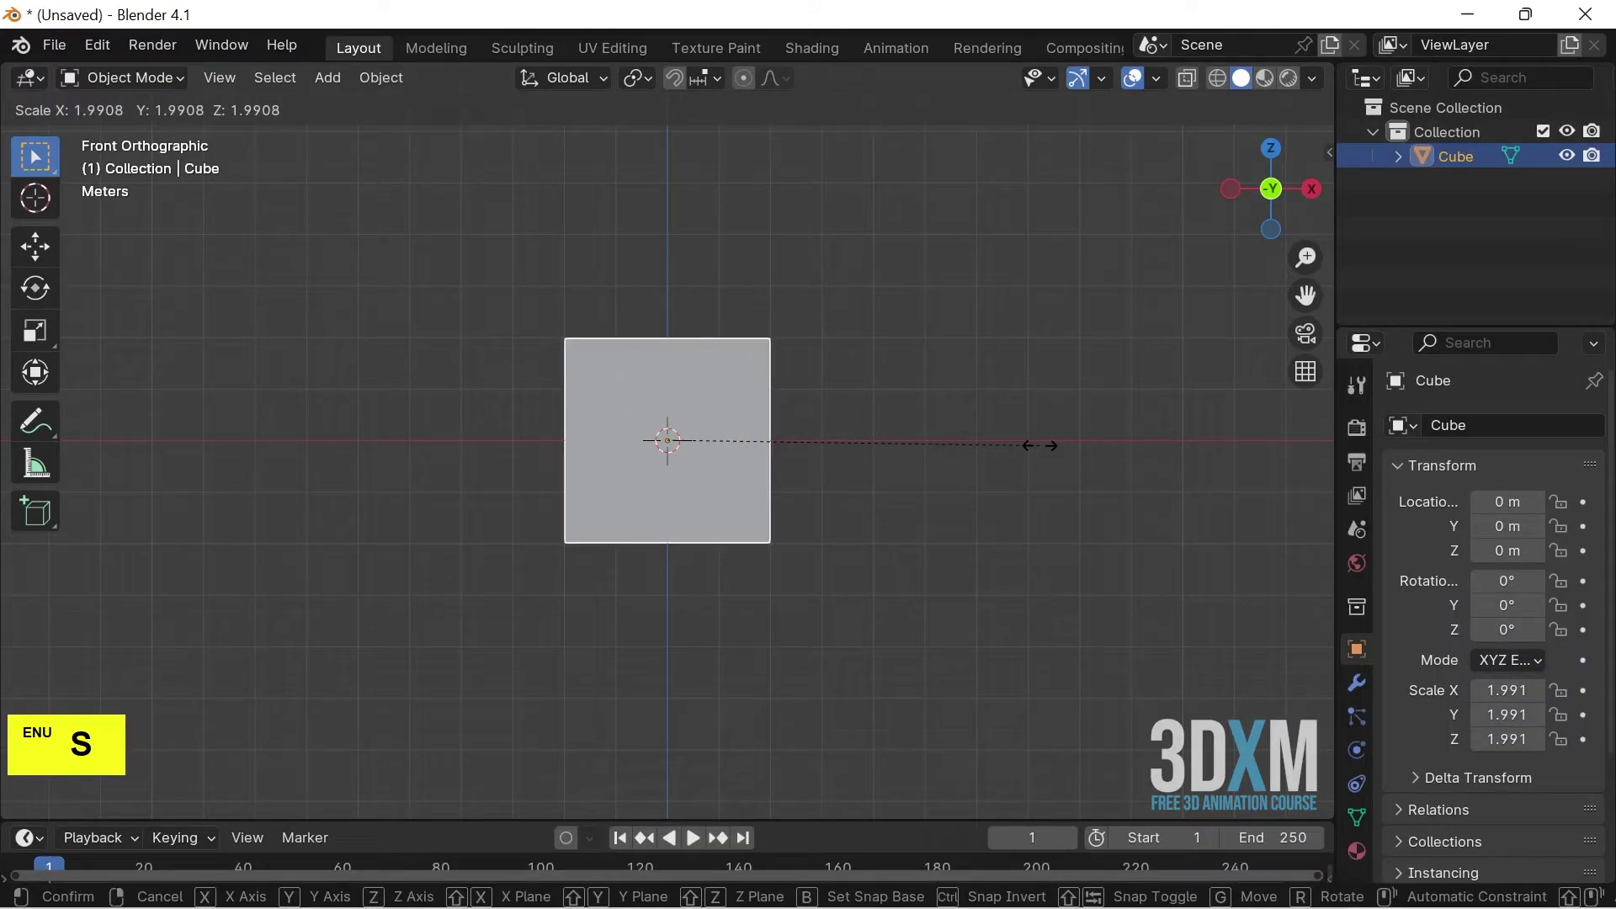
click(1047, 453)
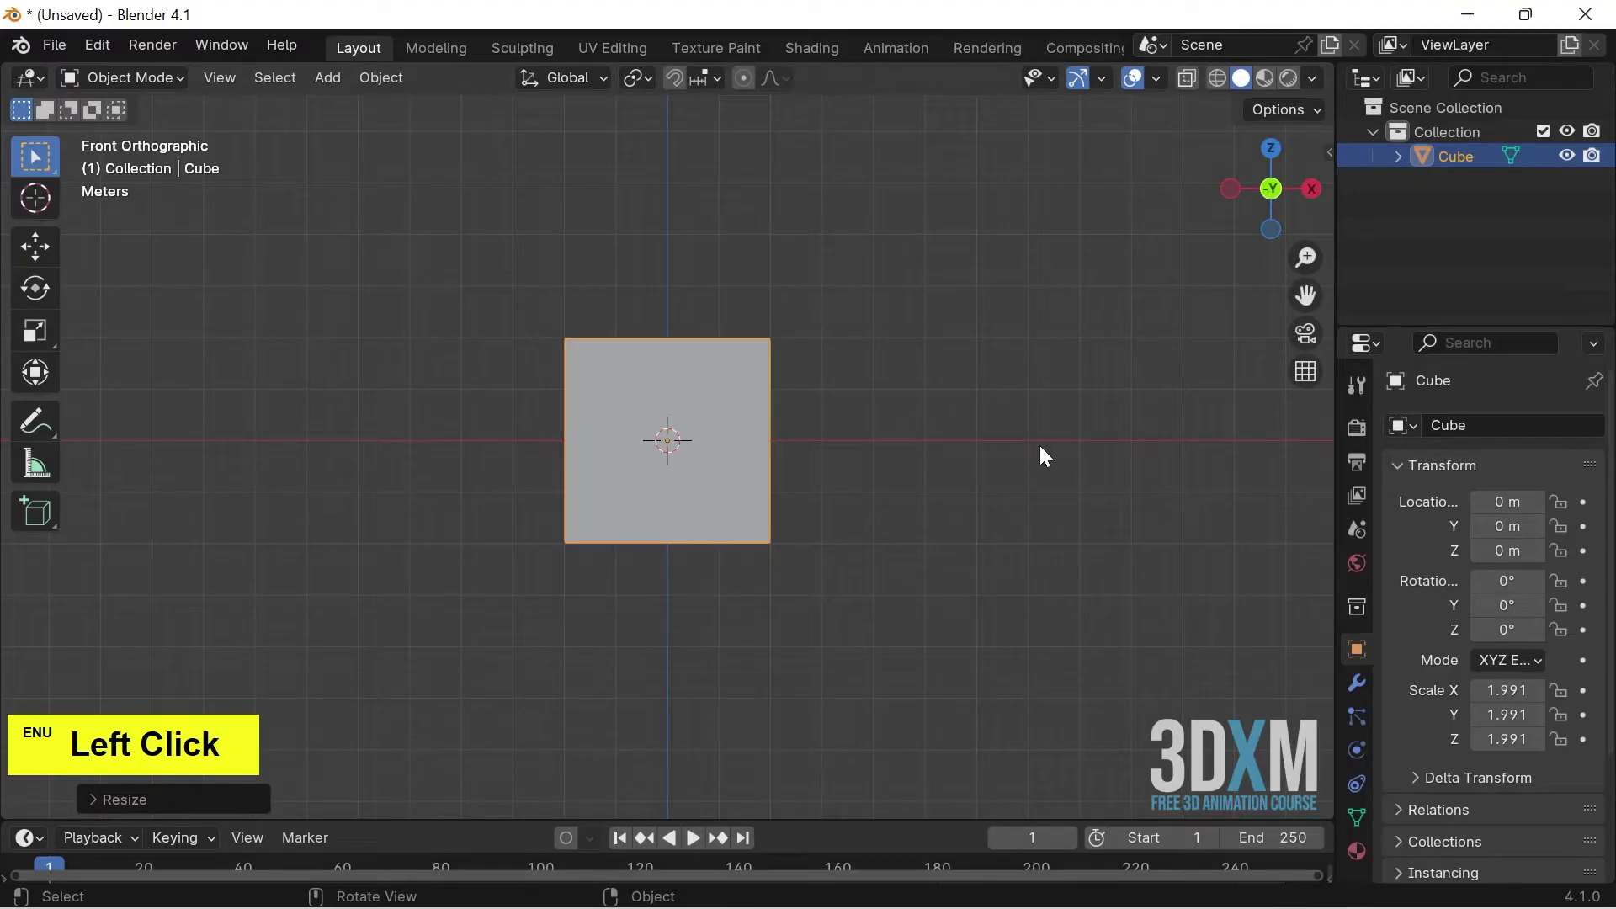
- Add a default-size Cube.001 at the origin inside the big cube, deselect and orbit to perspective
click(330, 92)
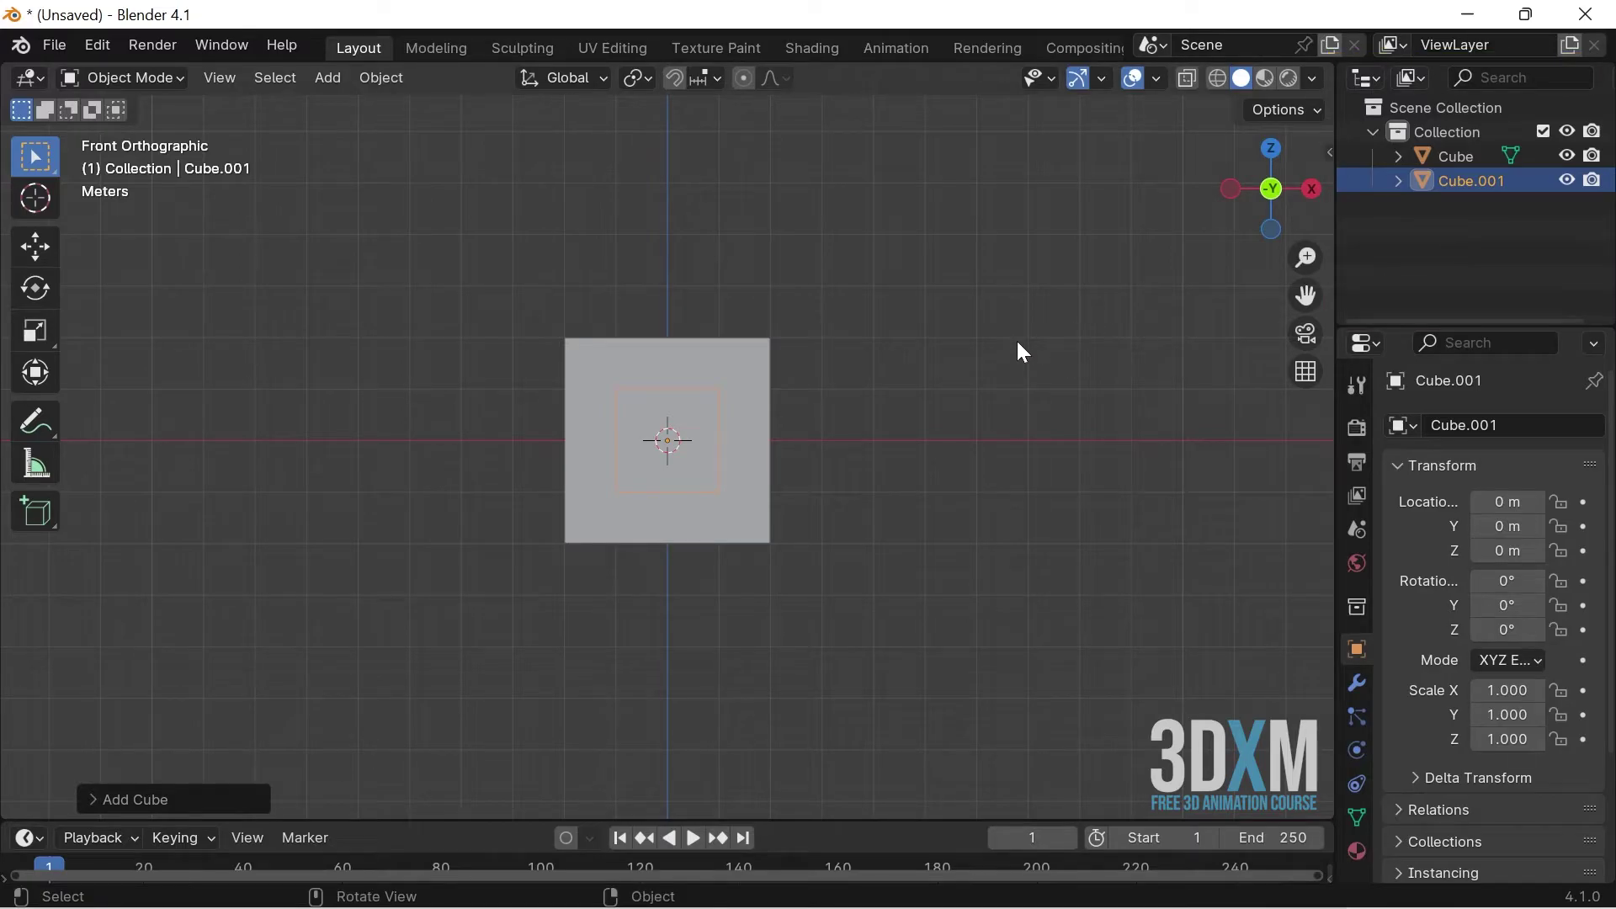
click(1024, 349)
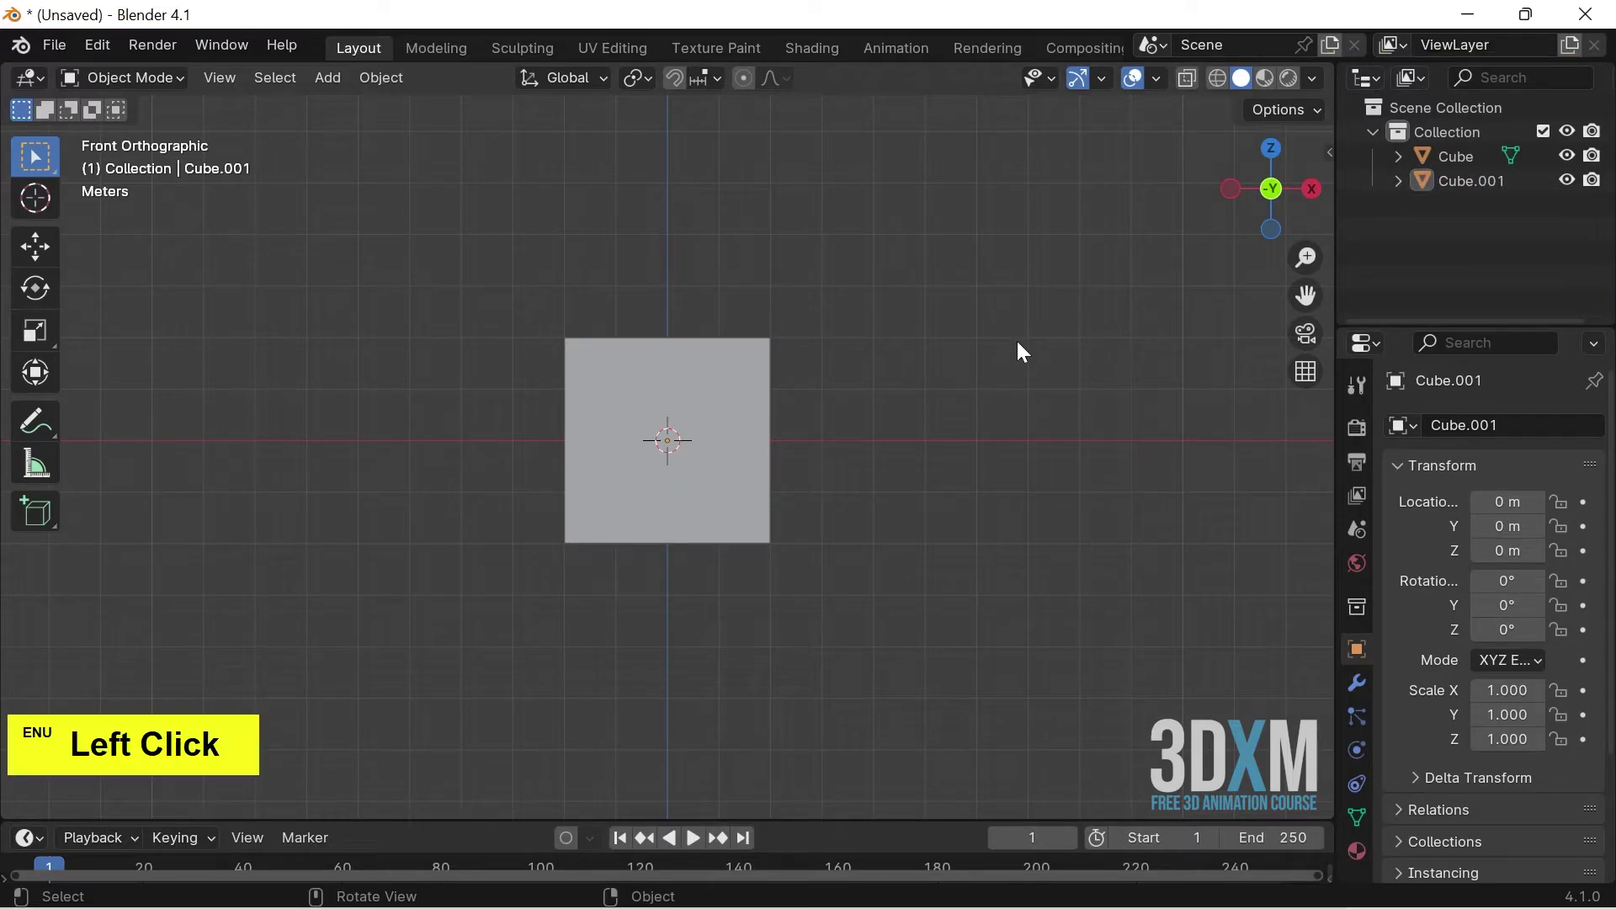
click(1024, 349)
click(1042, 352)
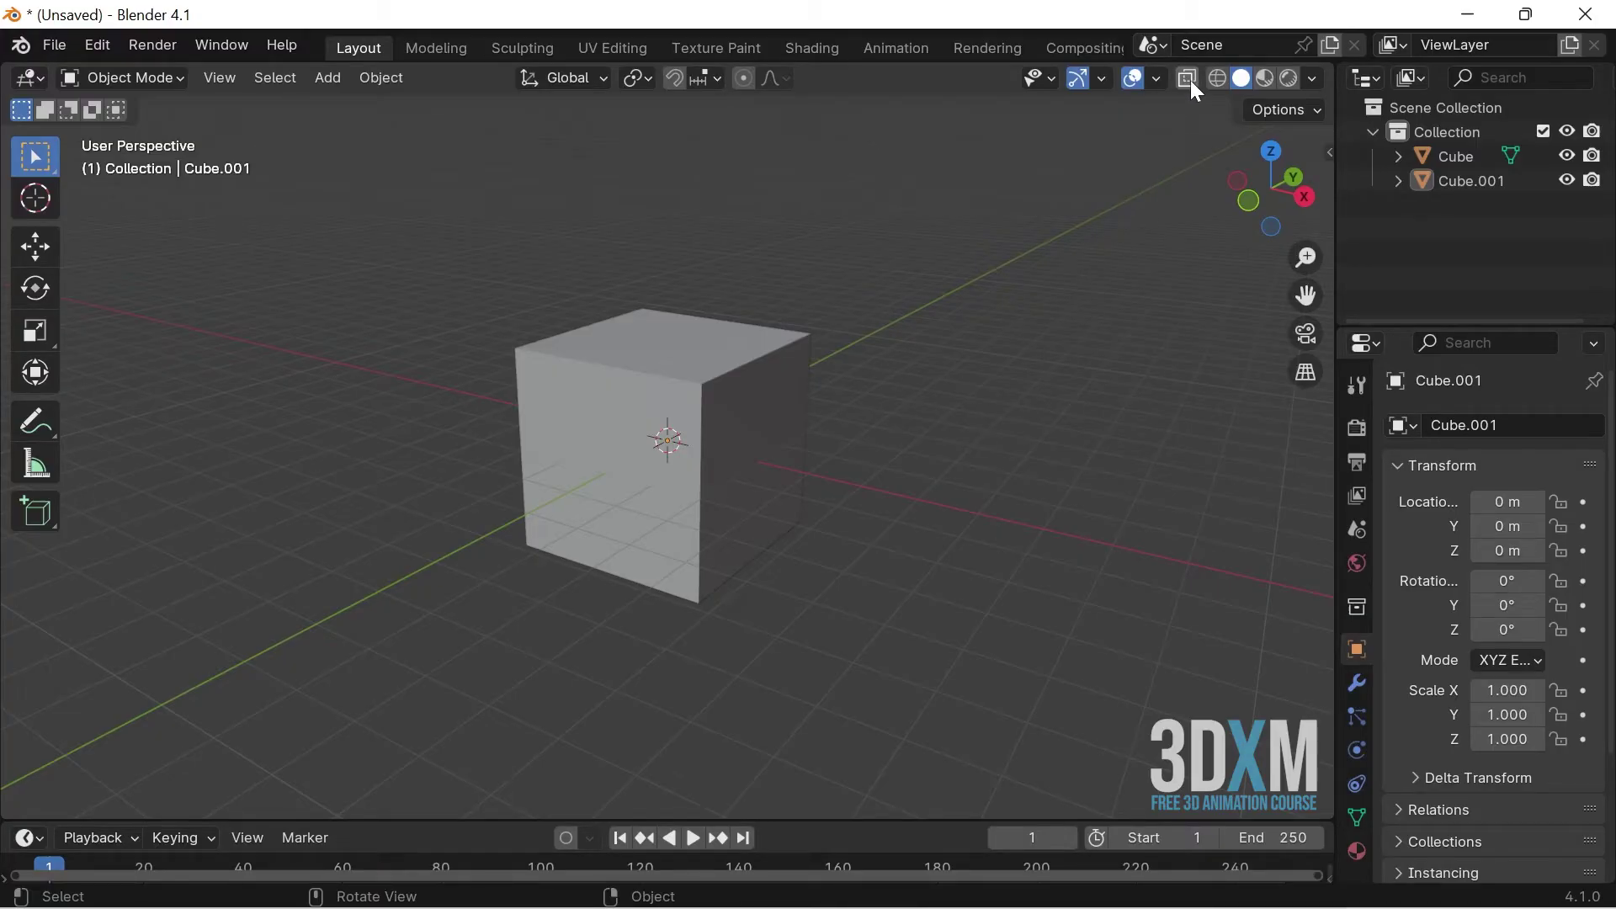
- Enable X-Ray and click through the large cube to select the hidden Cube.001
click(1198, 89)
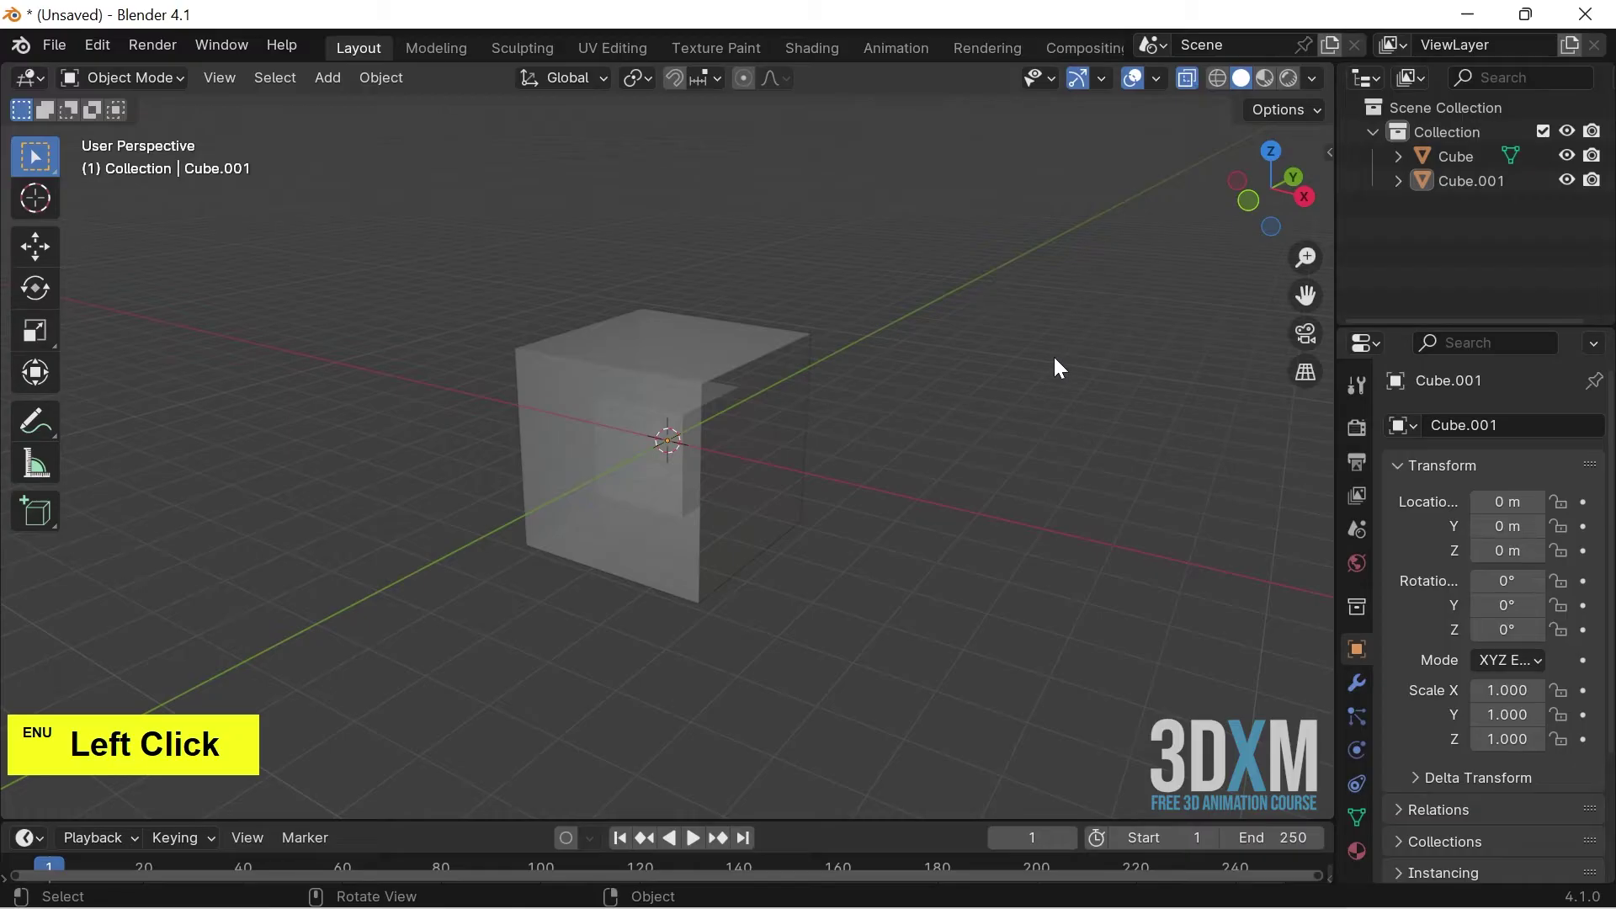
click(944, 440)
click(874, 484)
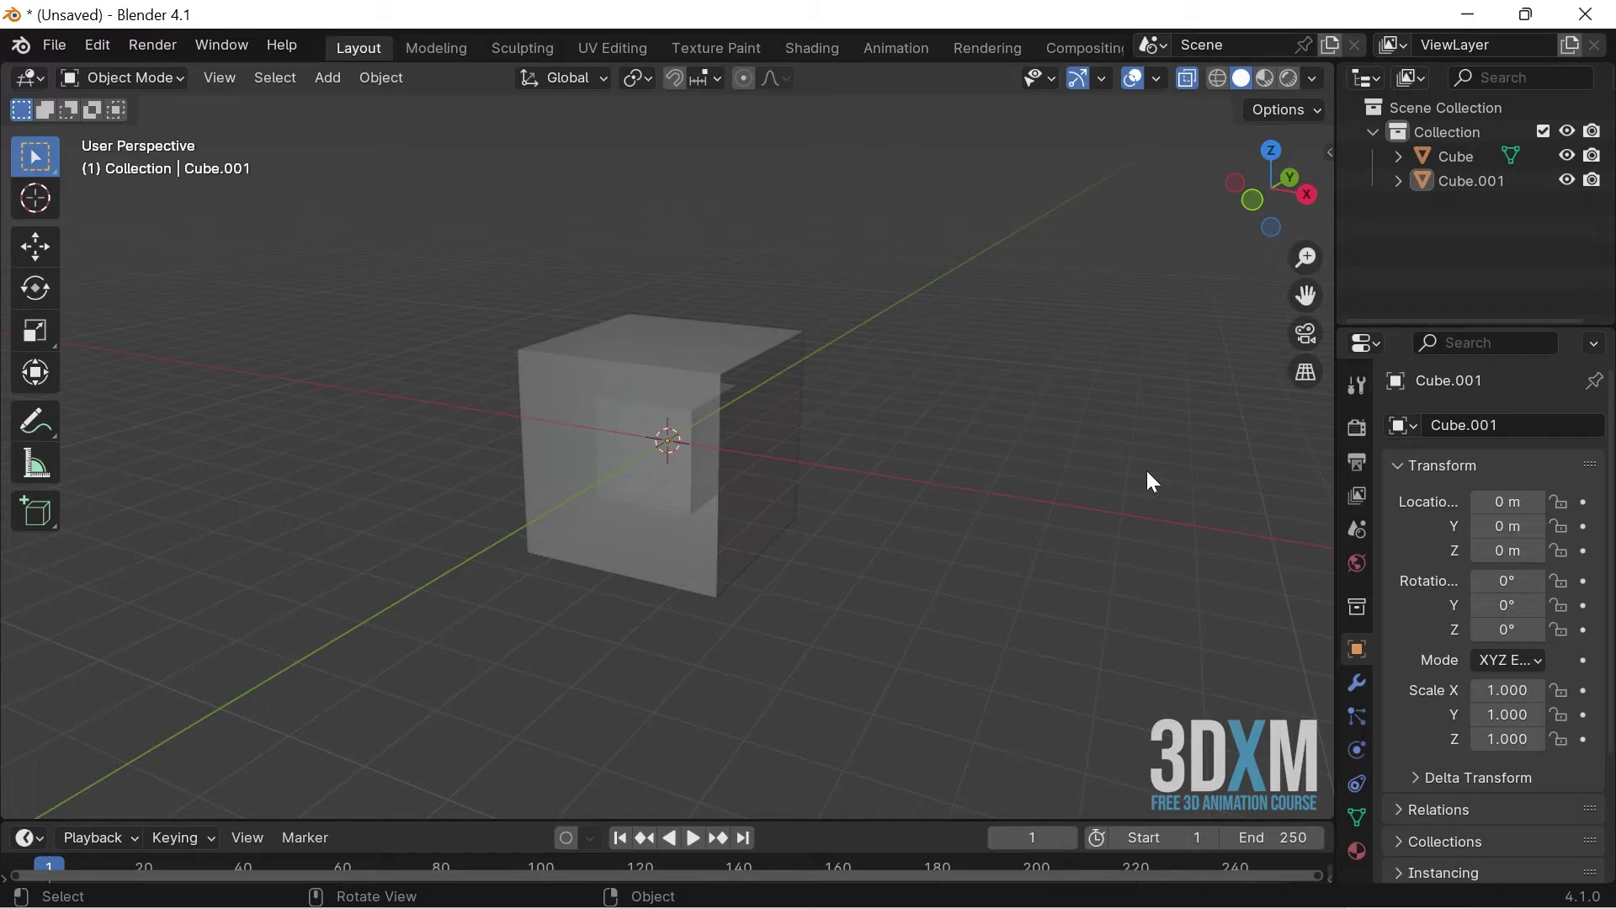
click(667, 479)
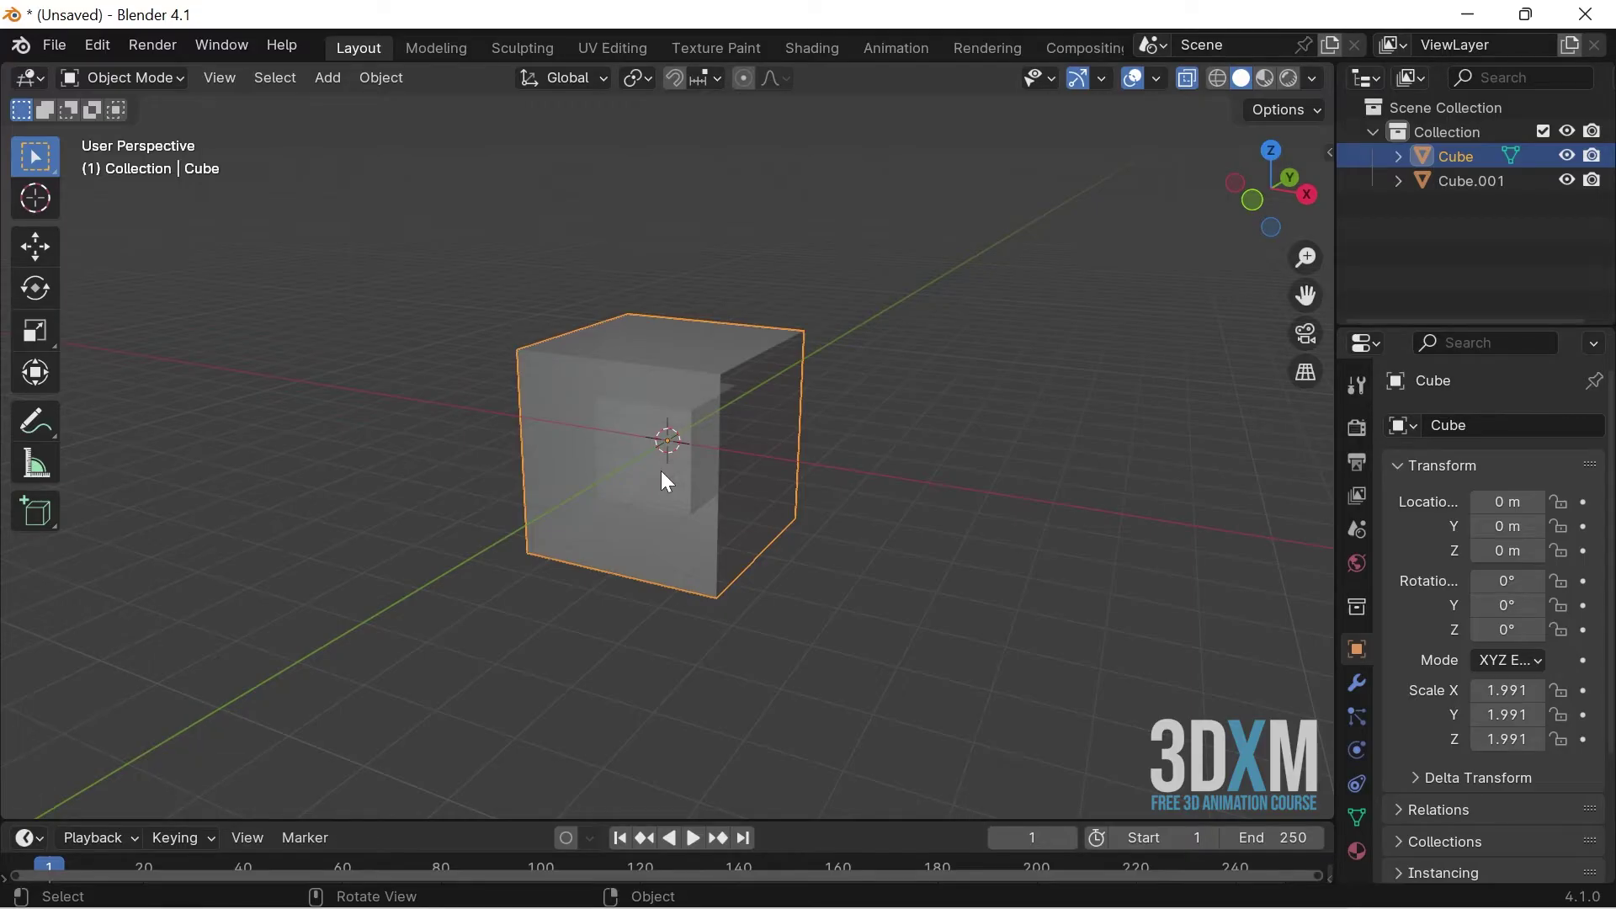
click(668, 479)
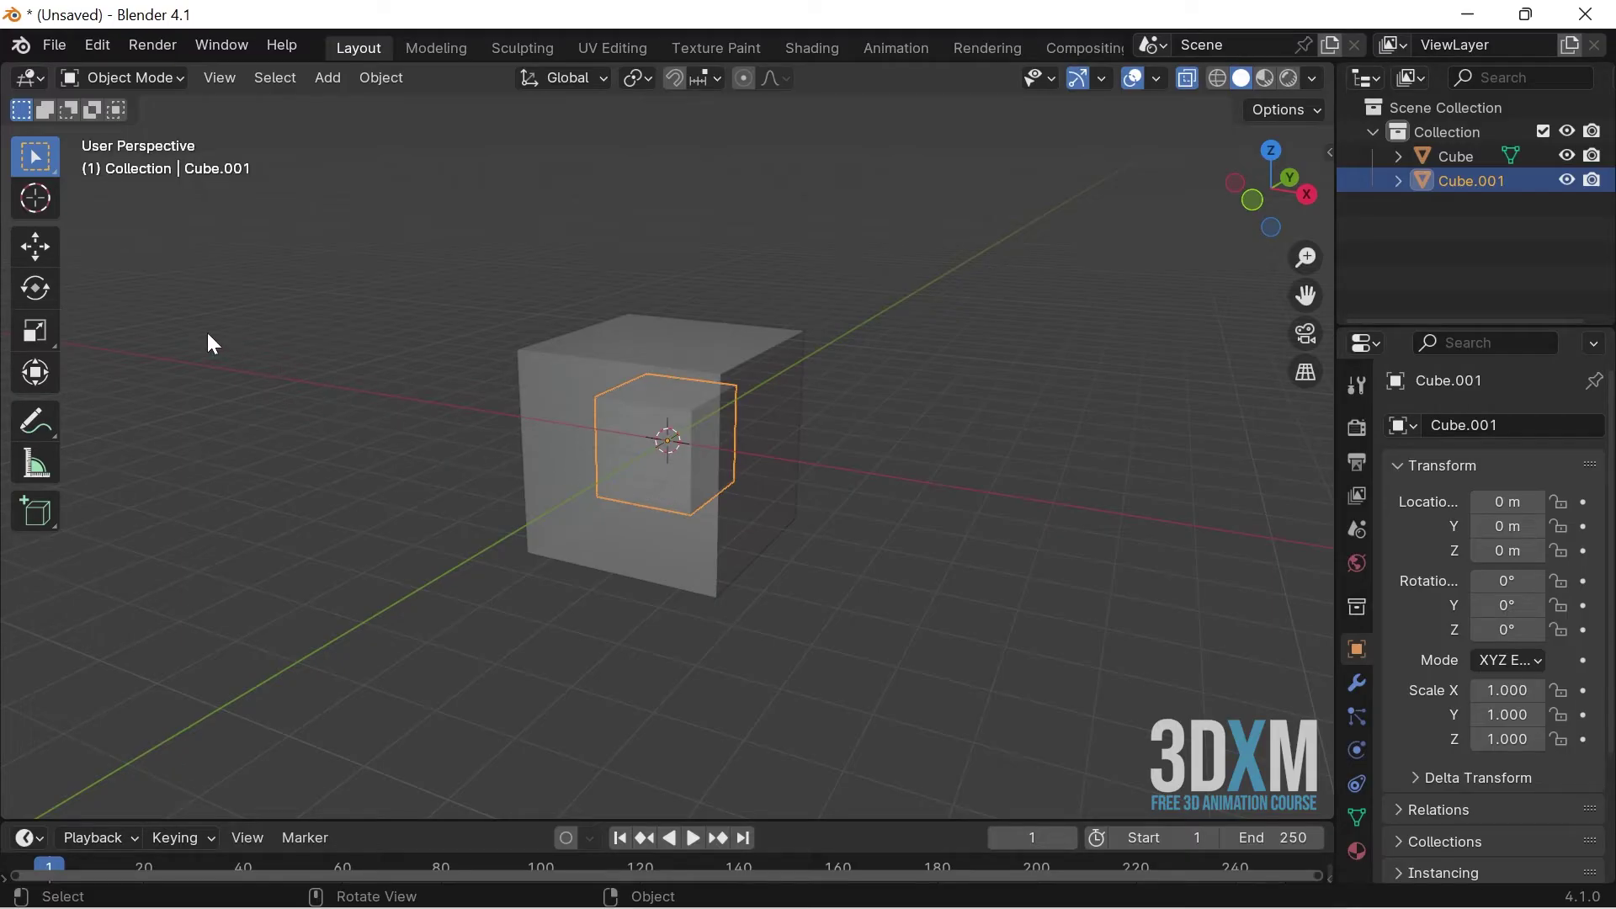
- Move Cube.001 out along X to about −7.67 with the Move tool, toggling X-Ray with Alt+Z
click(41, 258)
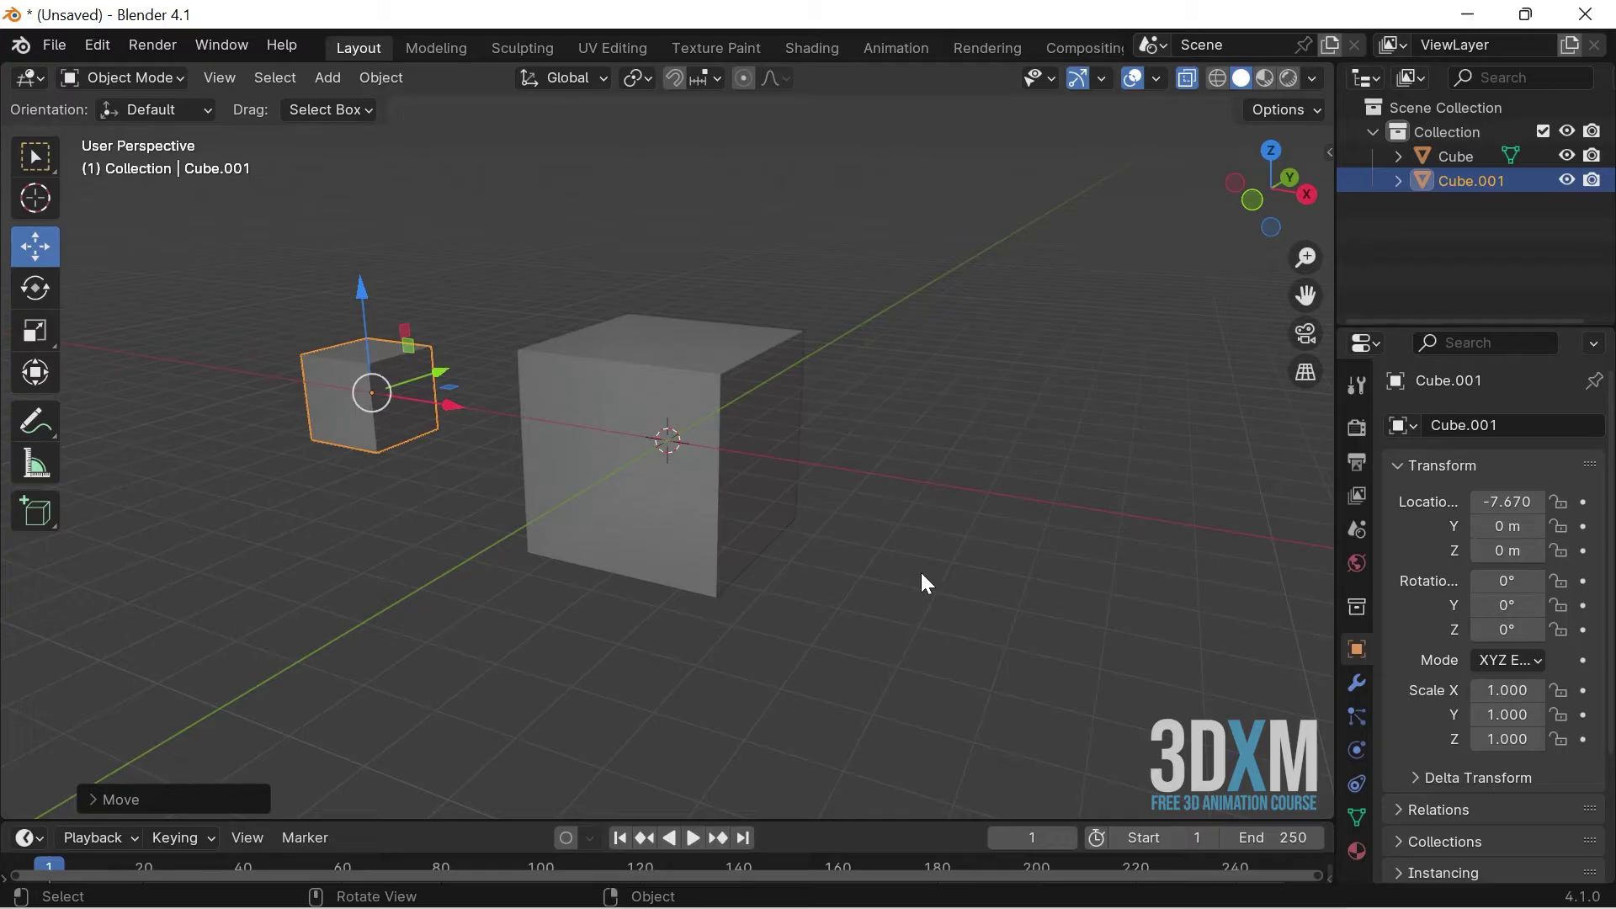
key(alt+z)
key(alt+z)
key(alt+z)
key(alt+z)
key(alt+z)
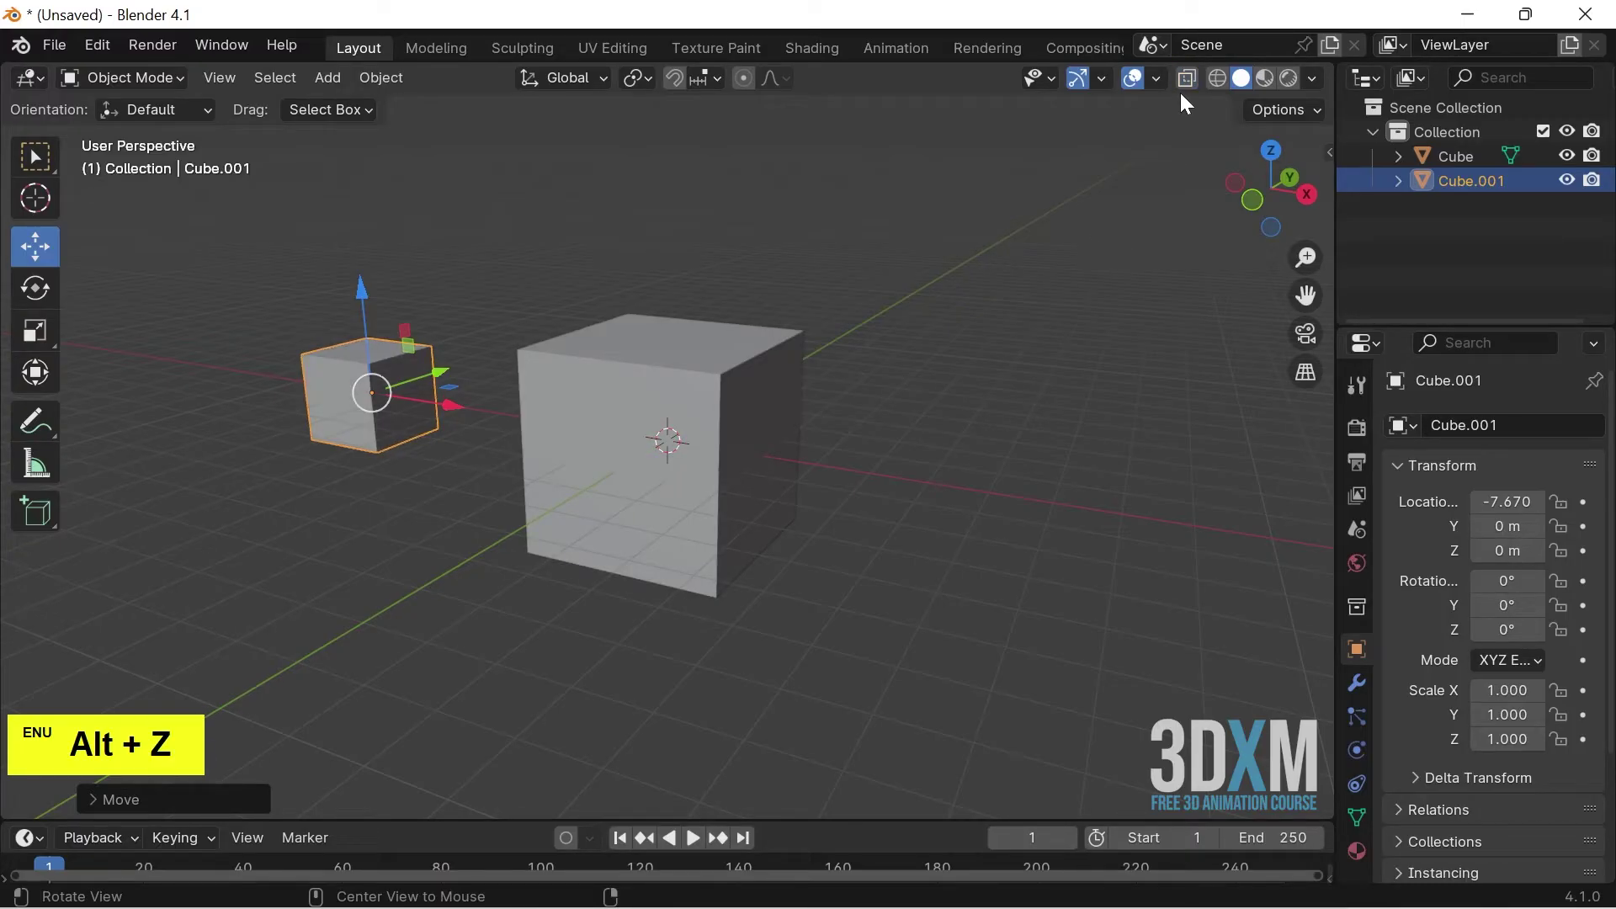
key(alt+z)
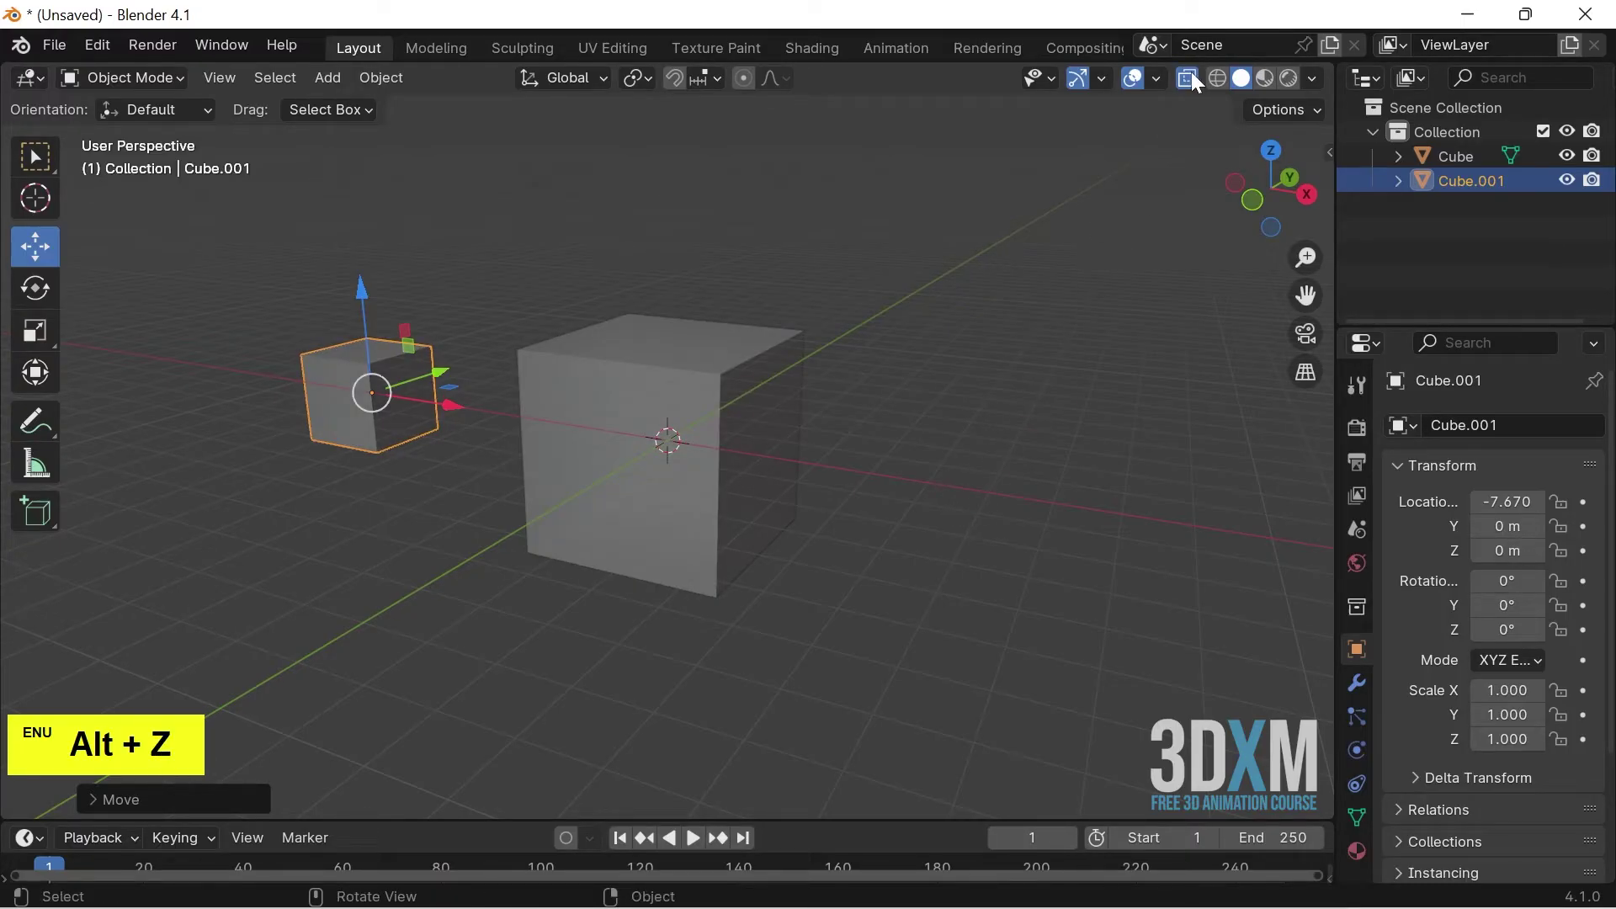
- Toggle X-Ray with the header button several times, leaving it off, then start File > New > General
click(1200, 79)
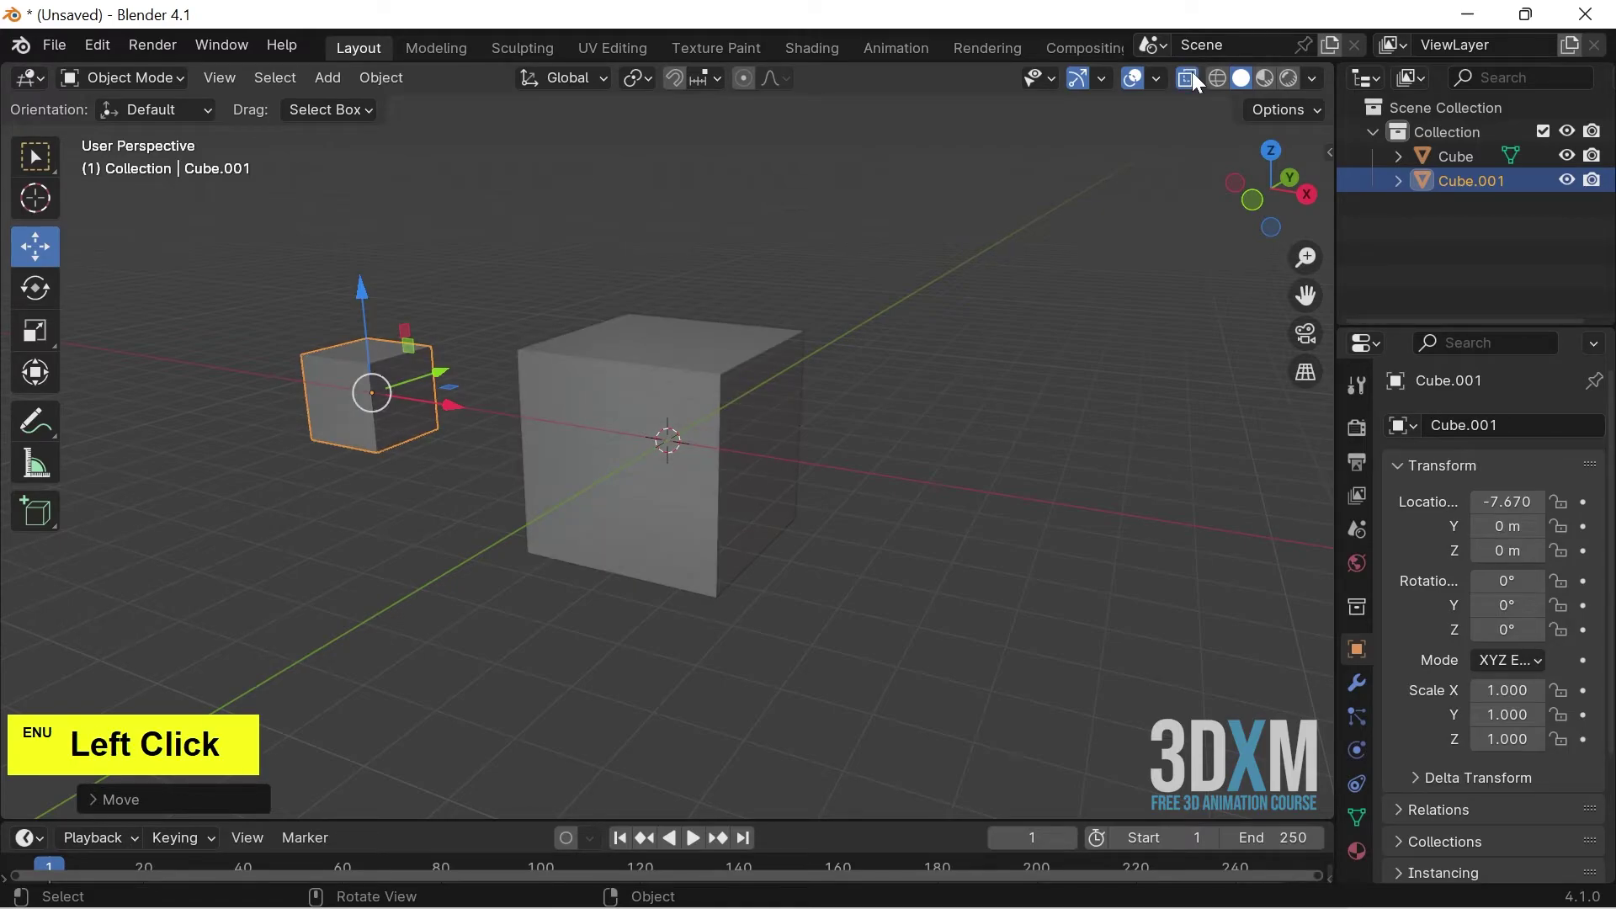
double_click(1200, 79)
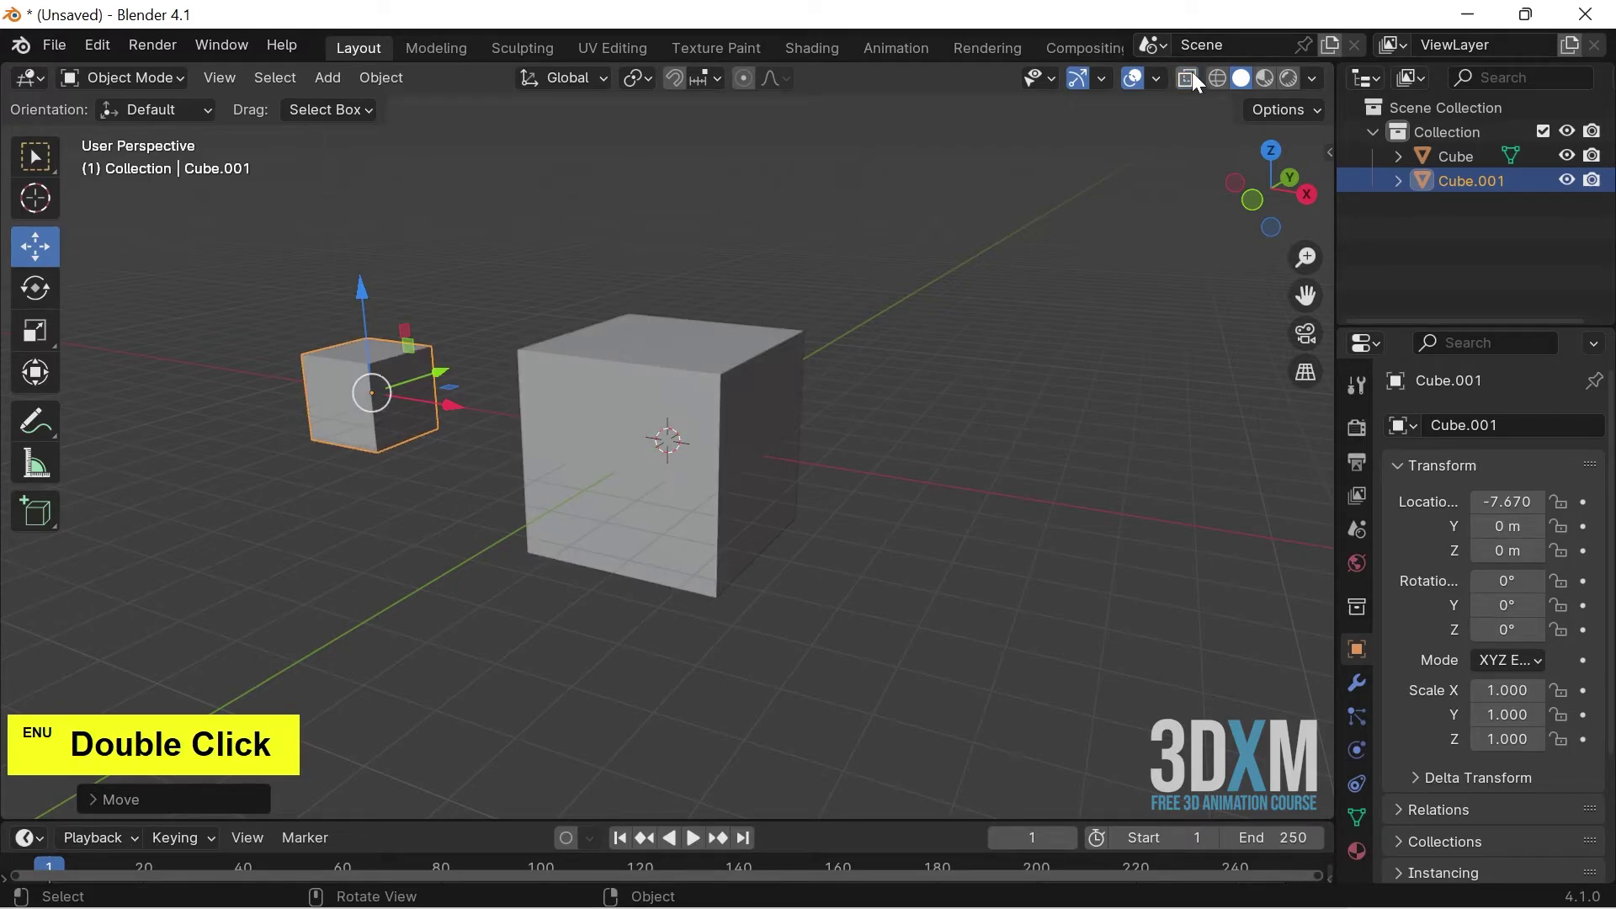
click(1199, 79)
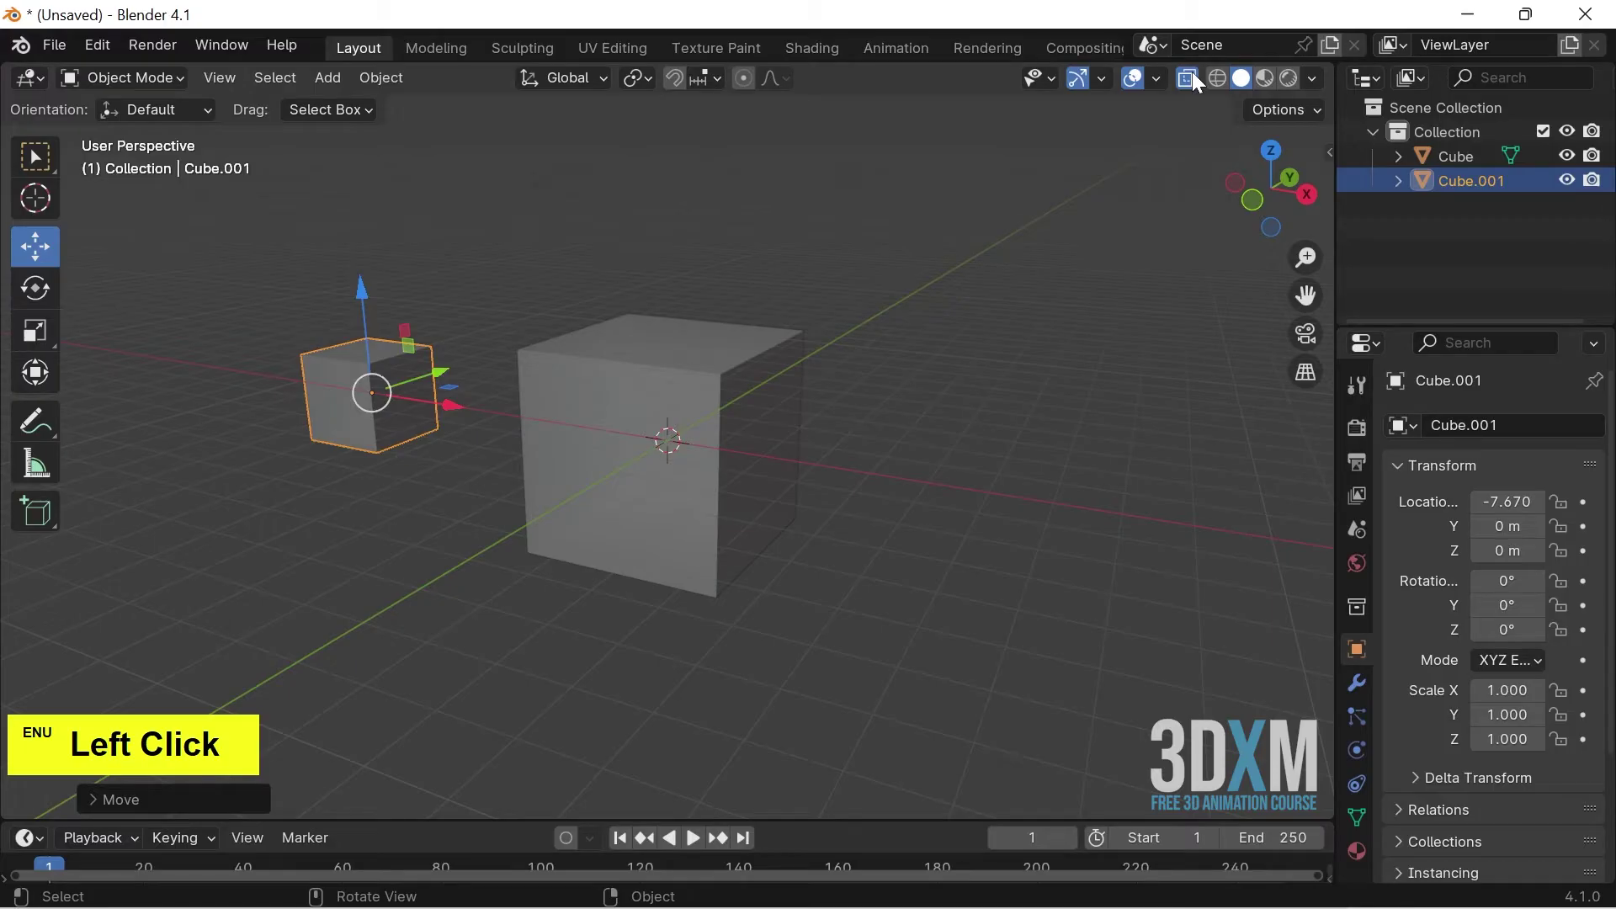
double_click(1199, 79)
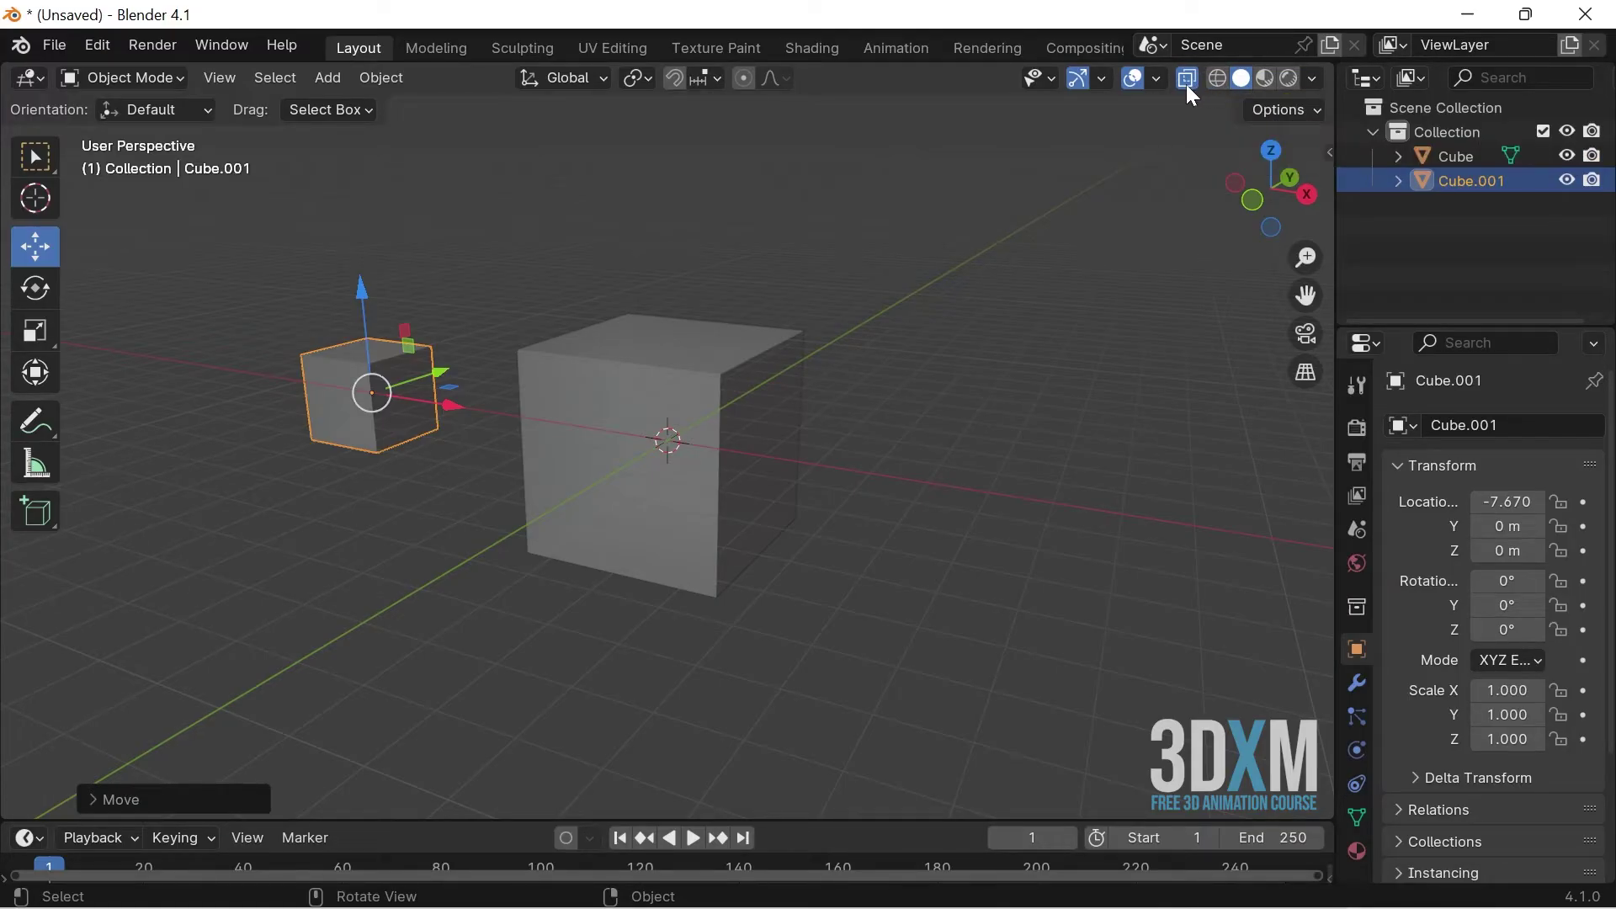
click(1190, 88)
double_click(1189, 88)
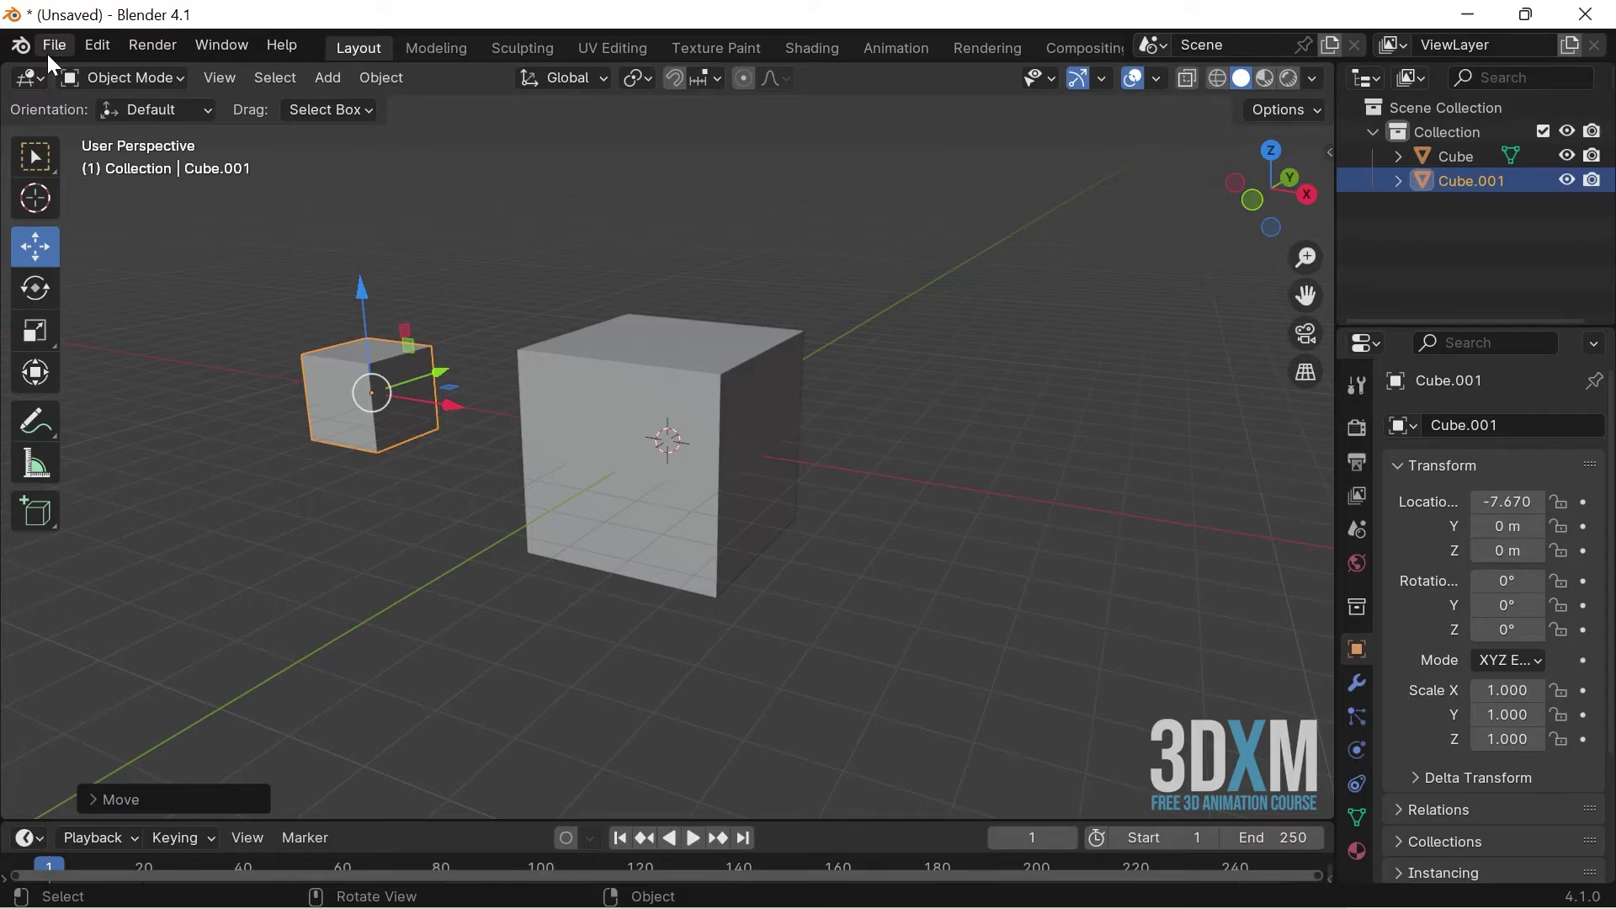
- Discard changes for a fresh scene and delete the Camera and Light, leaving only the cube
click(61, 61)
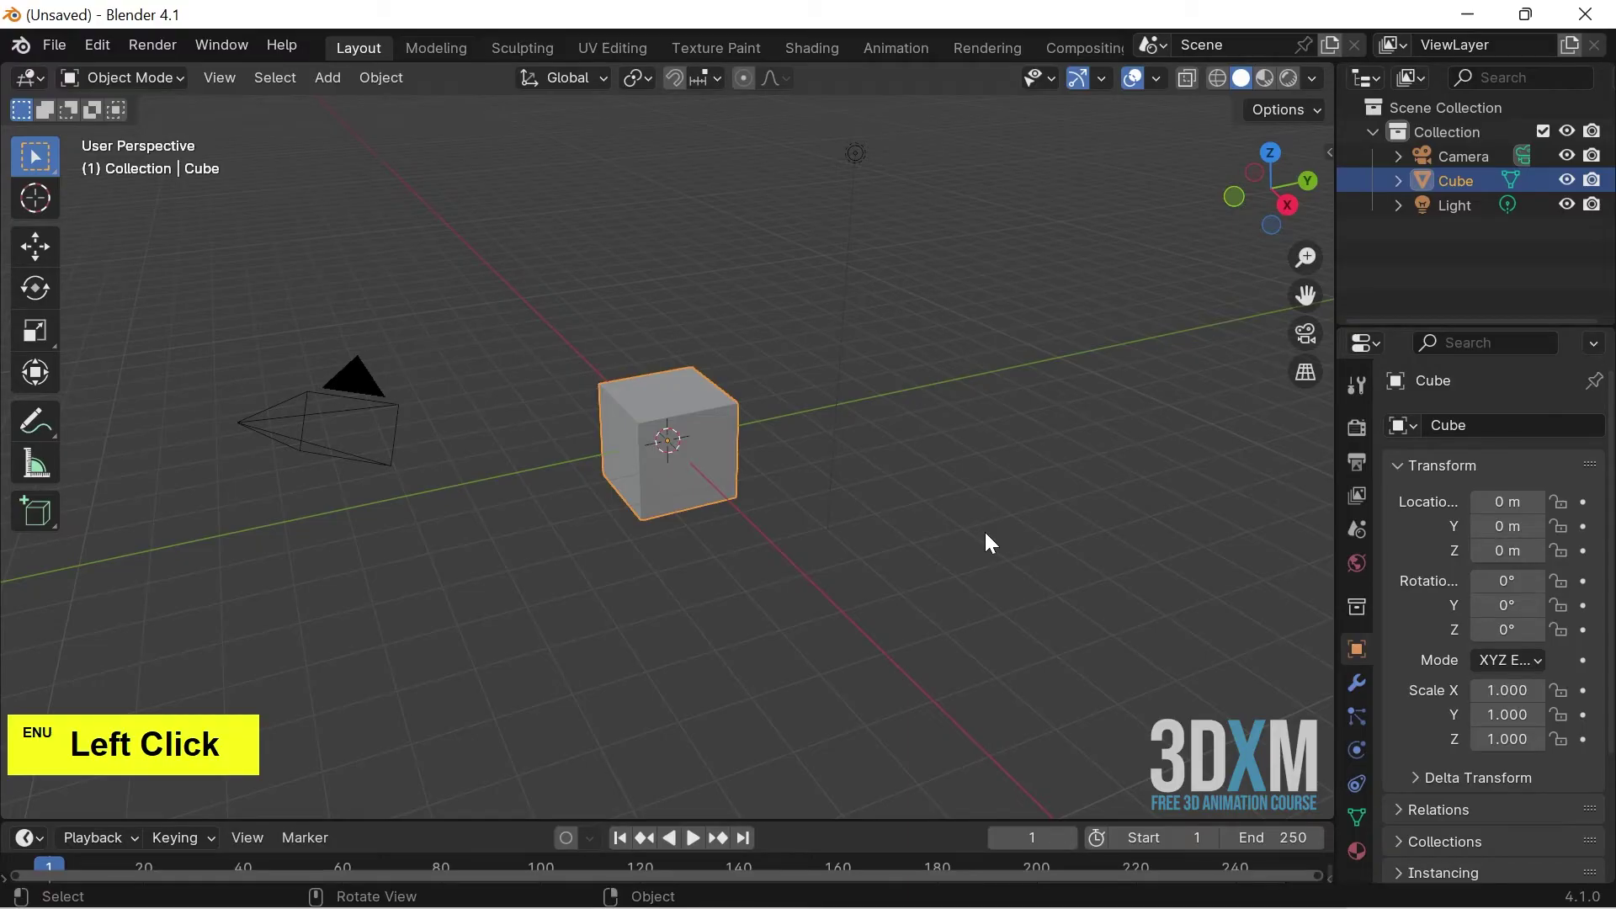
click(995, 546)
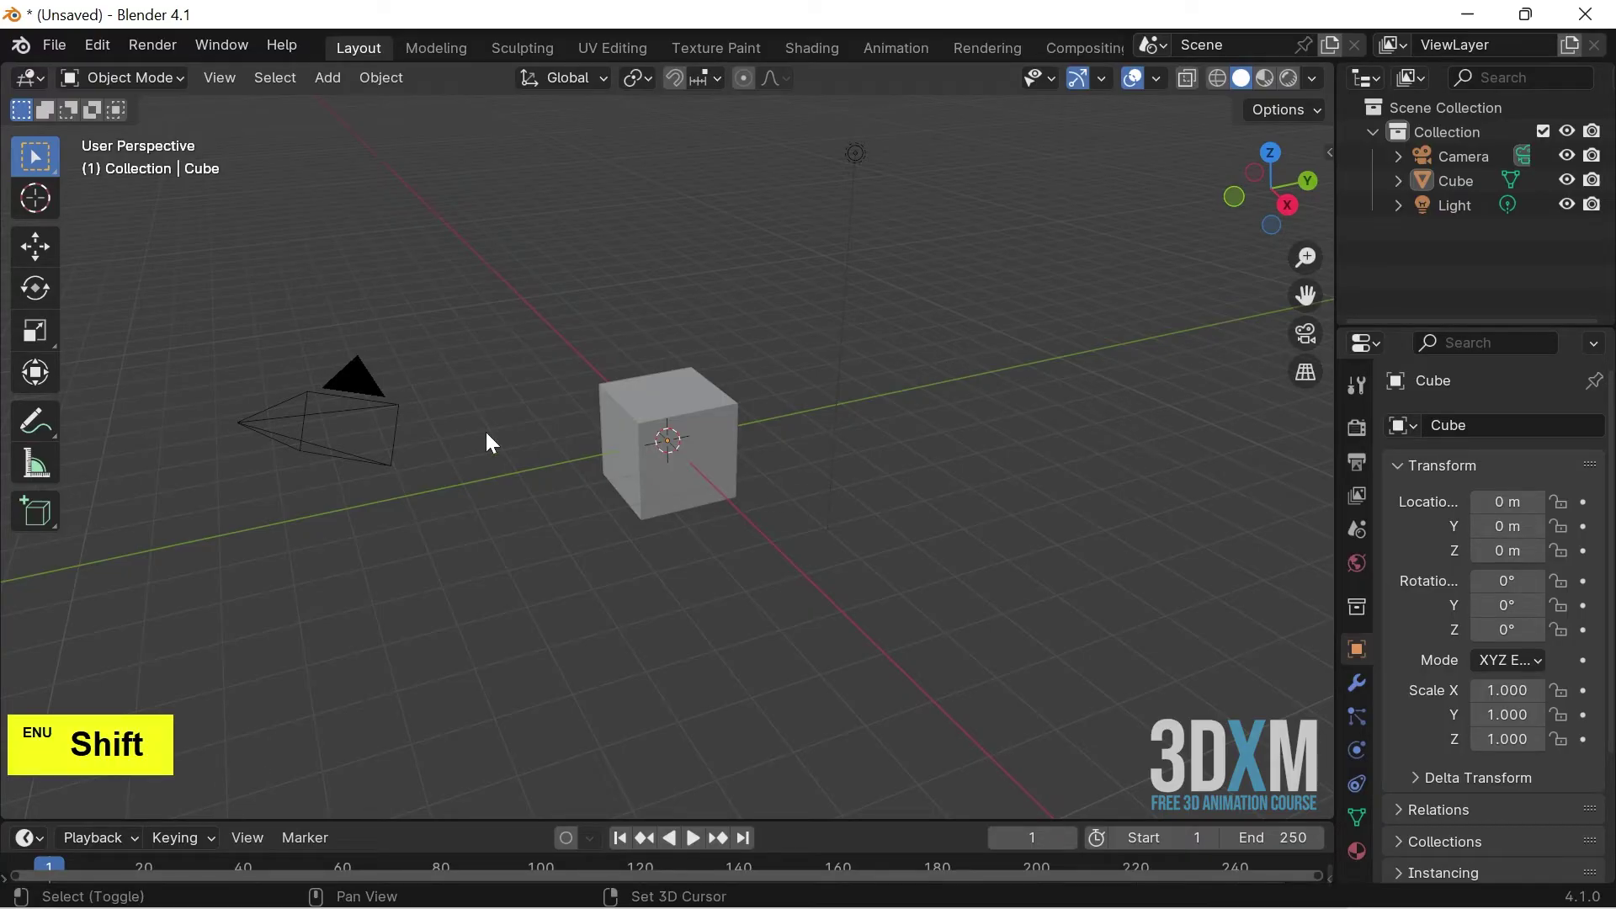
click(371, 396)
click(856, 164)
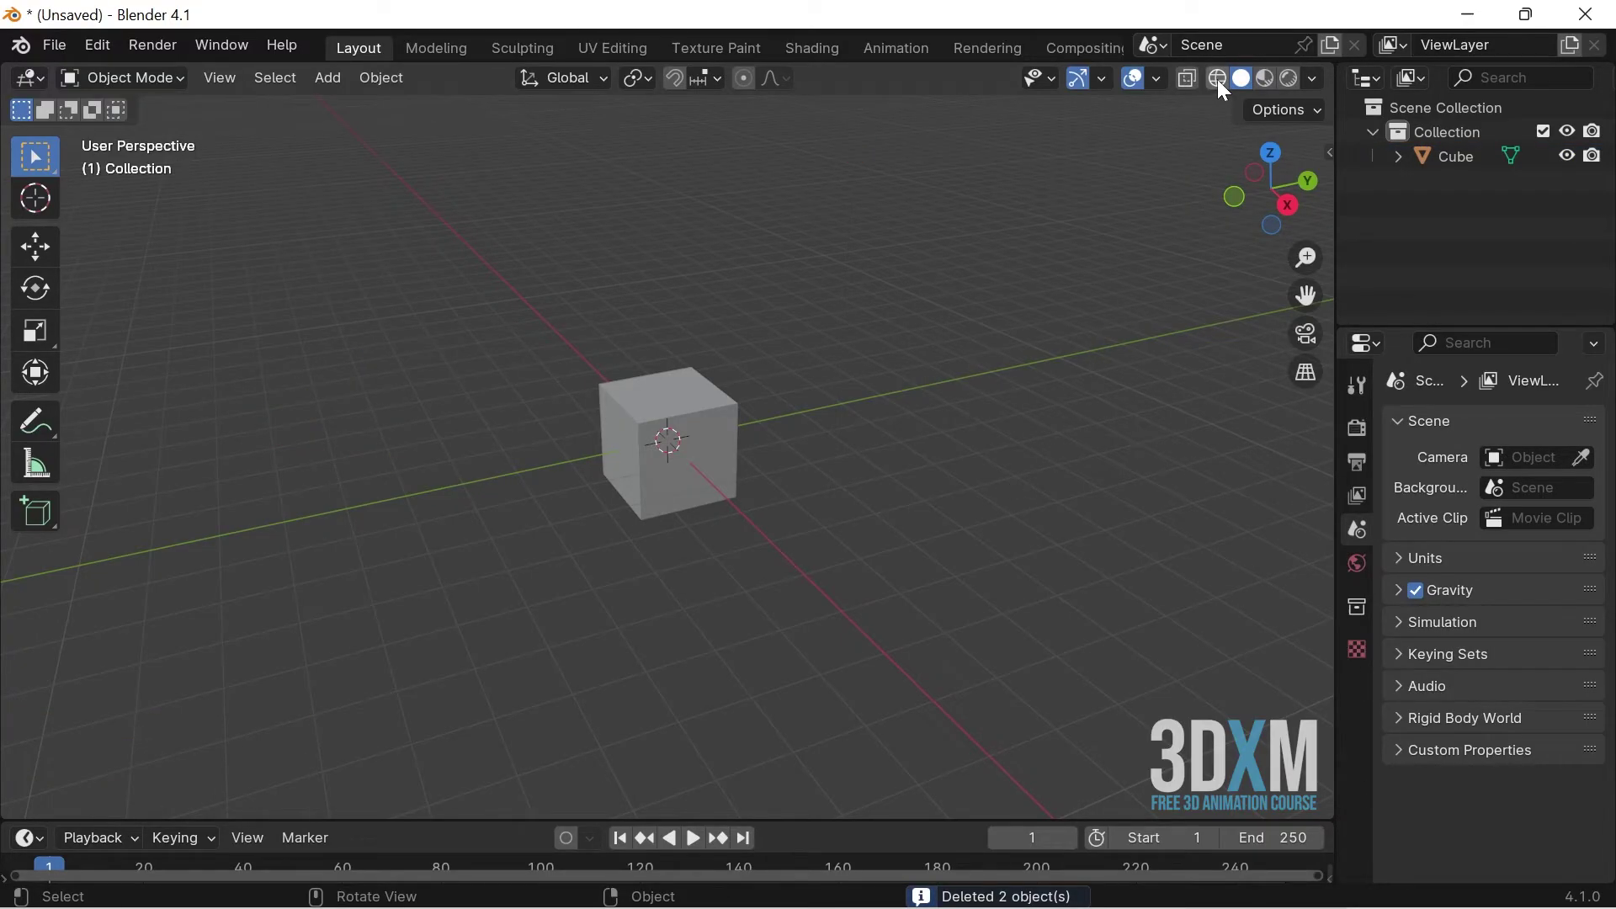
- Switch the viewport to Wireframe shading with X-Ray toggled via Alt+Z
click(1229, 93)
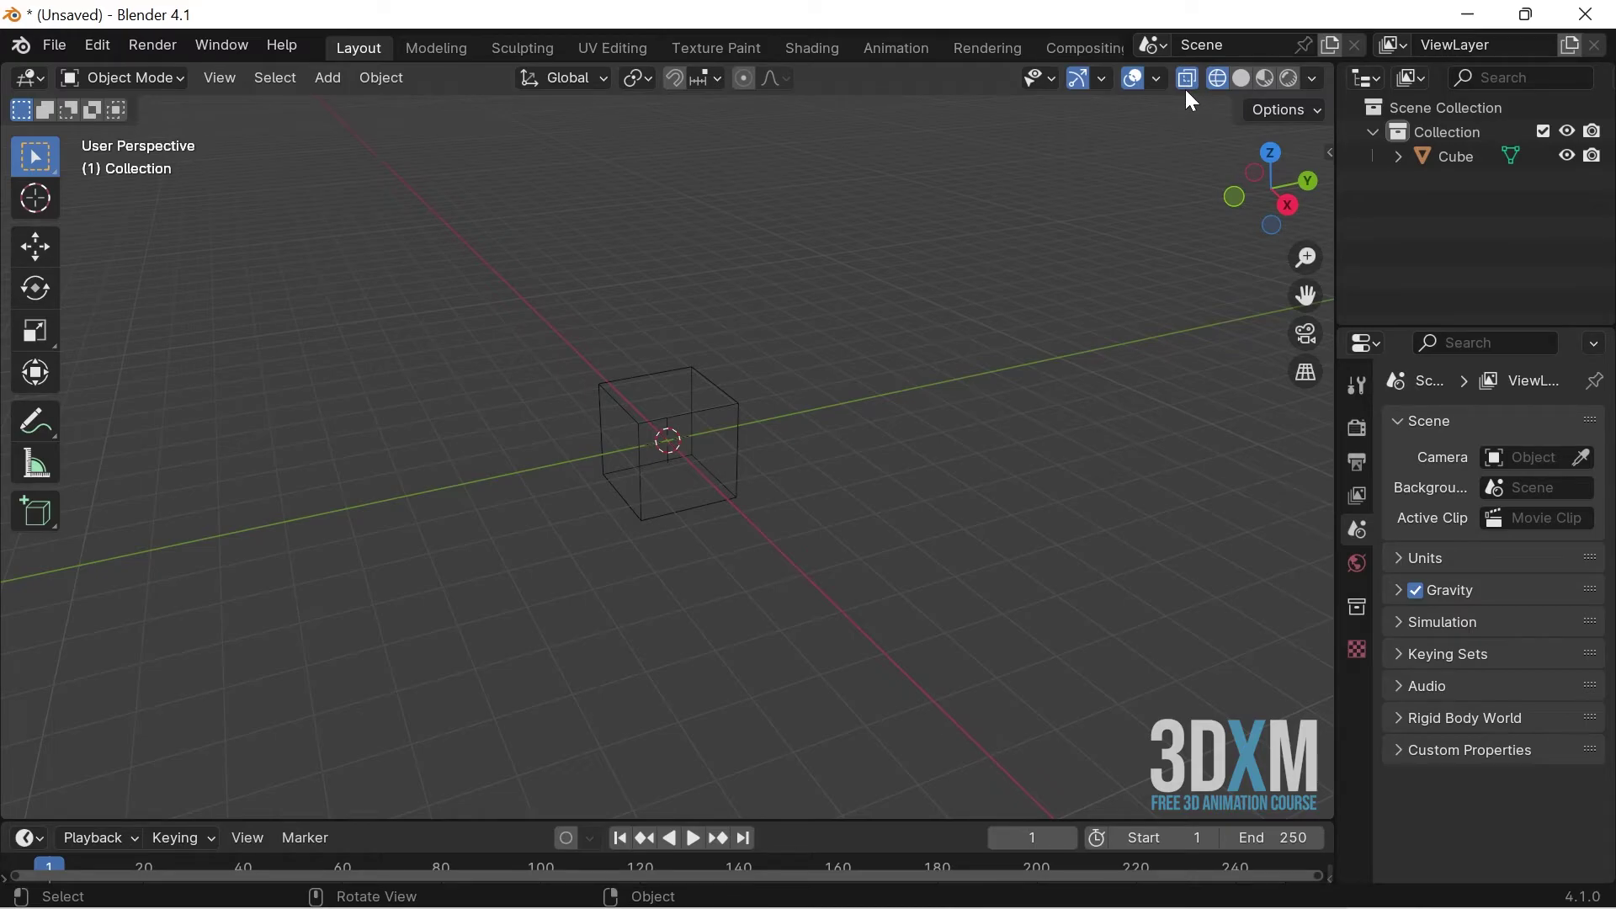
key(alt+z)
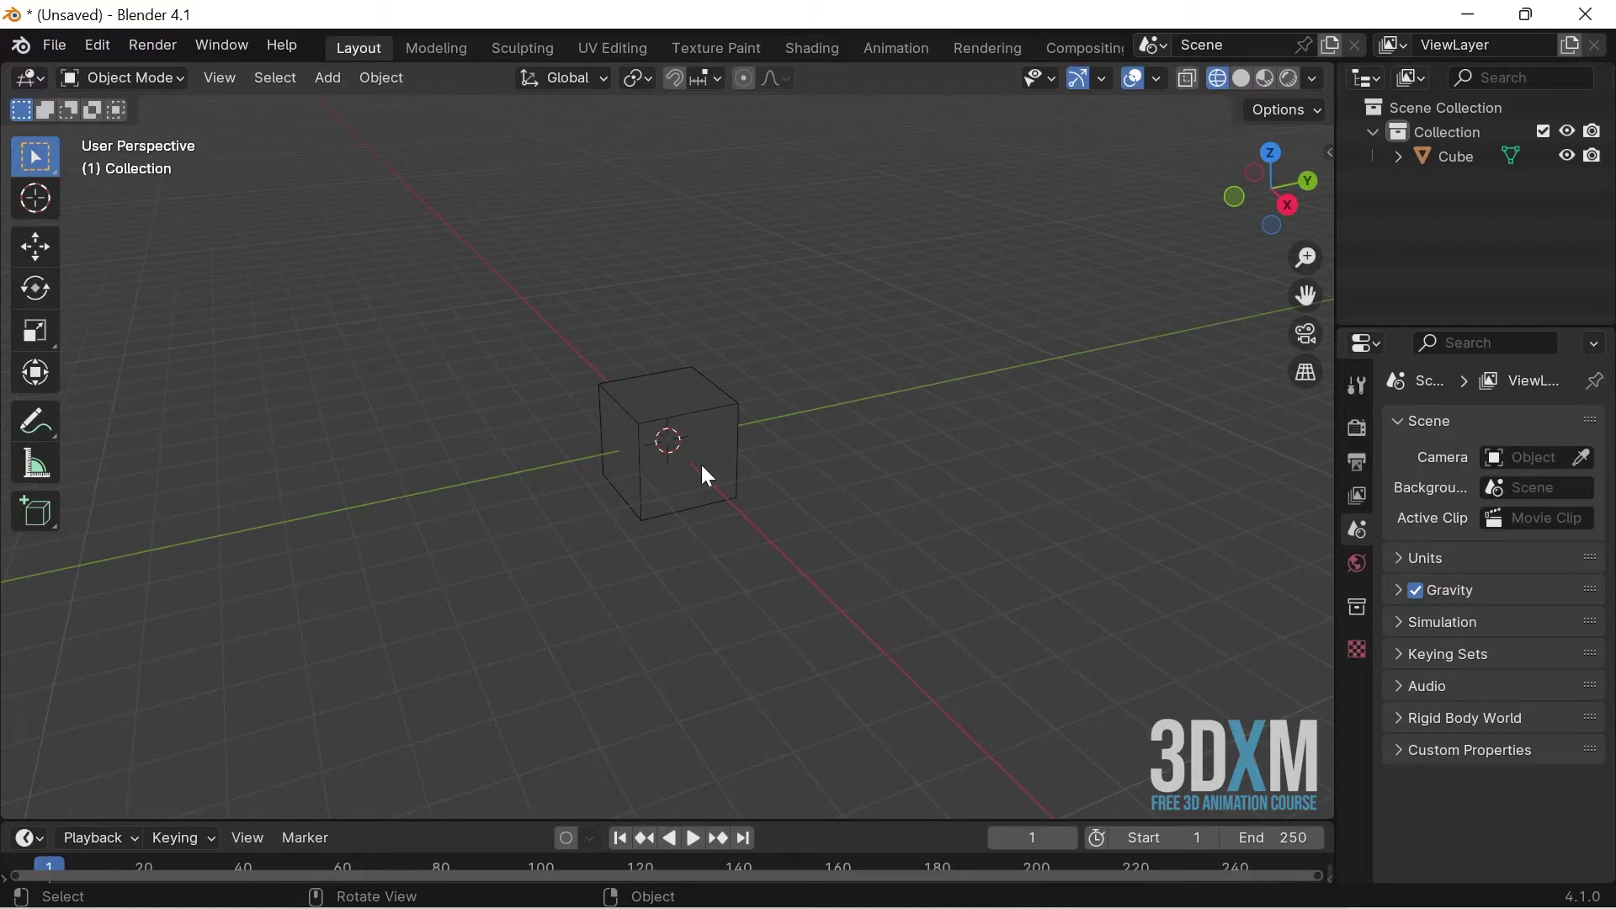
- Add Cube.001, select it through X-Ray and move it out along Y to about −5.816, then deselect
click(709, 470)
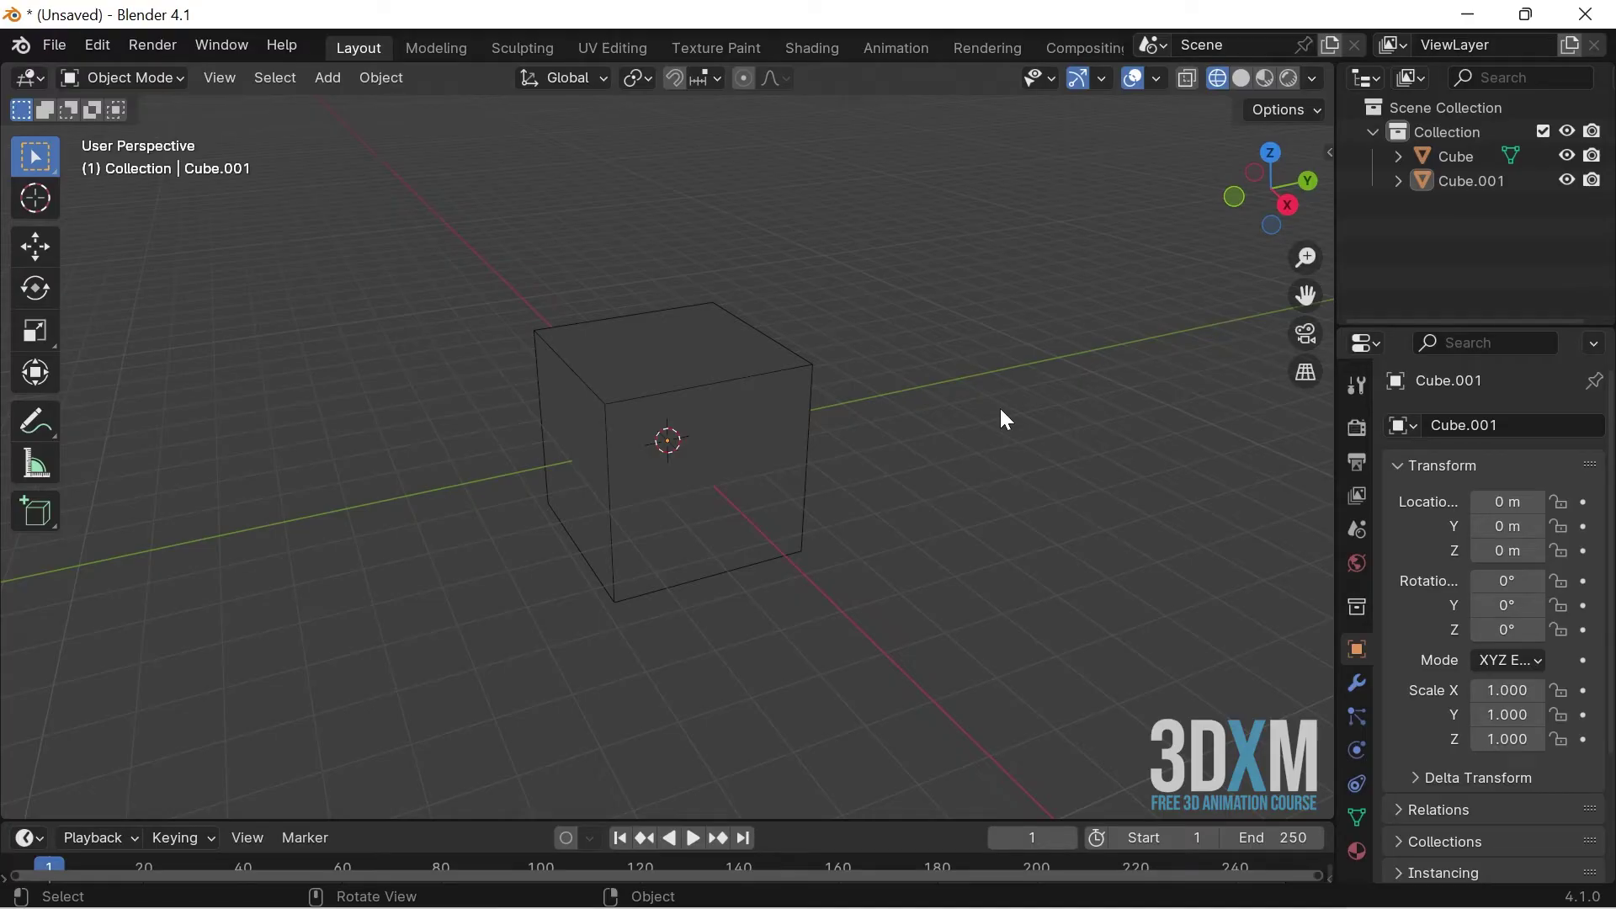
click(1007, 416)
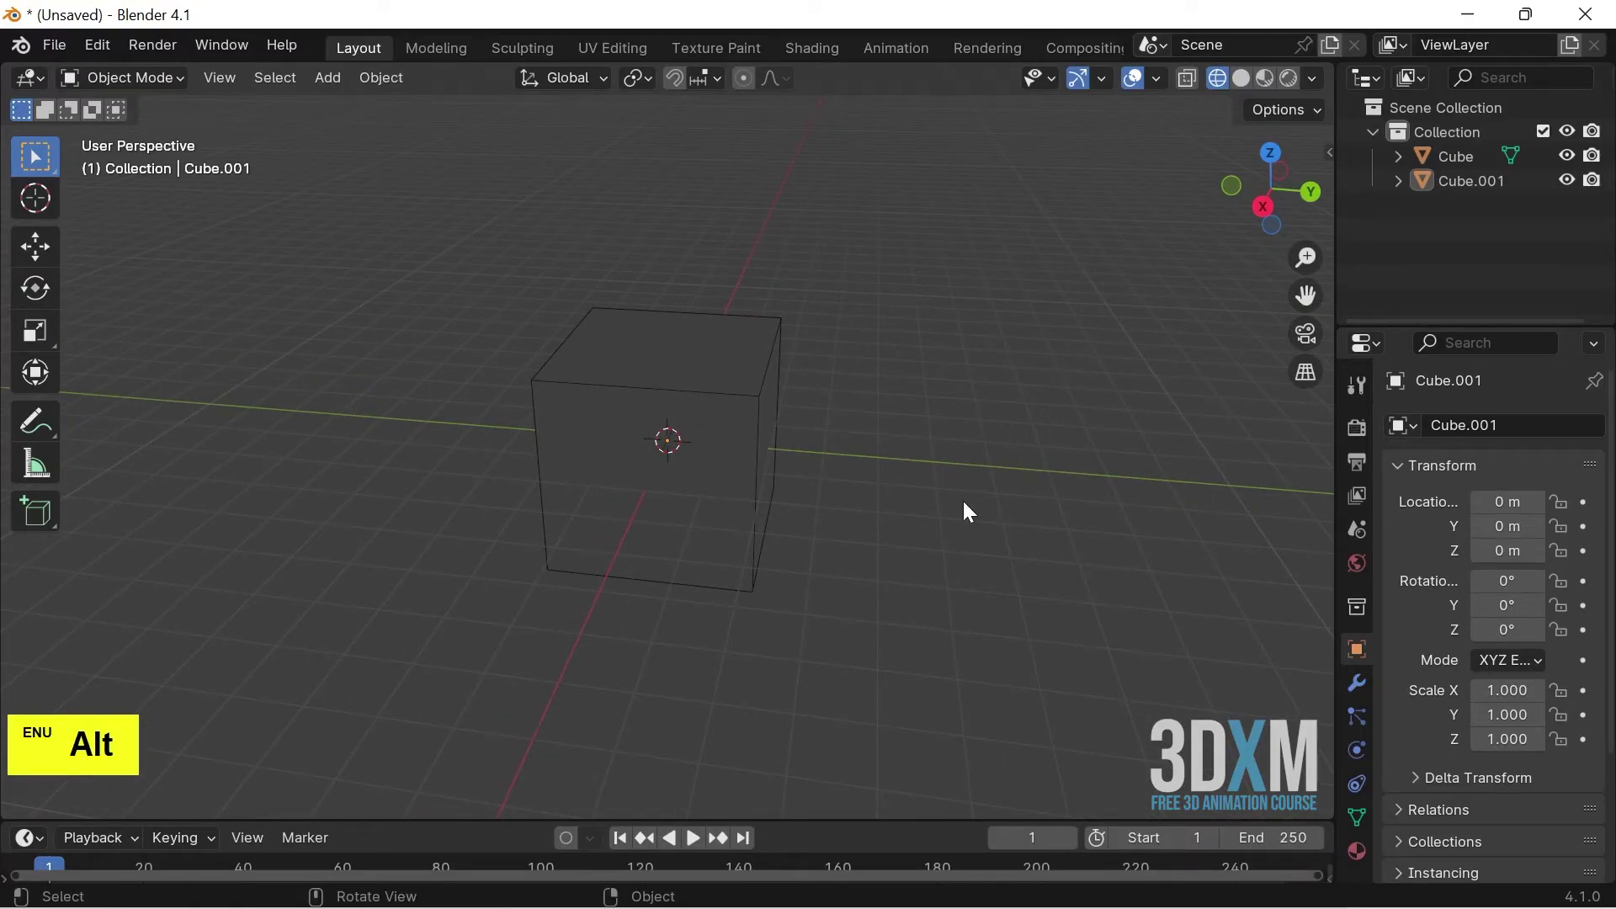
key(alt+z)
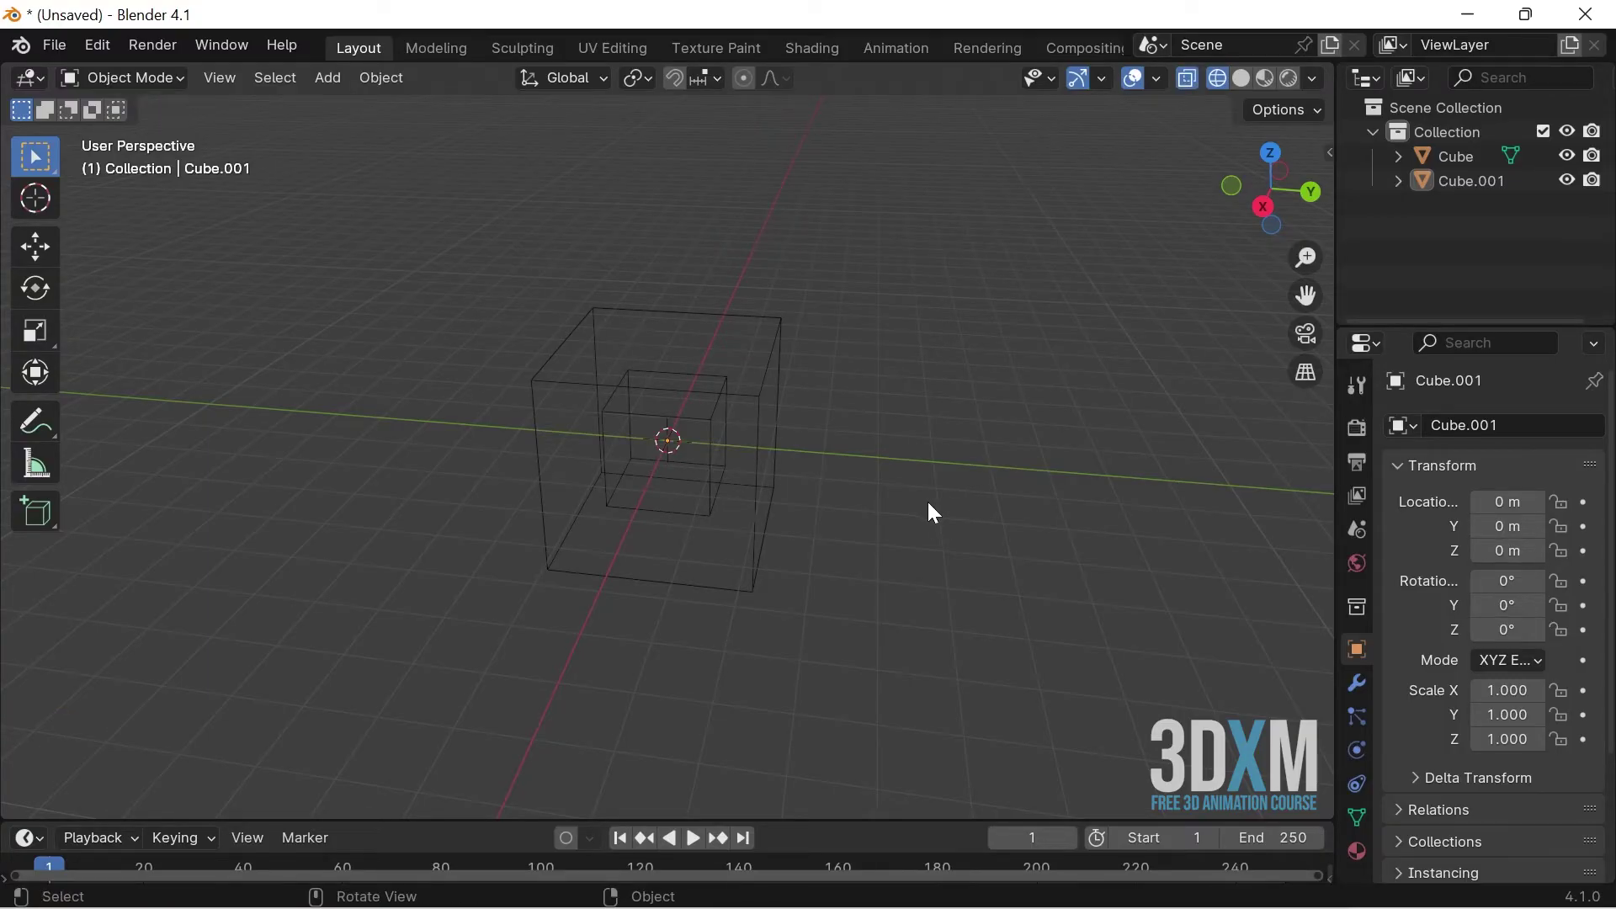
click(918, 521)
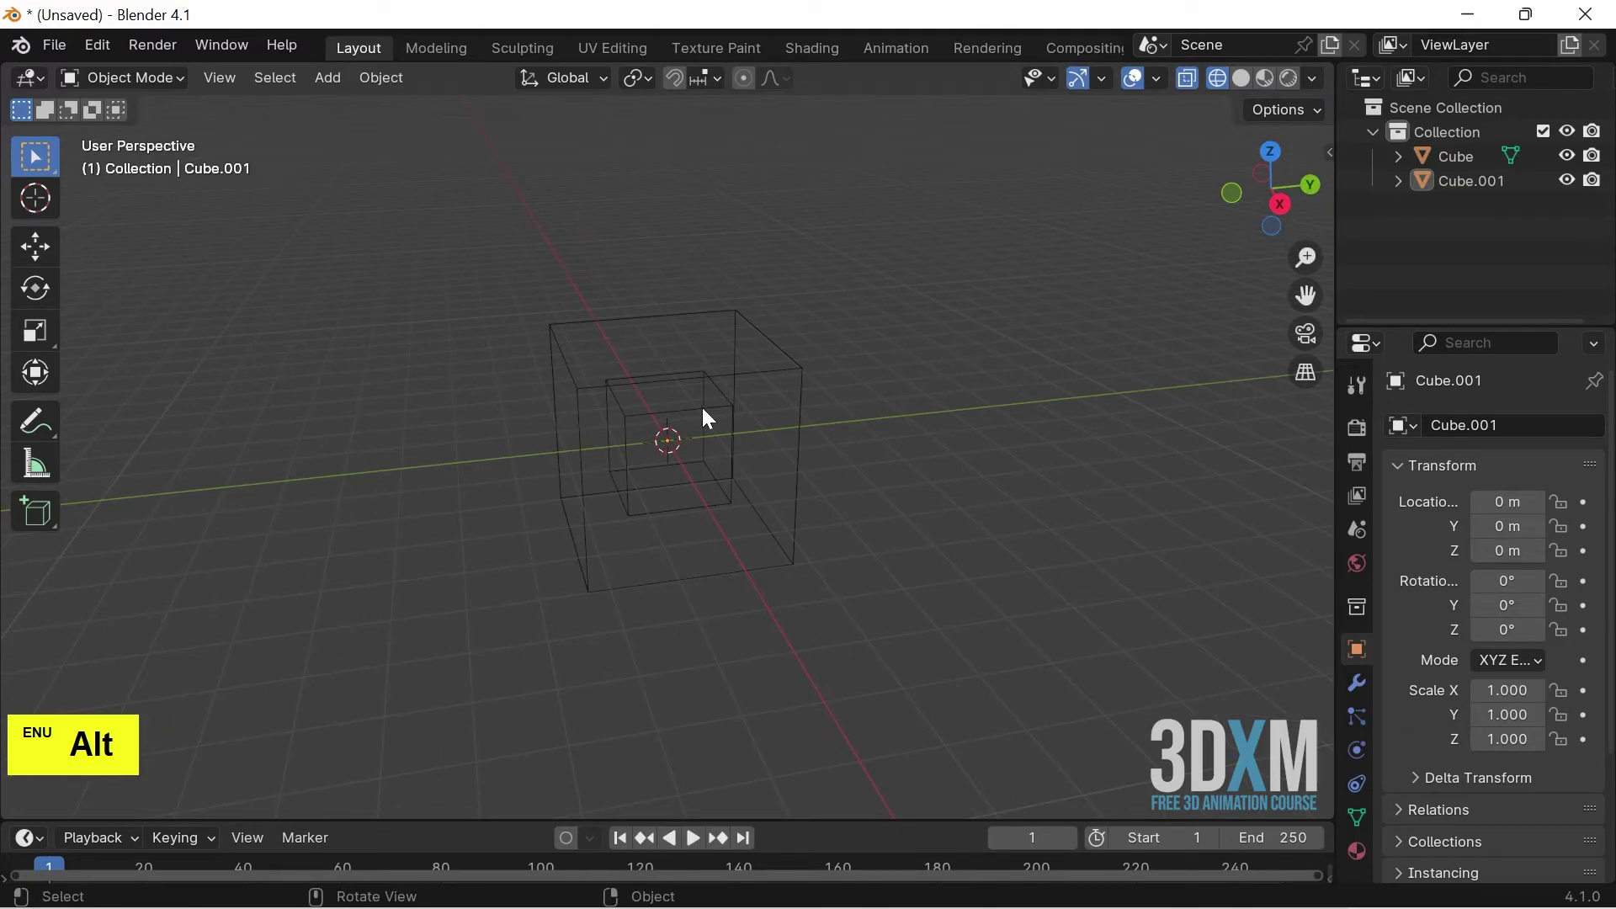
click(709, 416)
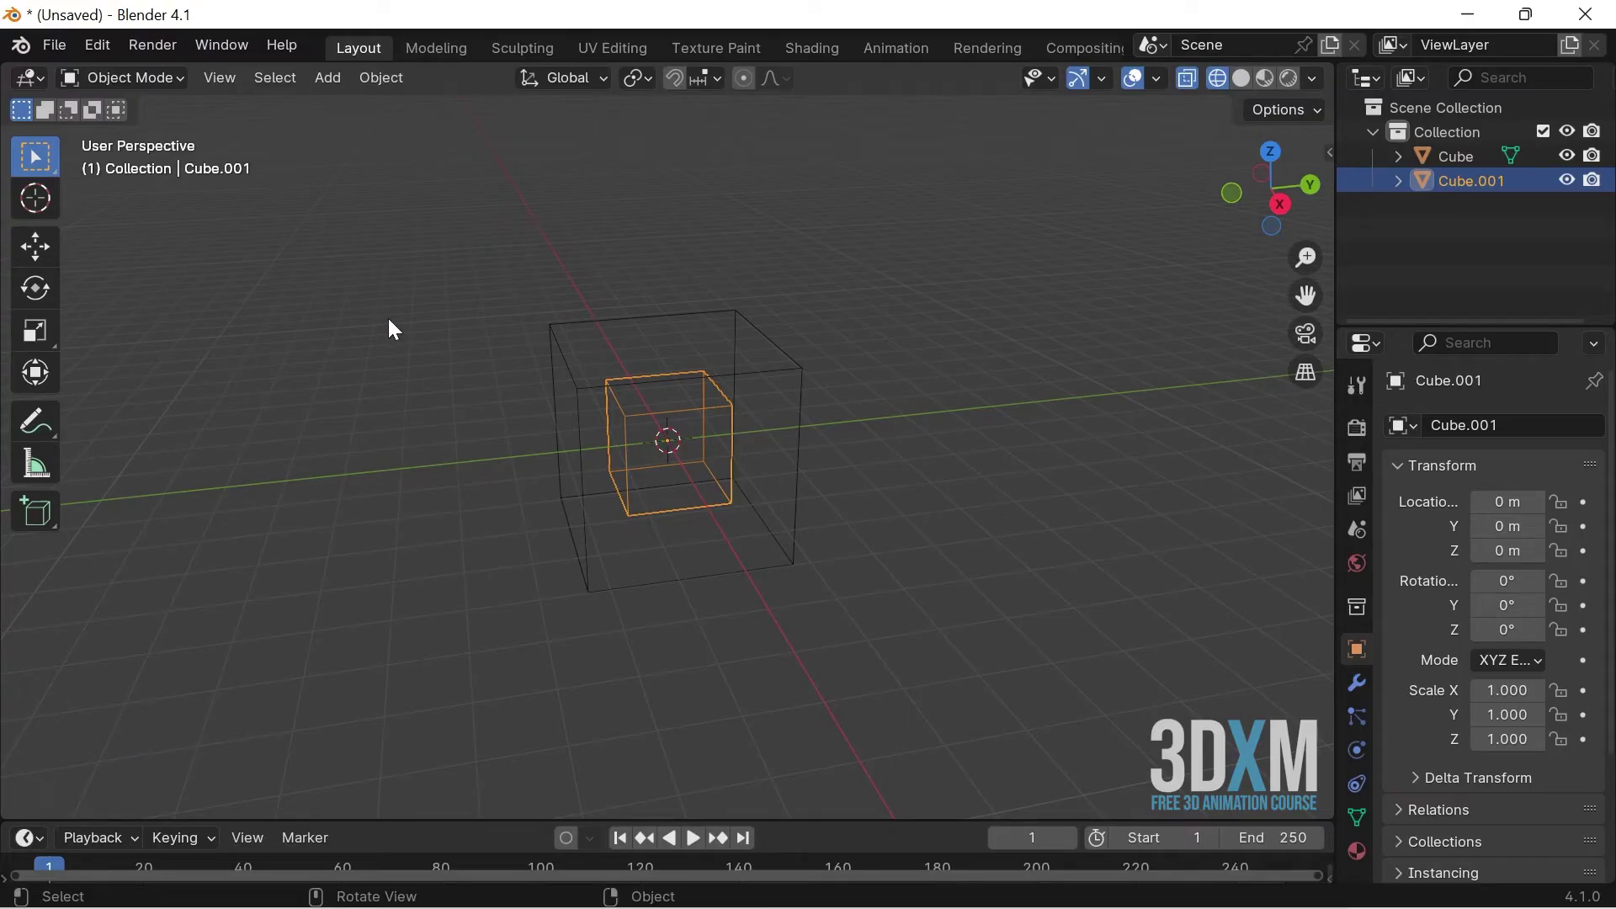
click(43, 257)
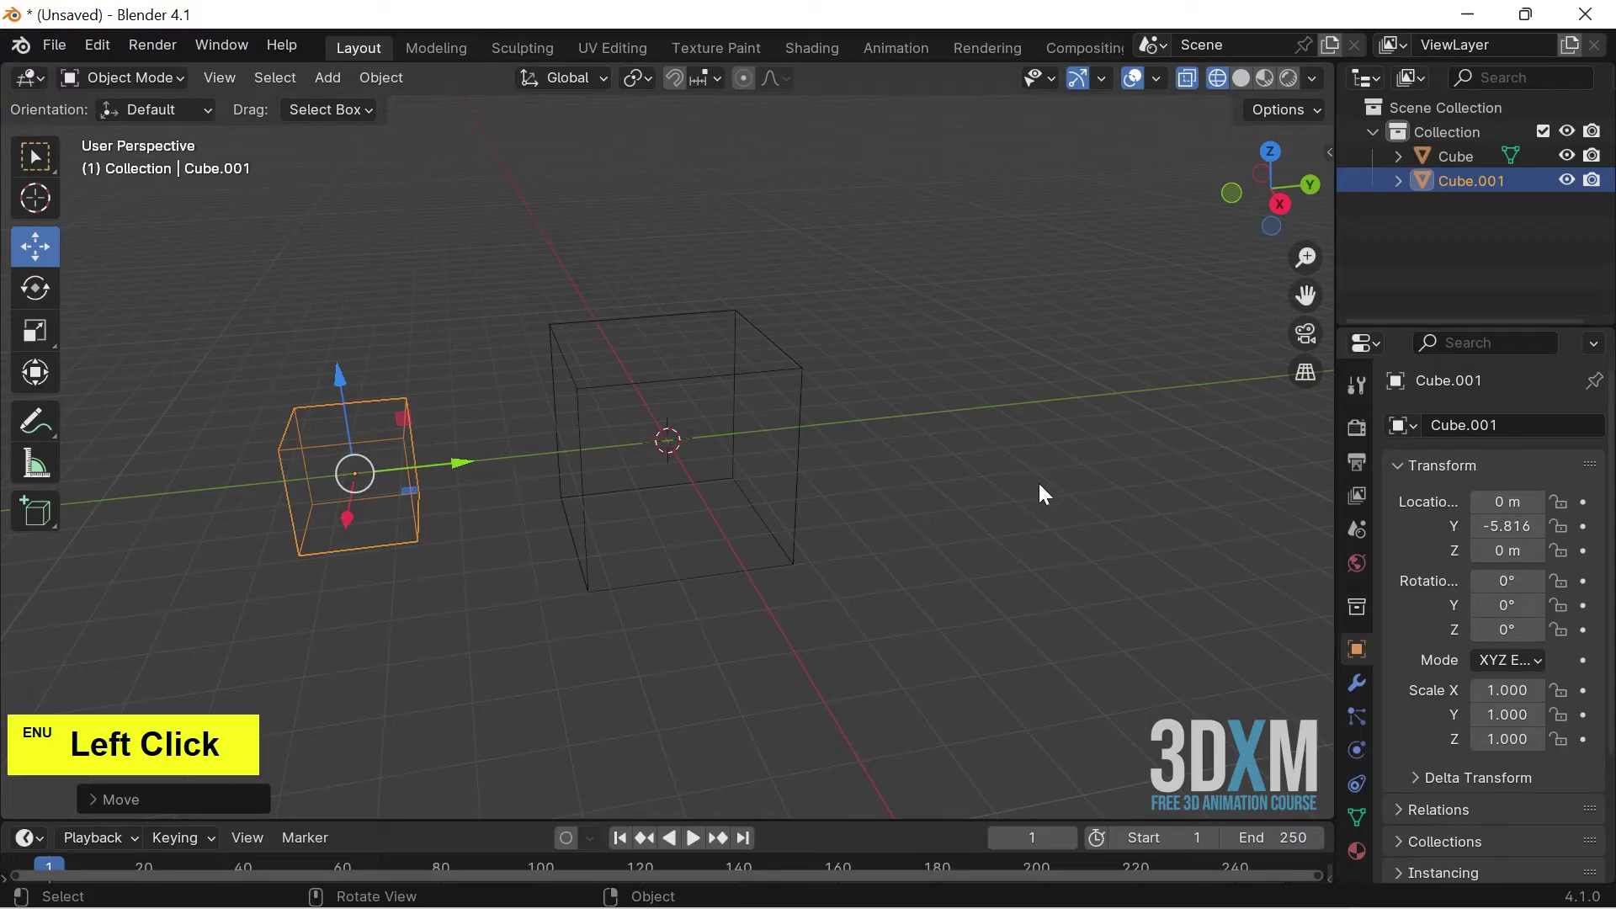
click(1042, 487)
- Toggle X-Ray with Alt+Z several times, ending with see-through display off
key(alt+z)
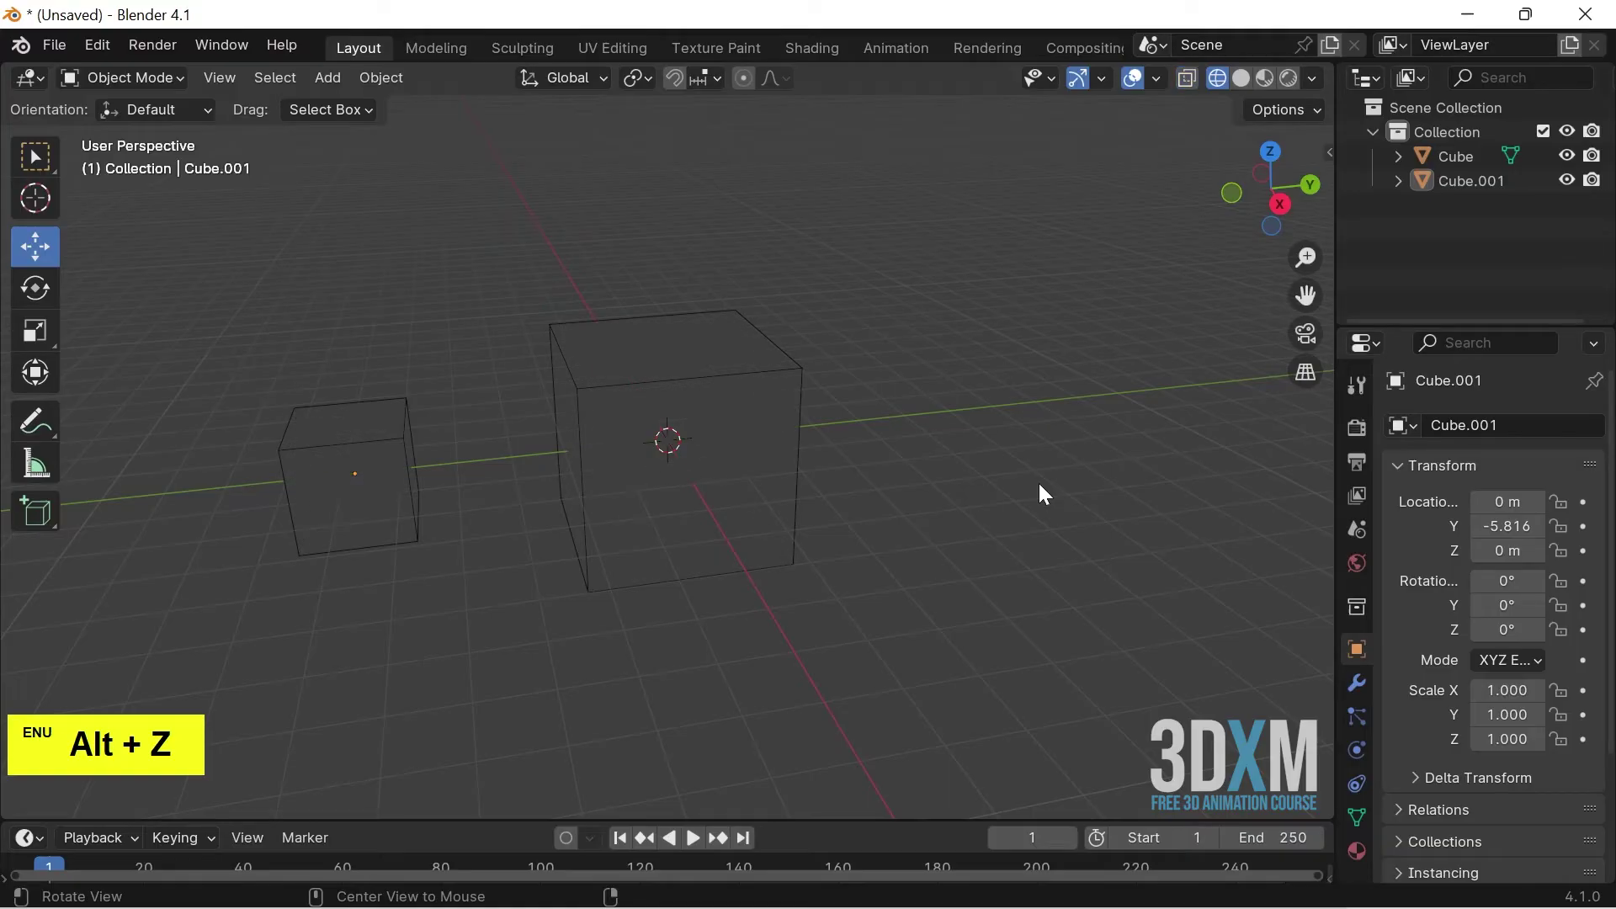
key(alt+z)
key(alt+z)
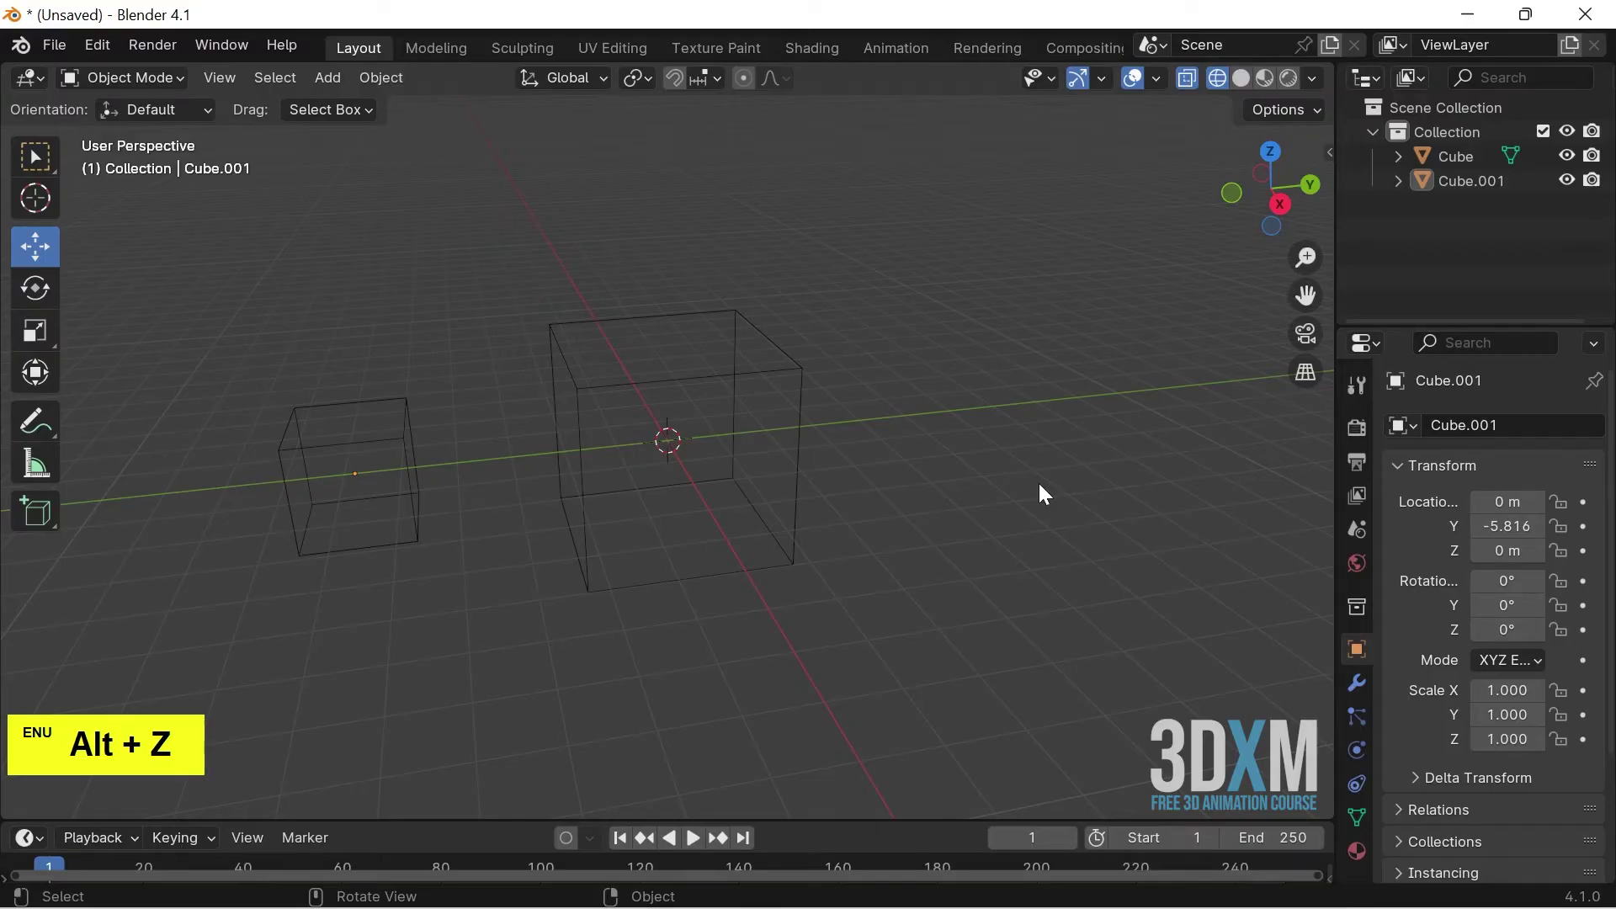
key(alt+z)
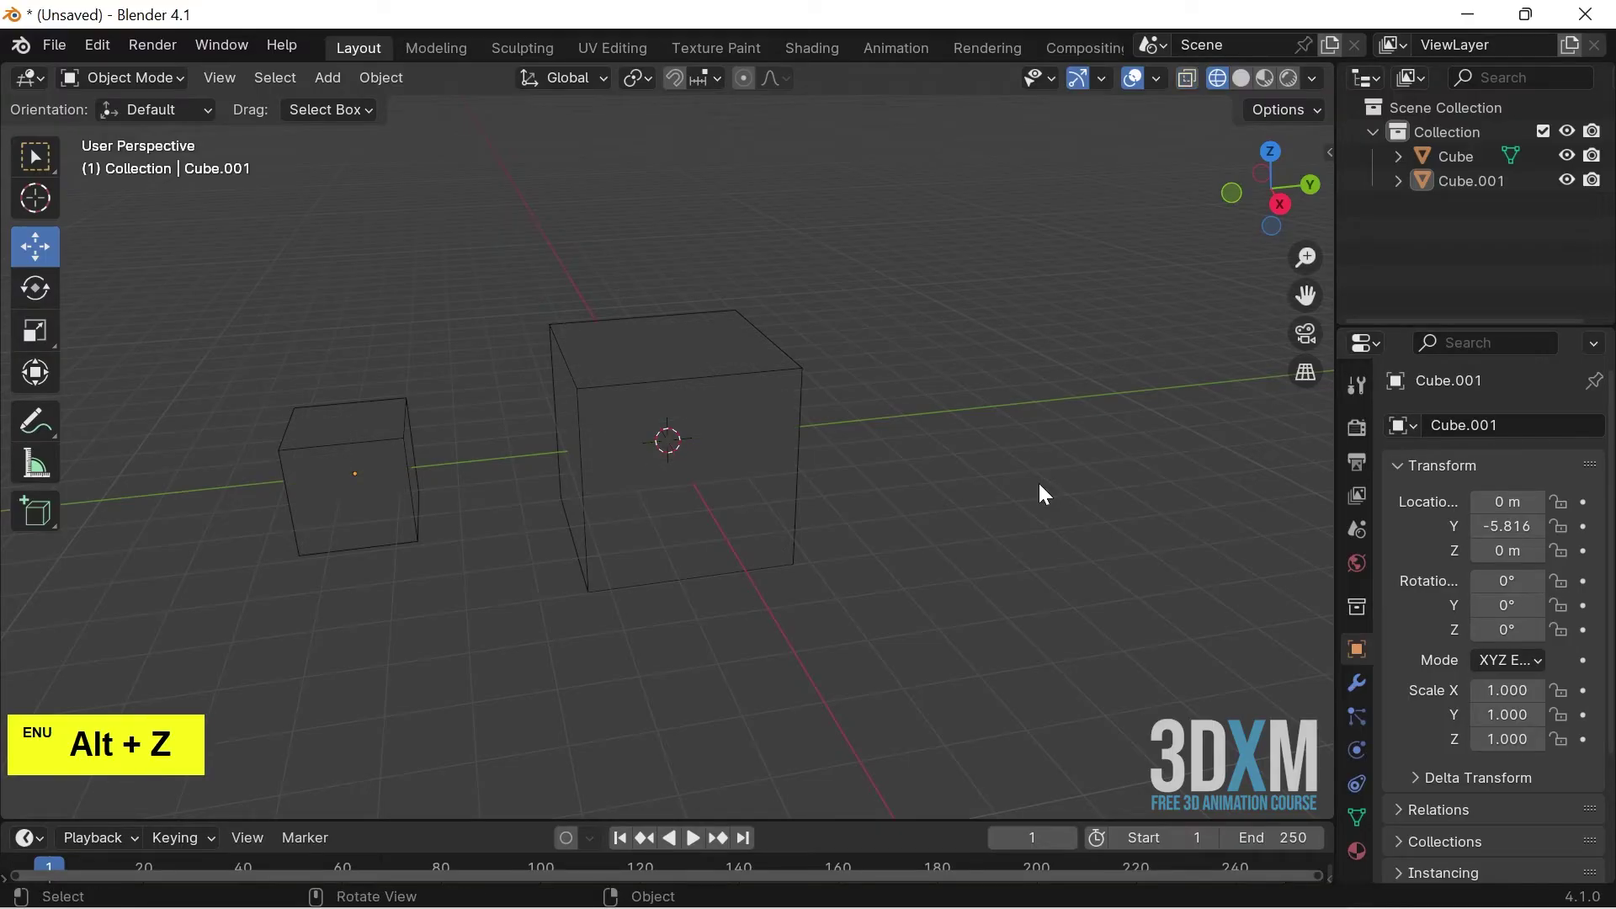
key(alt+z)
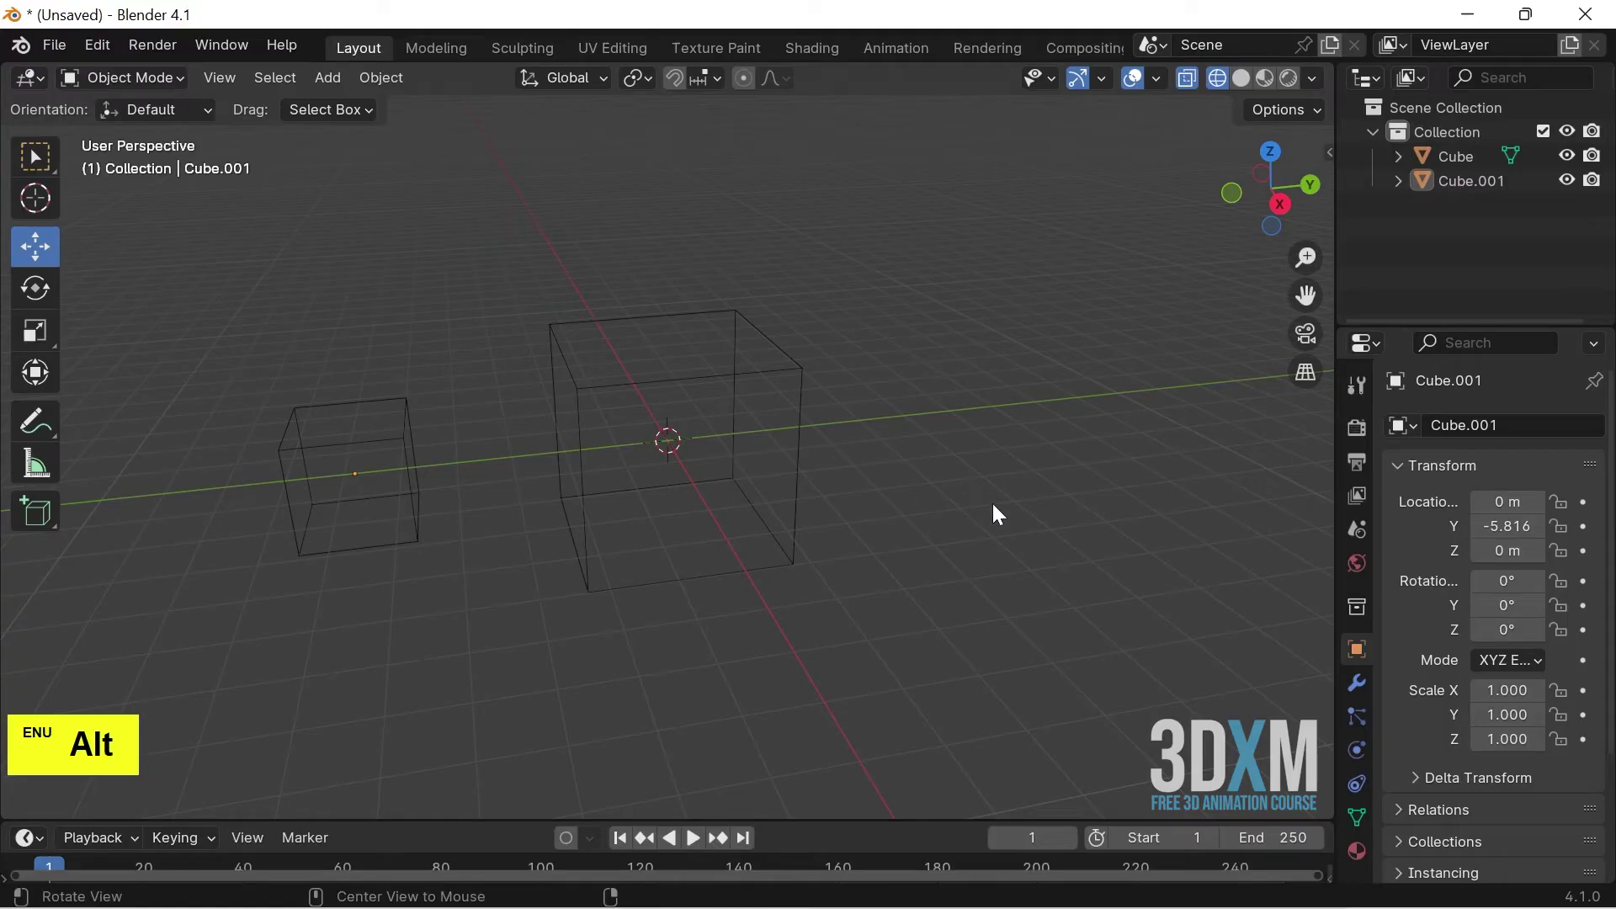
key(alt+z)
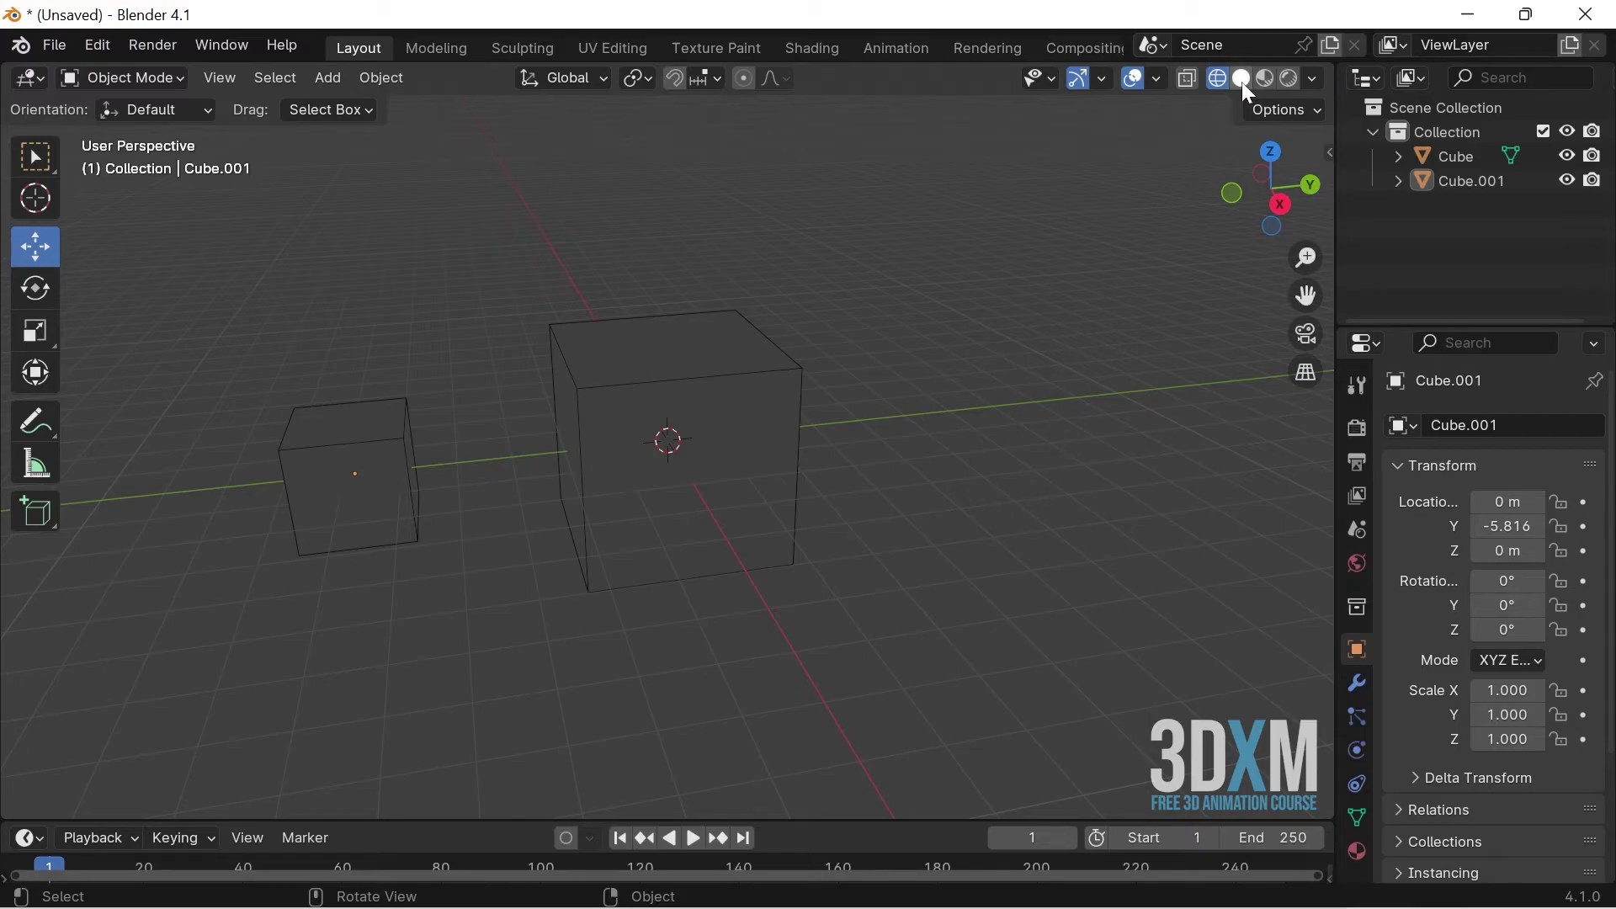
- Switch the viewport through Solid, Material Preview and Rendered shading, orbiting the cubes between
click(1245, 85)
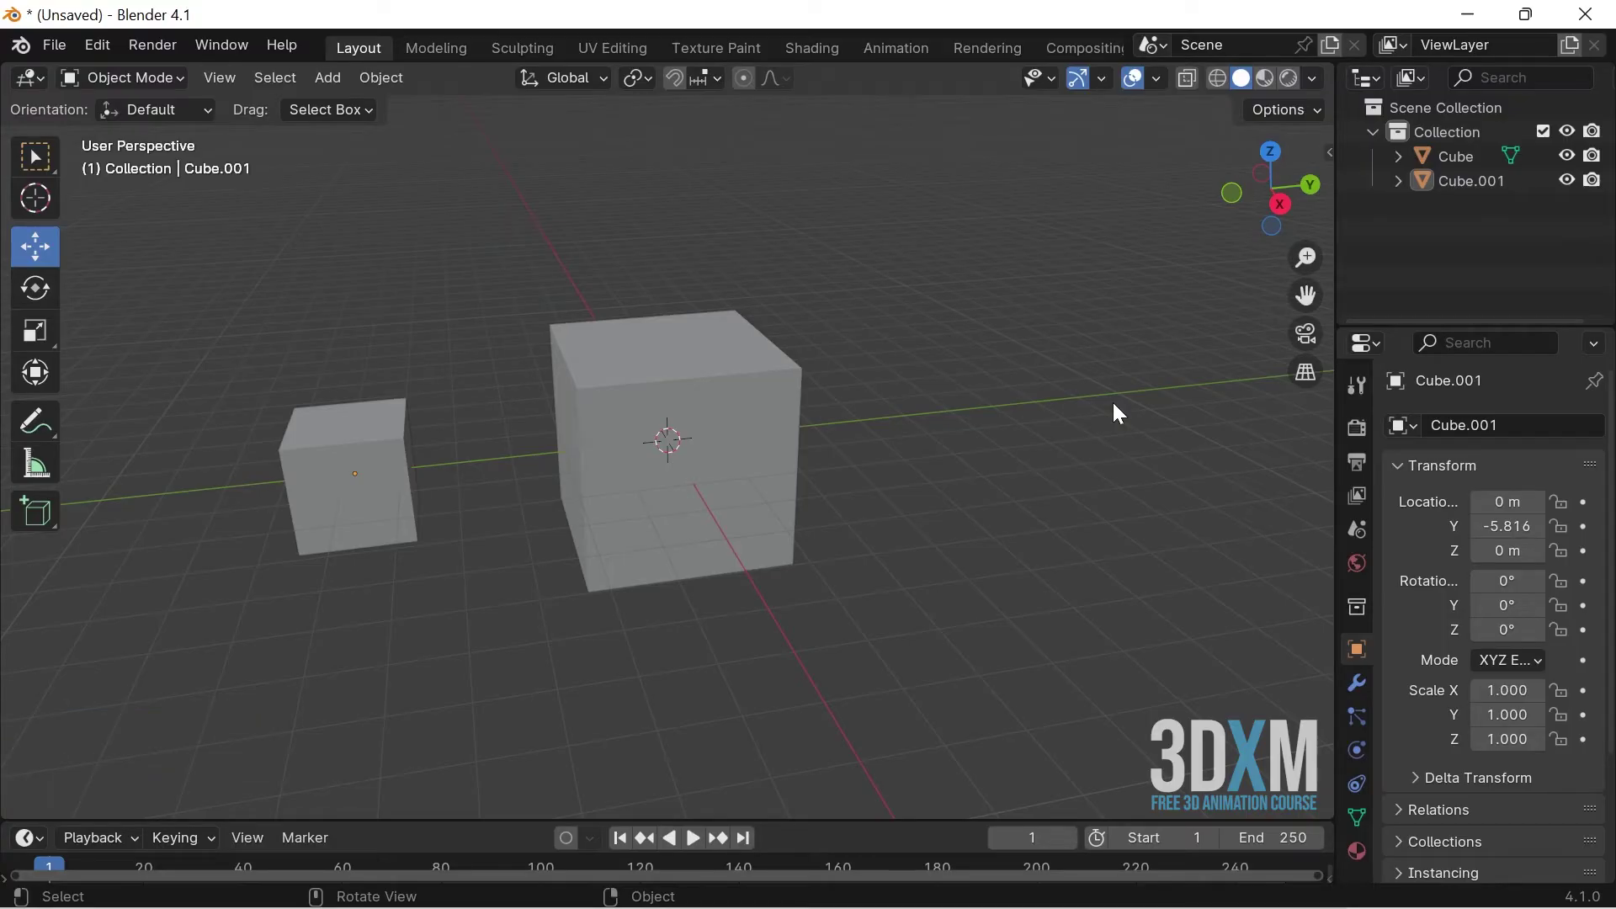
click(1005, 467)
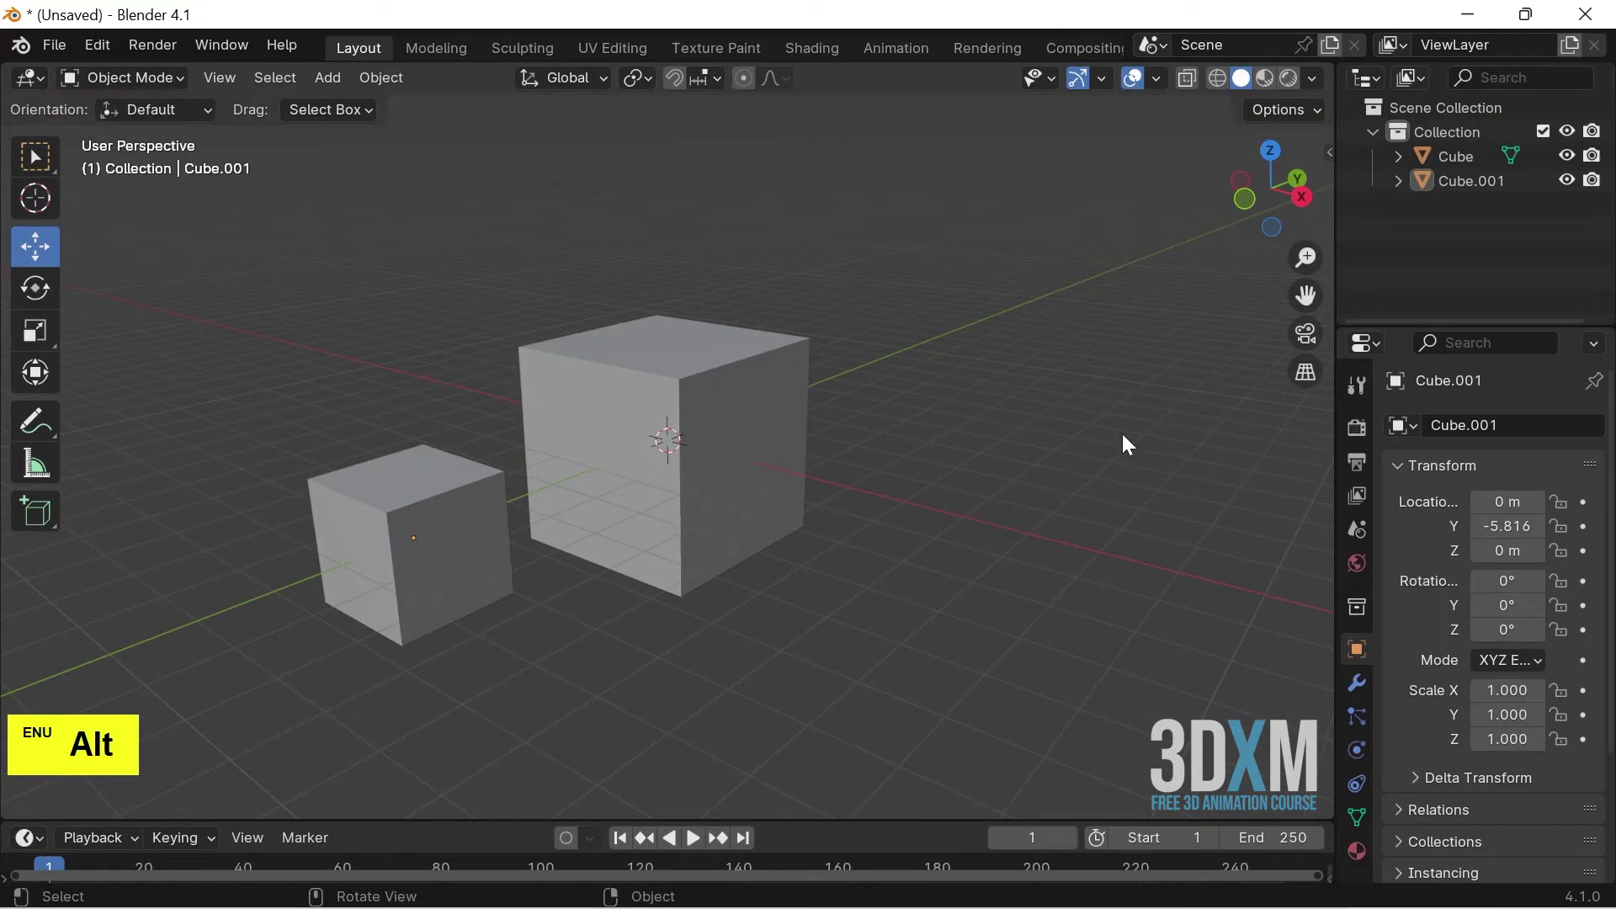
click(1266, 83)
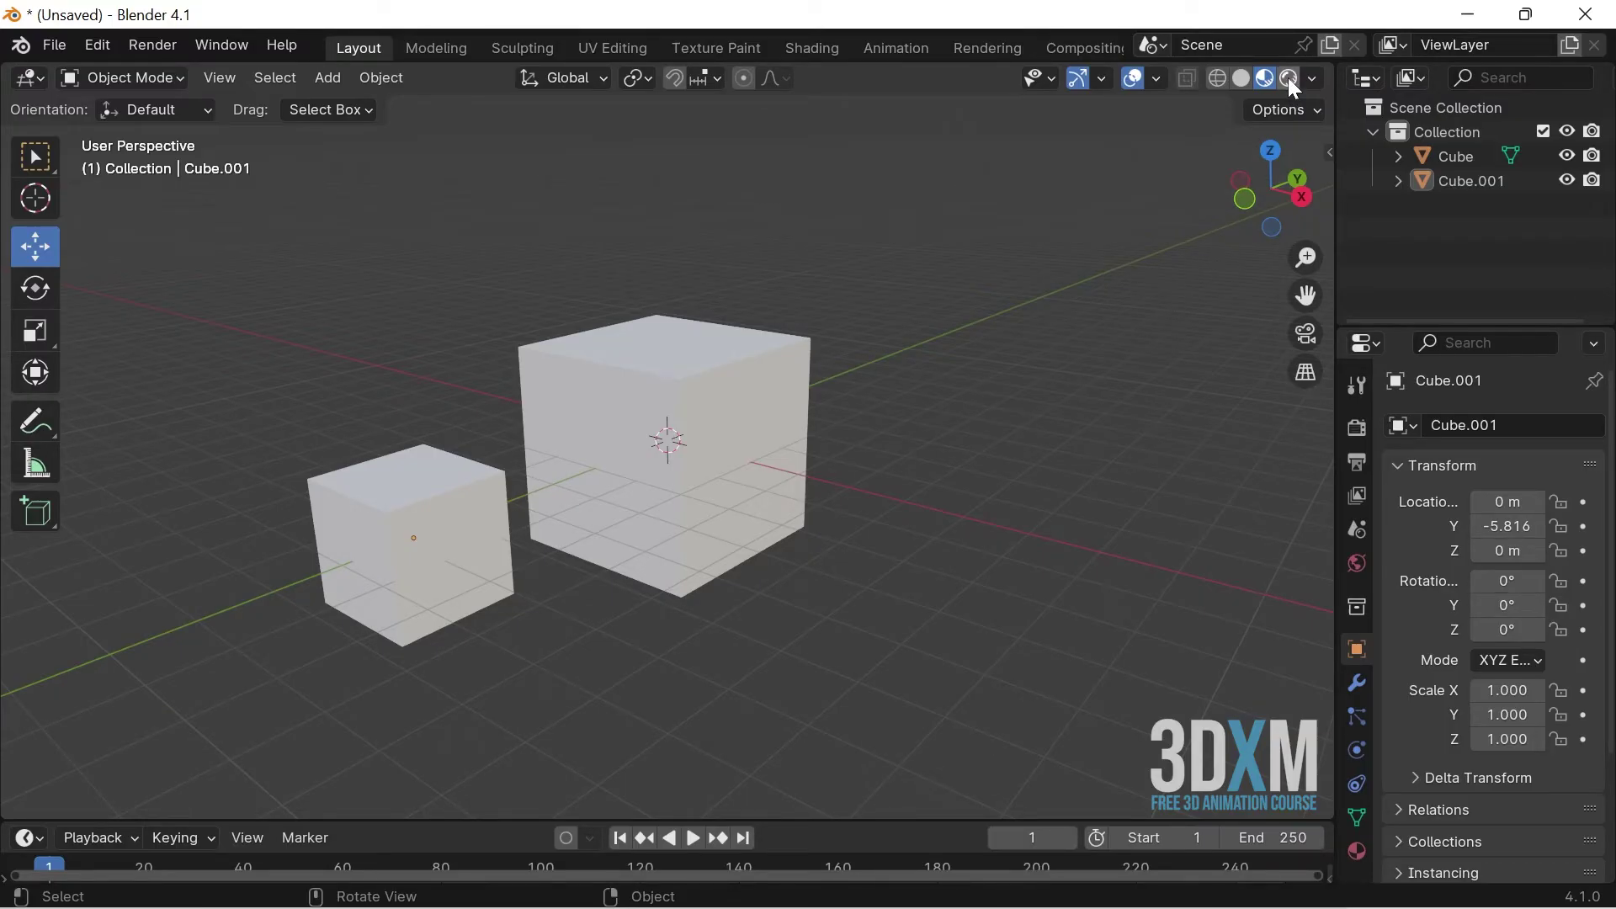
click(1291, 81)
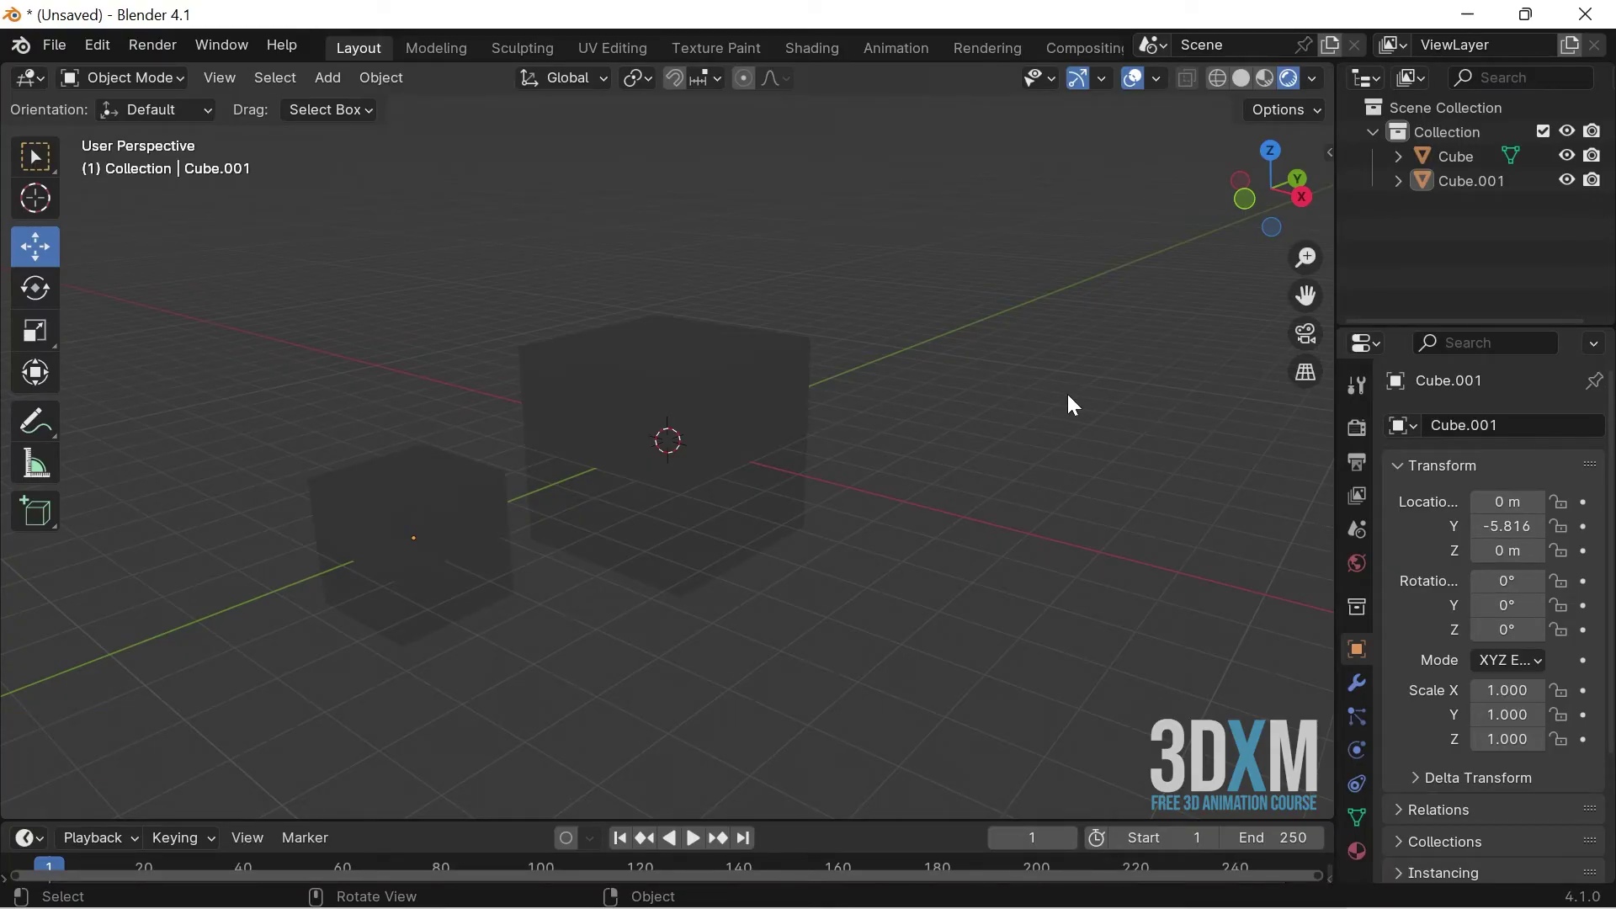
- Discard the scene for a fresh default file and view it in Front Orthographic
click(1258, 96)
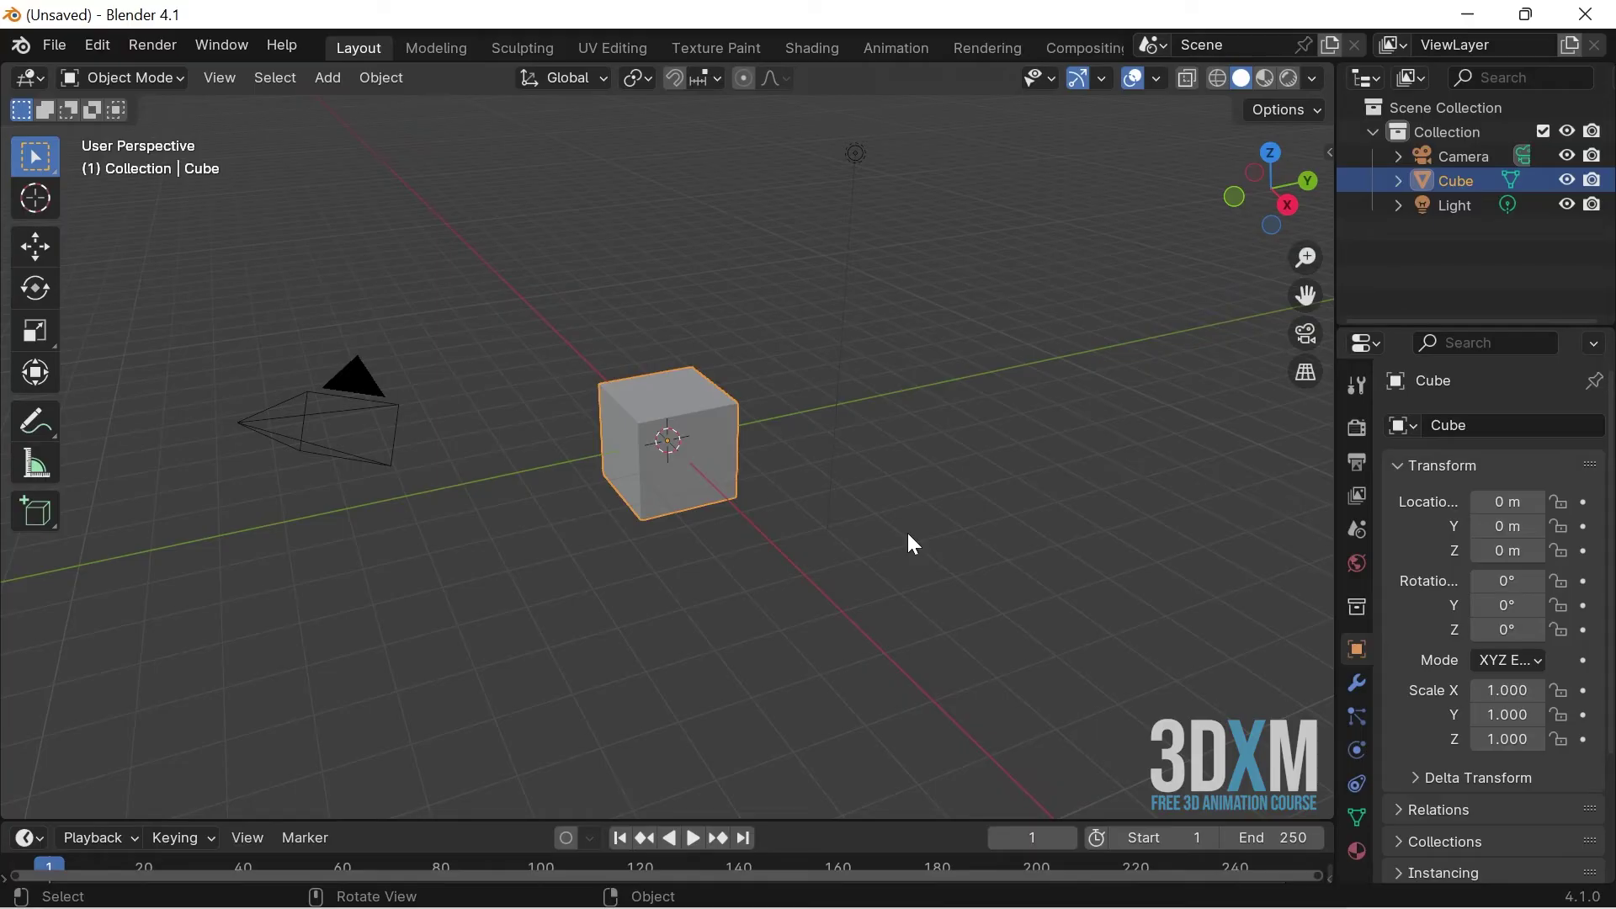
key(1)
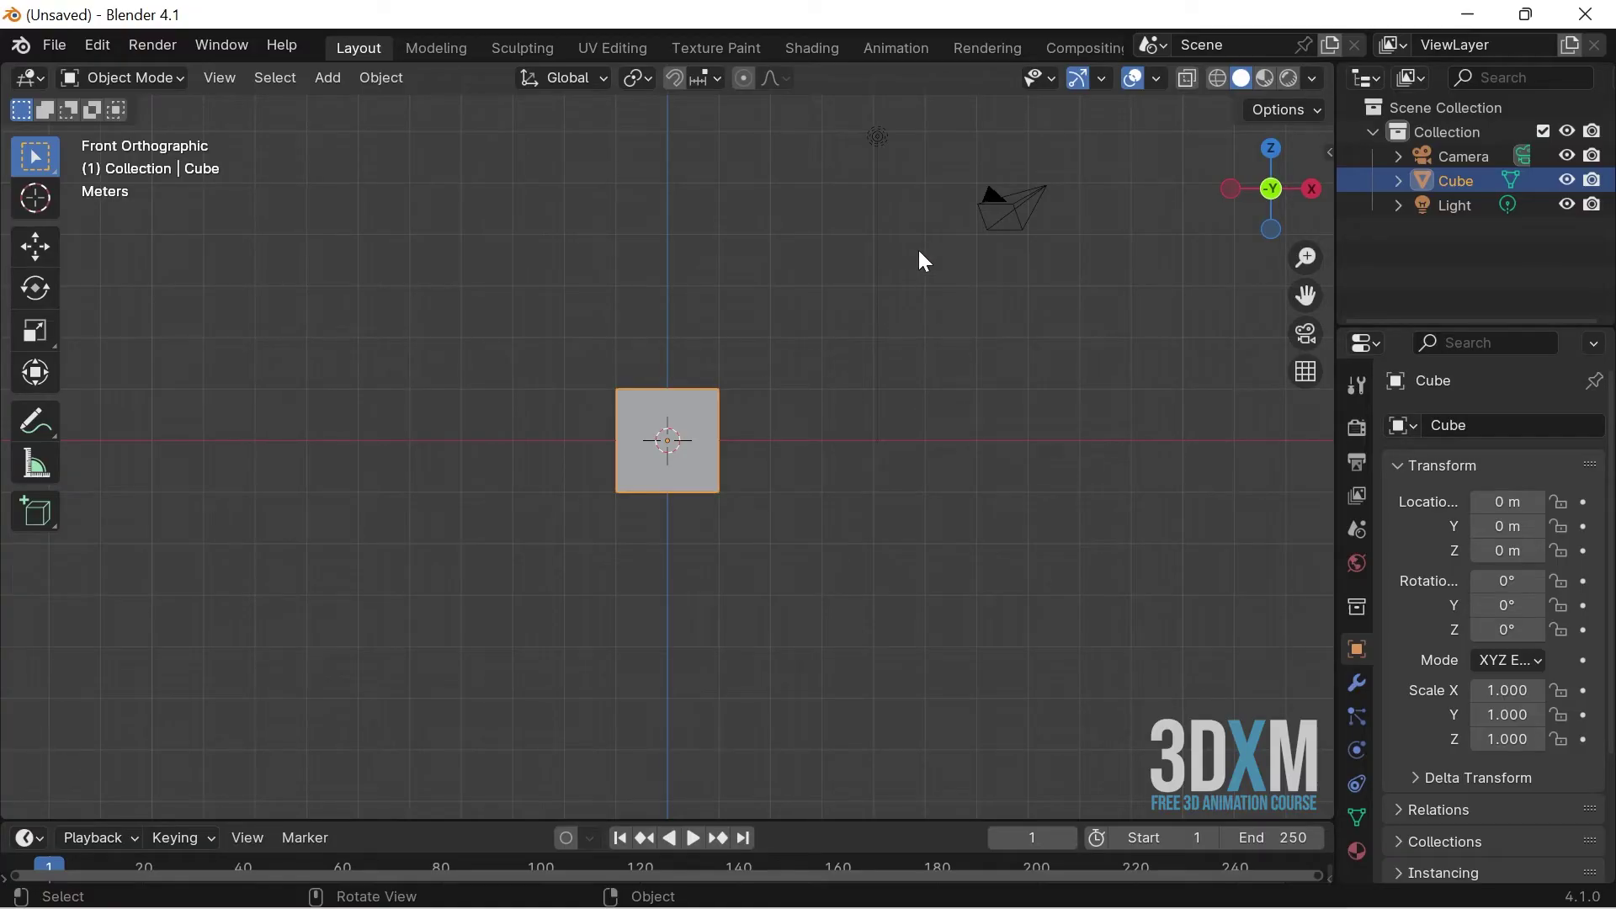
- Add an Area light and place it up-left of the cube, around X −4.07, Z 2.87
click(894, 139)
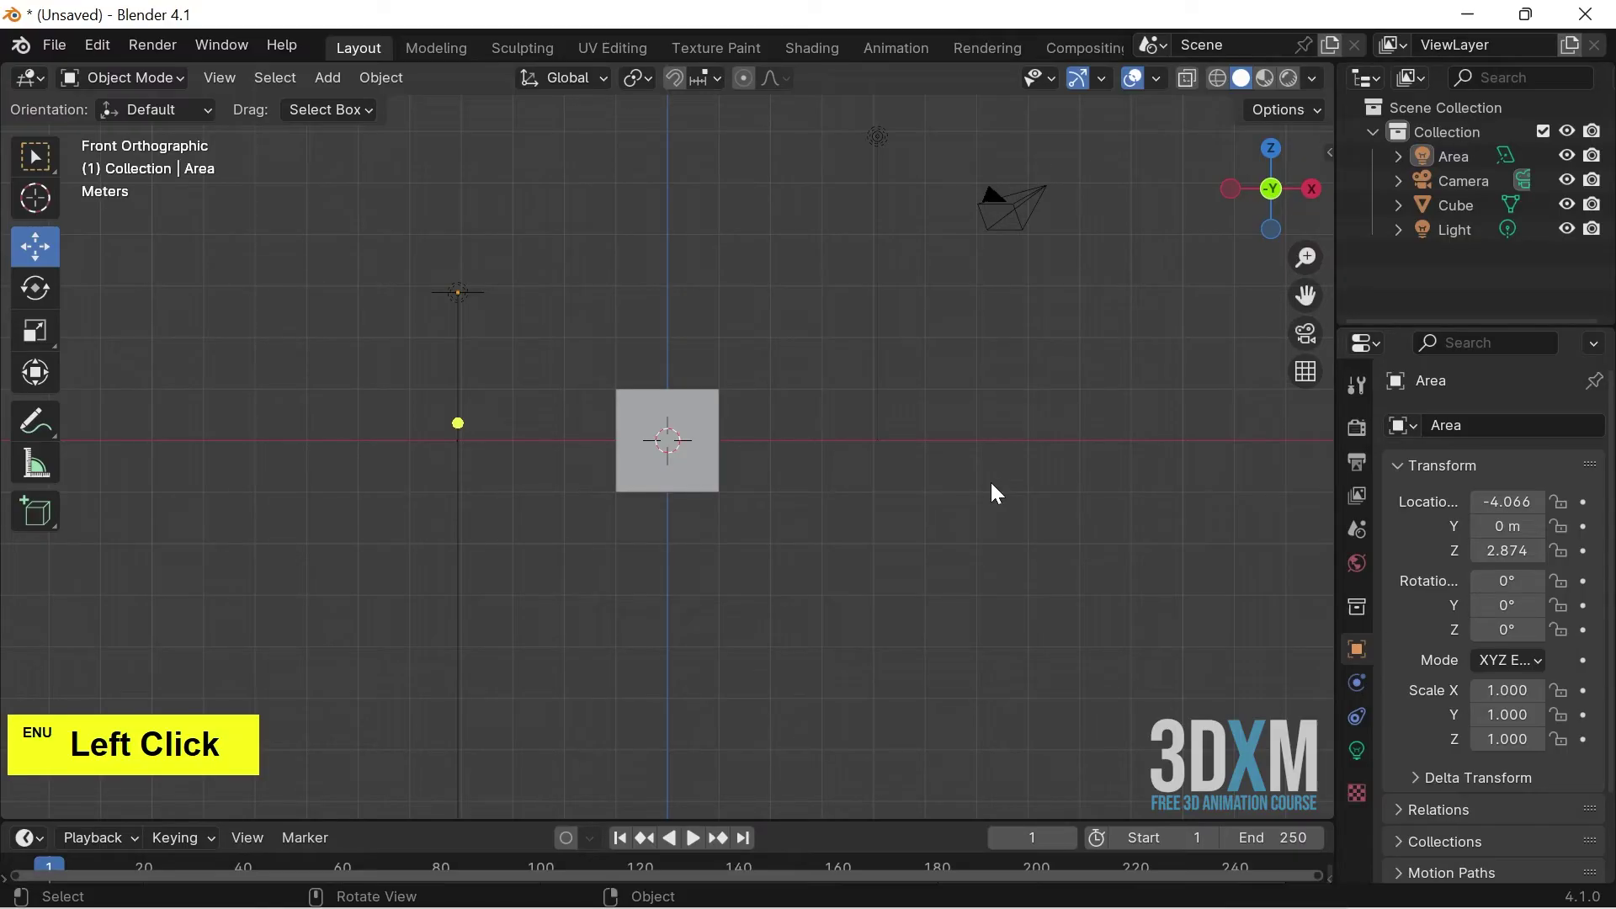
click(998, 490)
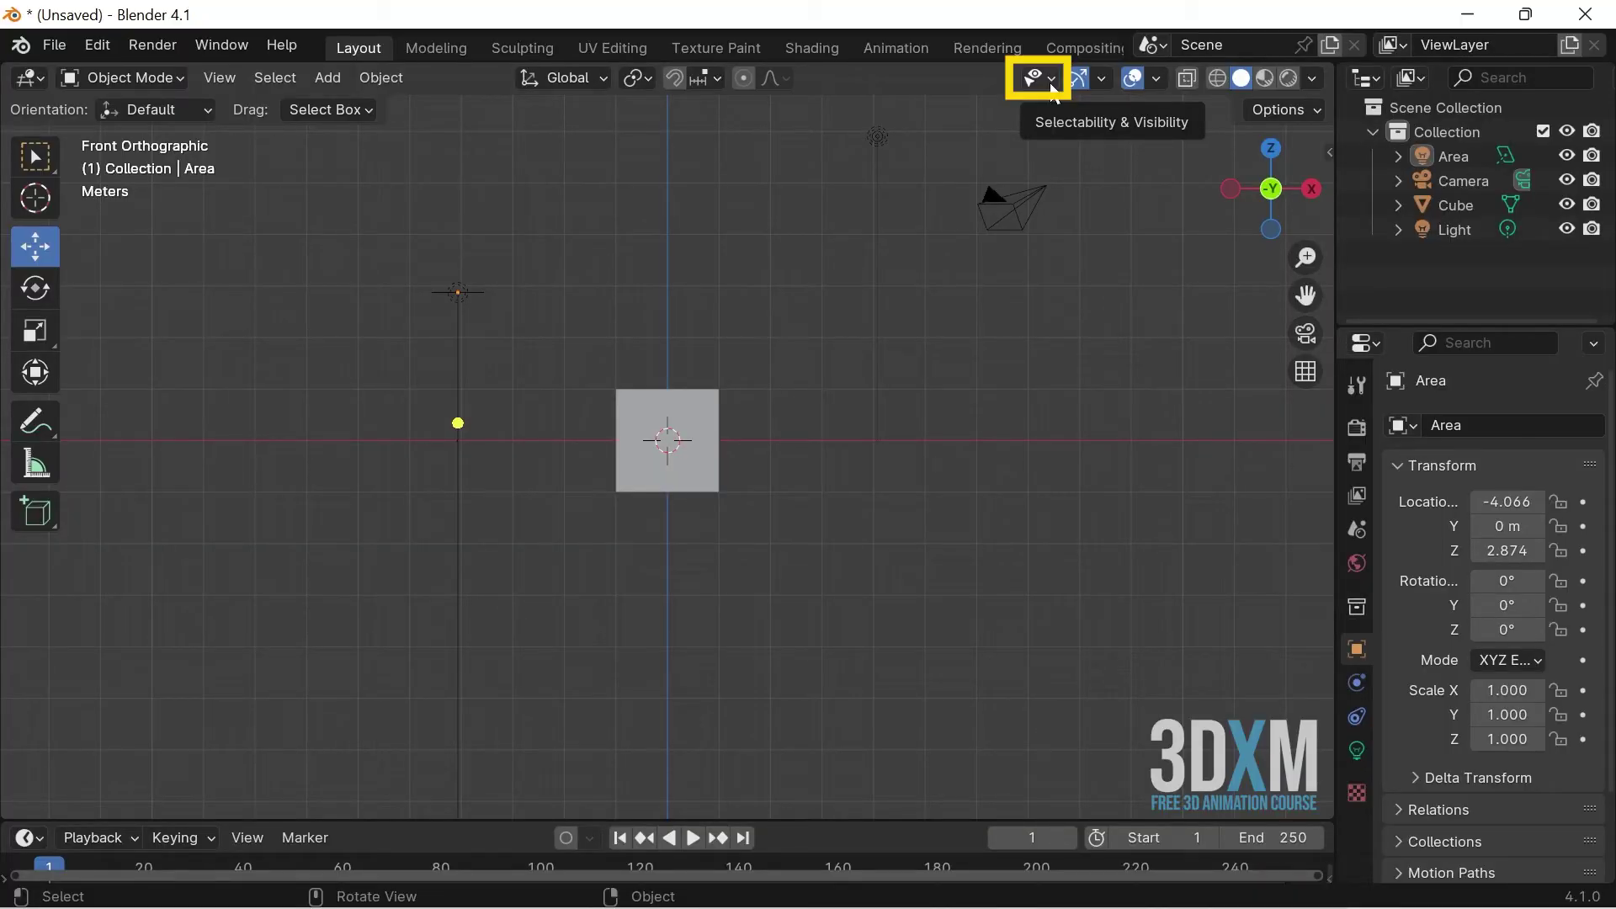
- Hide the Light object type via its eye icon, then re-enable it so lights show again
click(1053, 87)
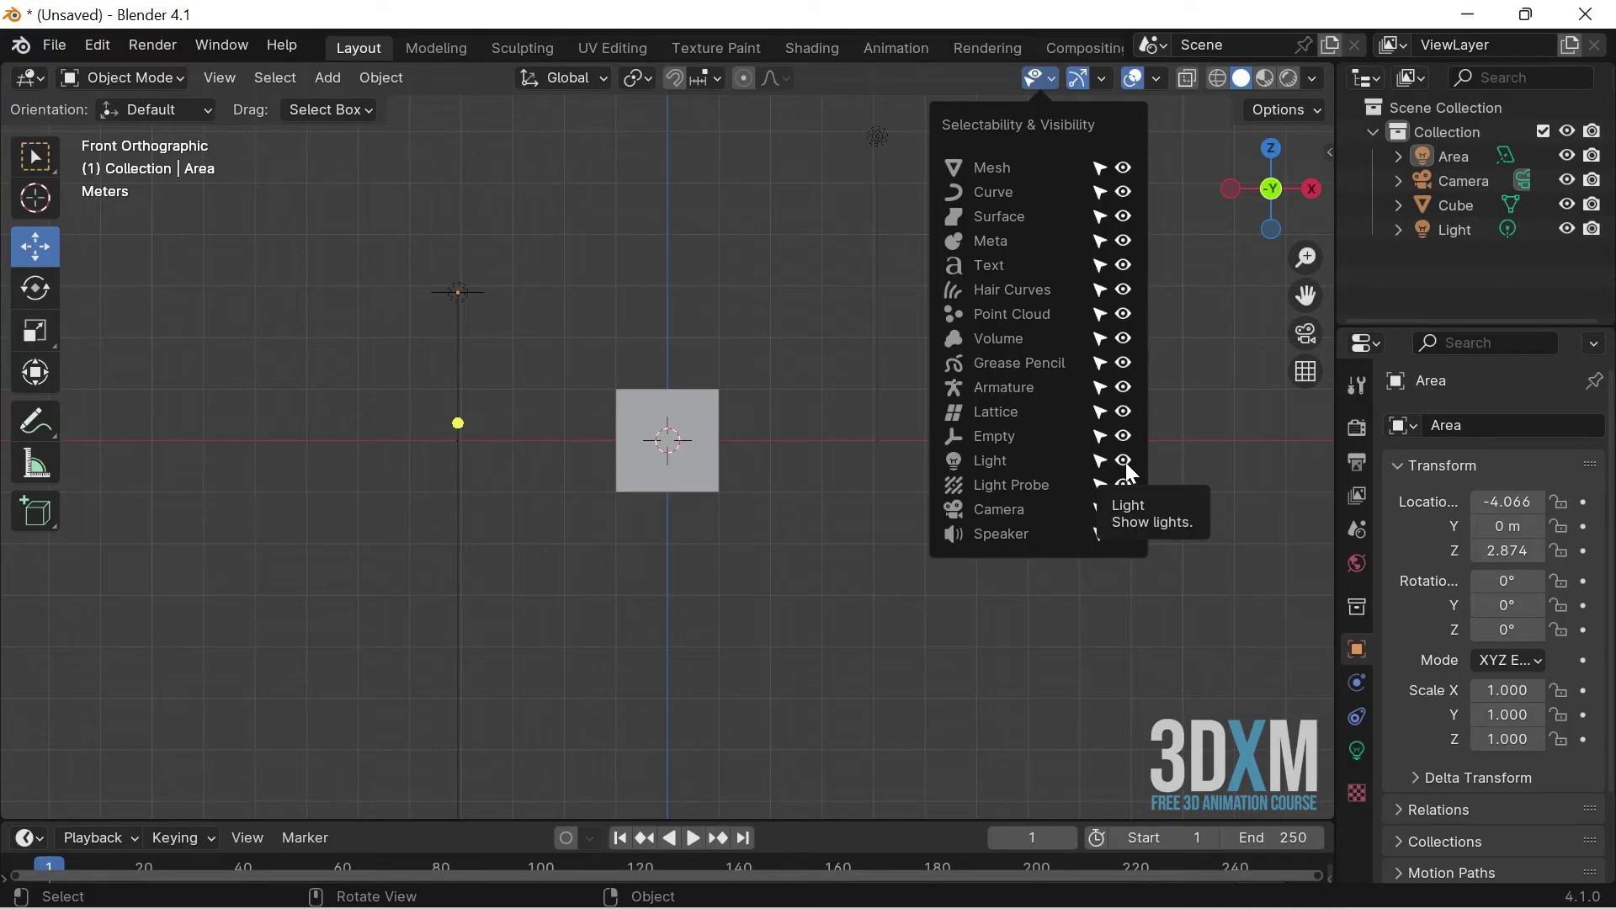
click(1132, 470)
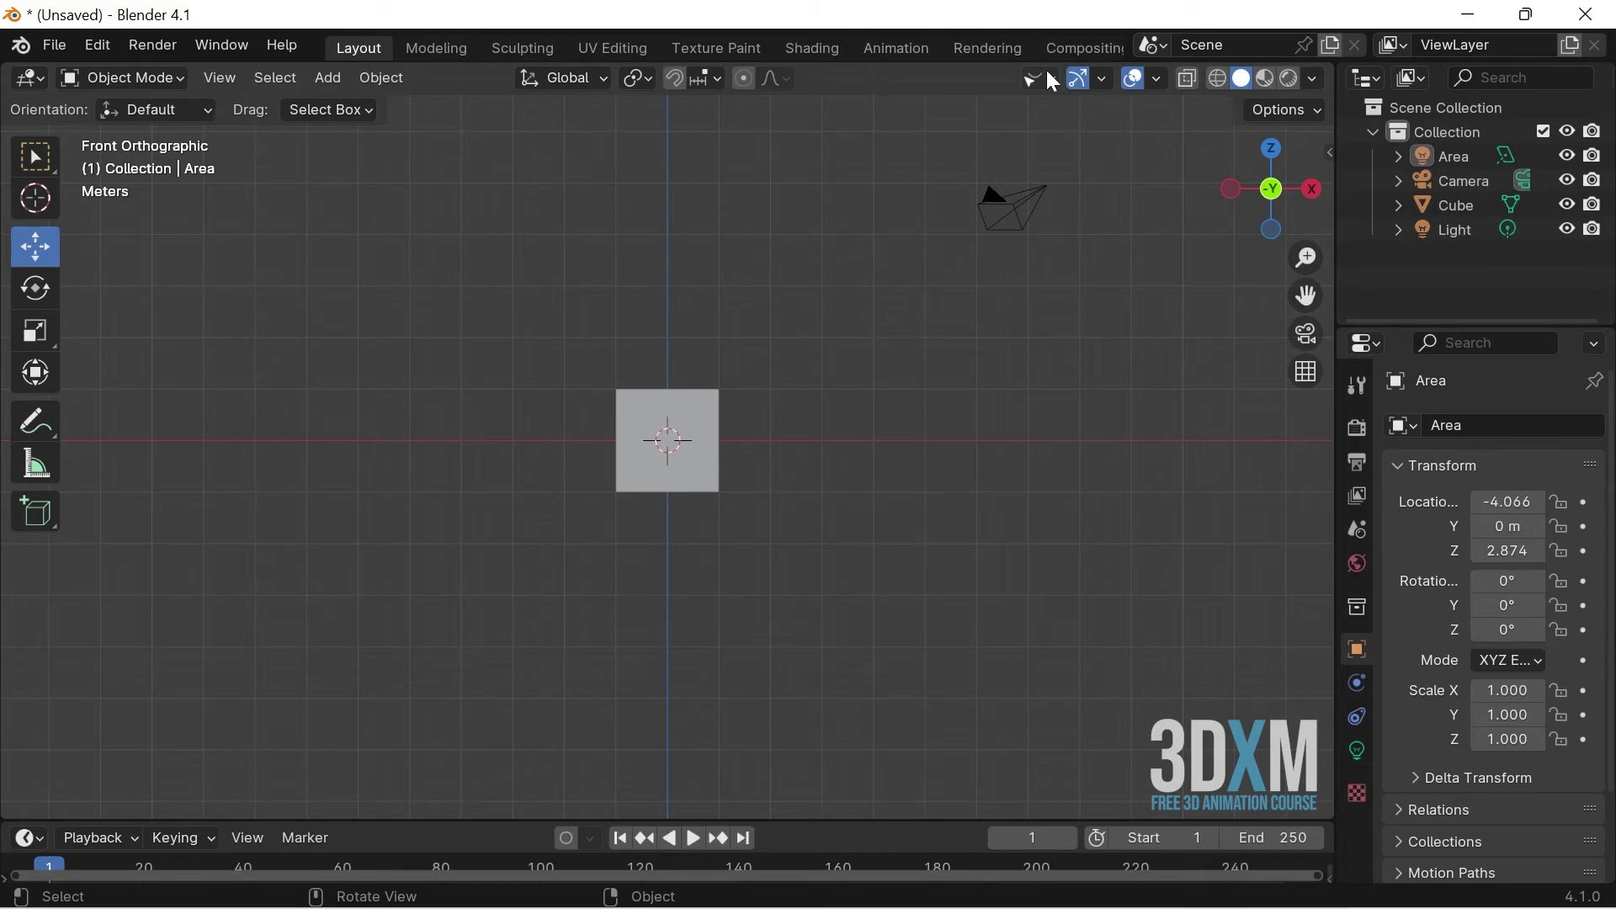
click(1053, 80)
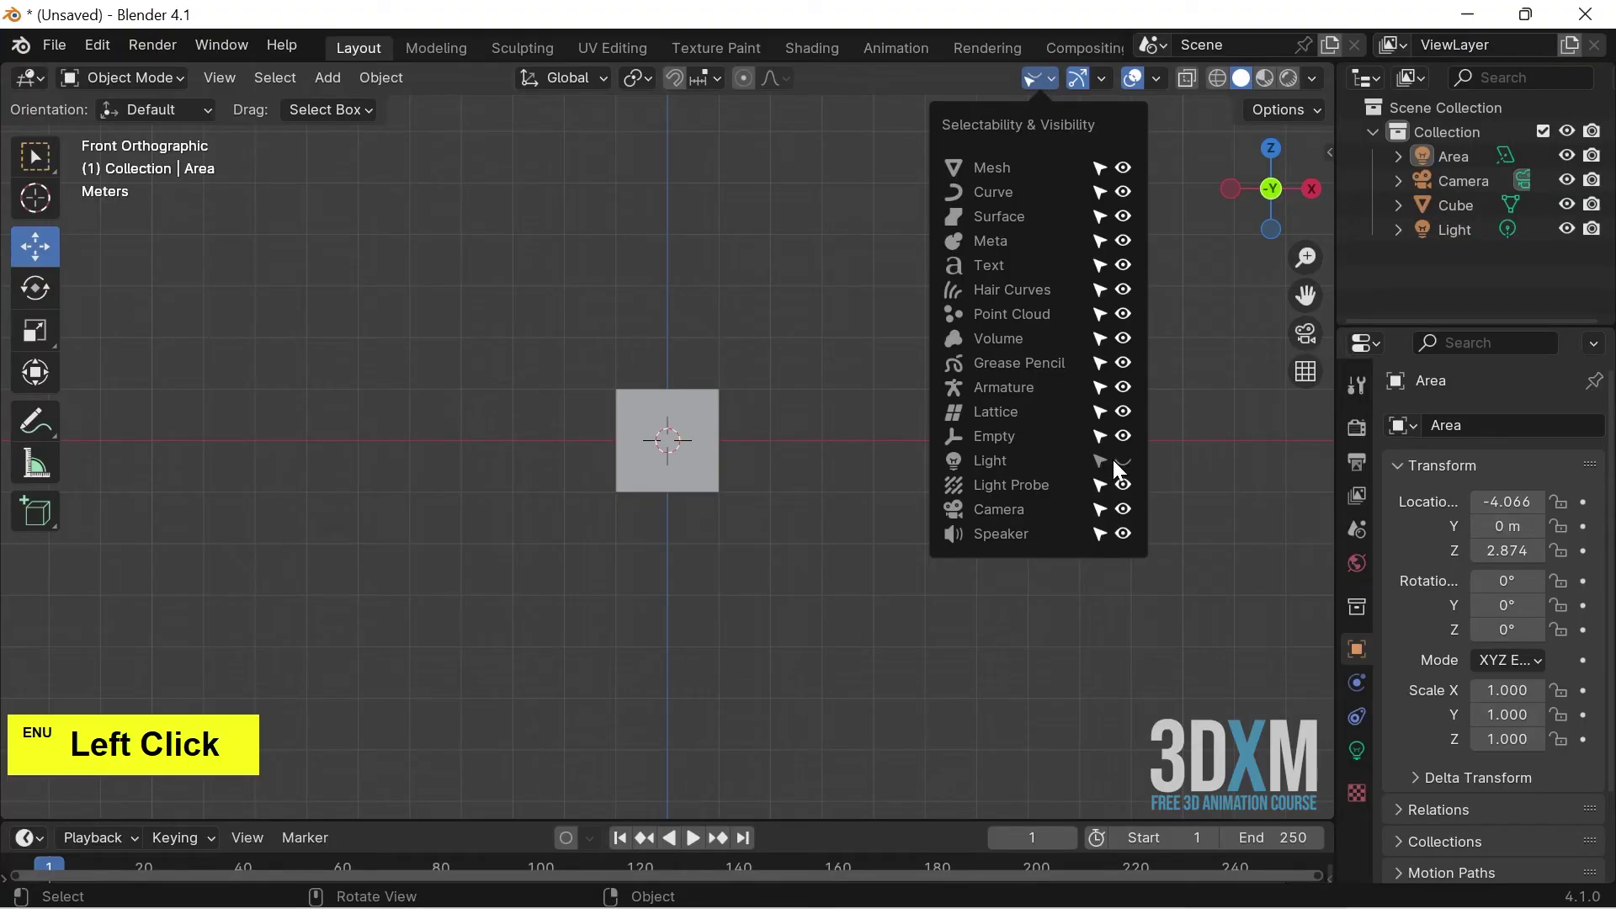
double_click(1108, 468)
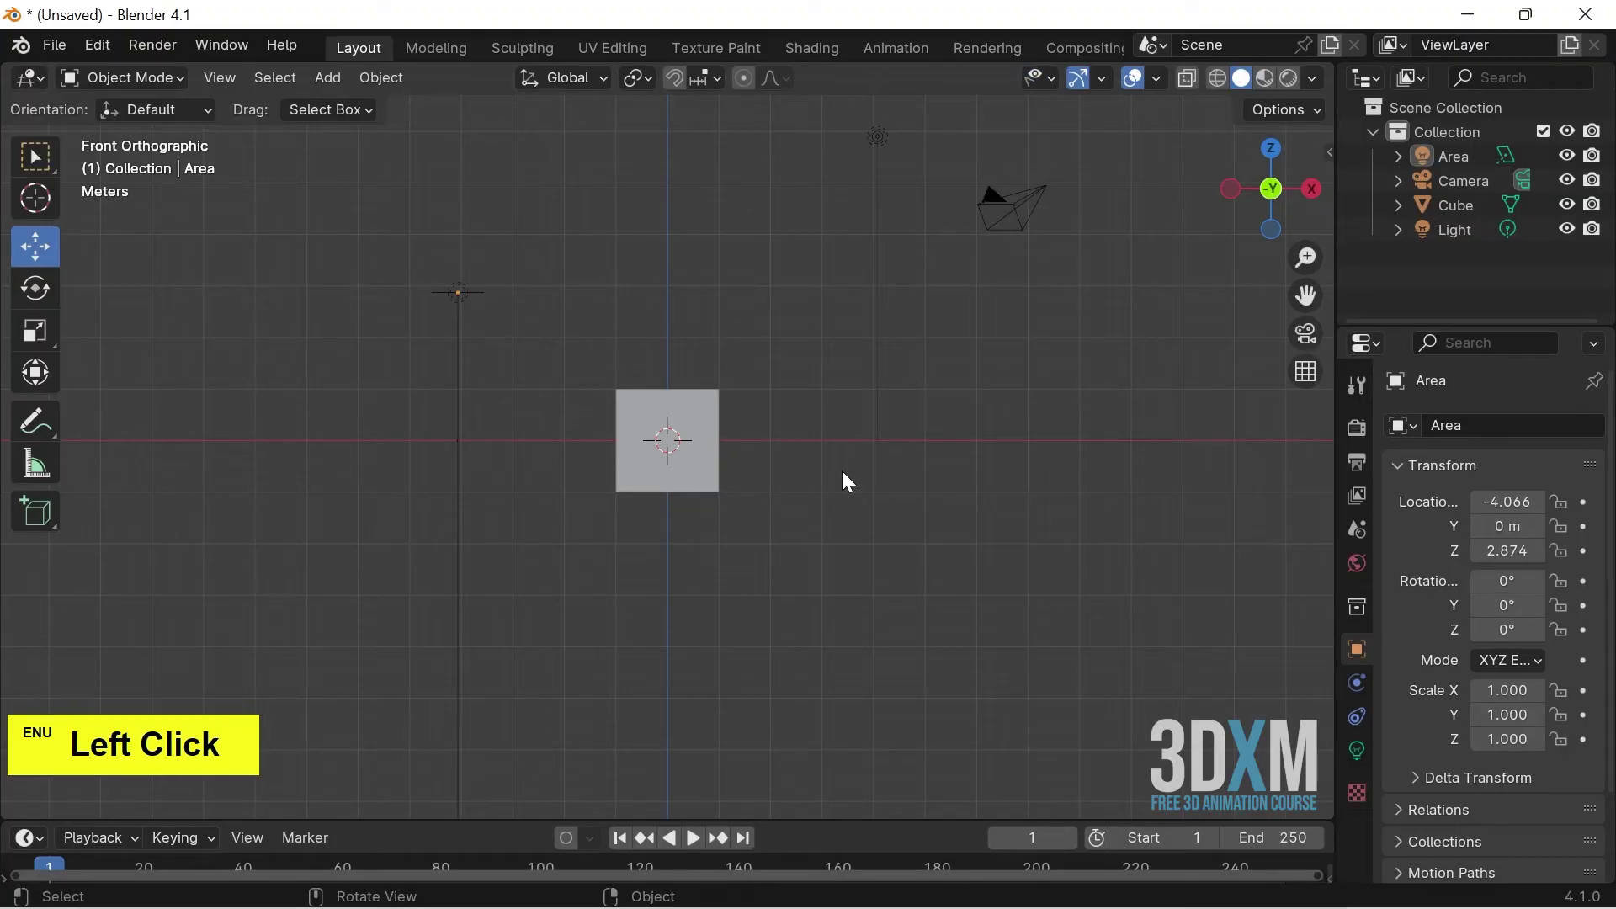
double_click(469, 300)
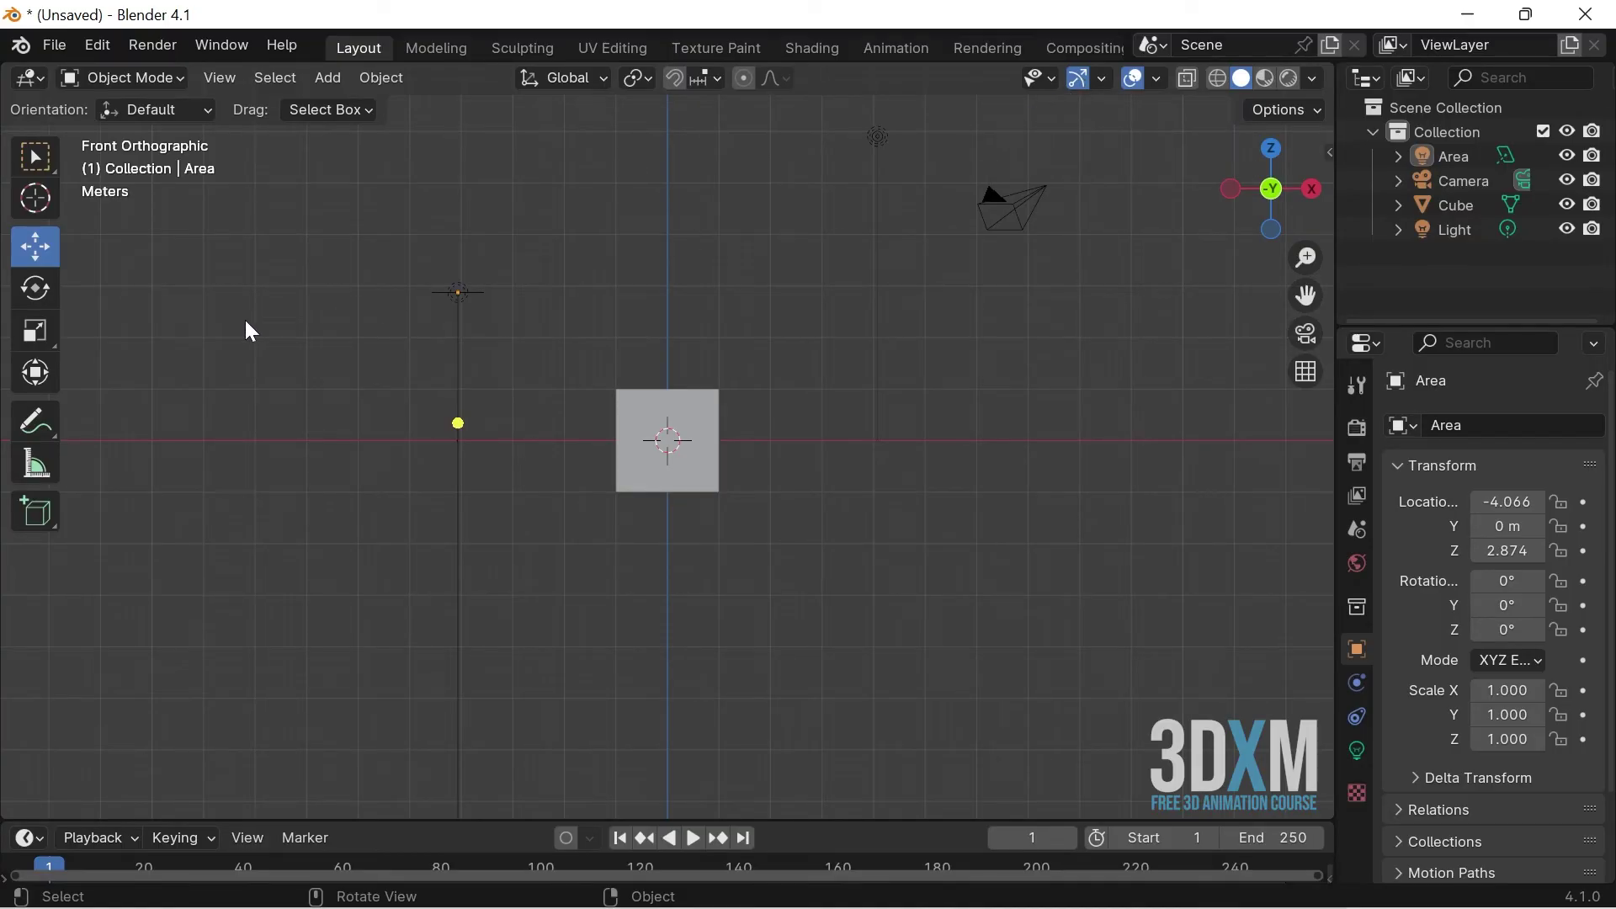
- Activate the Scale tool on the Cube, then toggle Show Gizmo off and back on
click(40, 345)
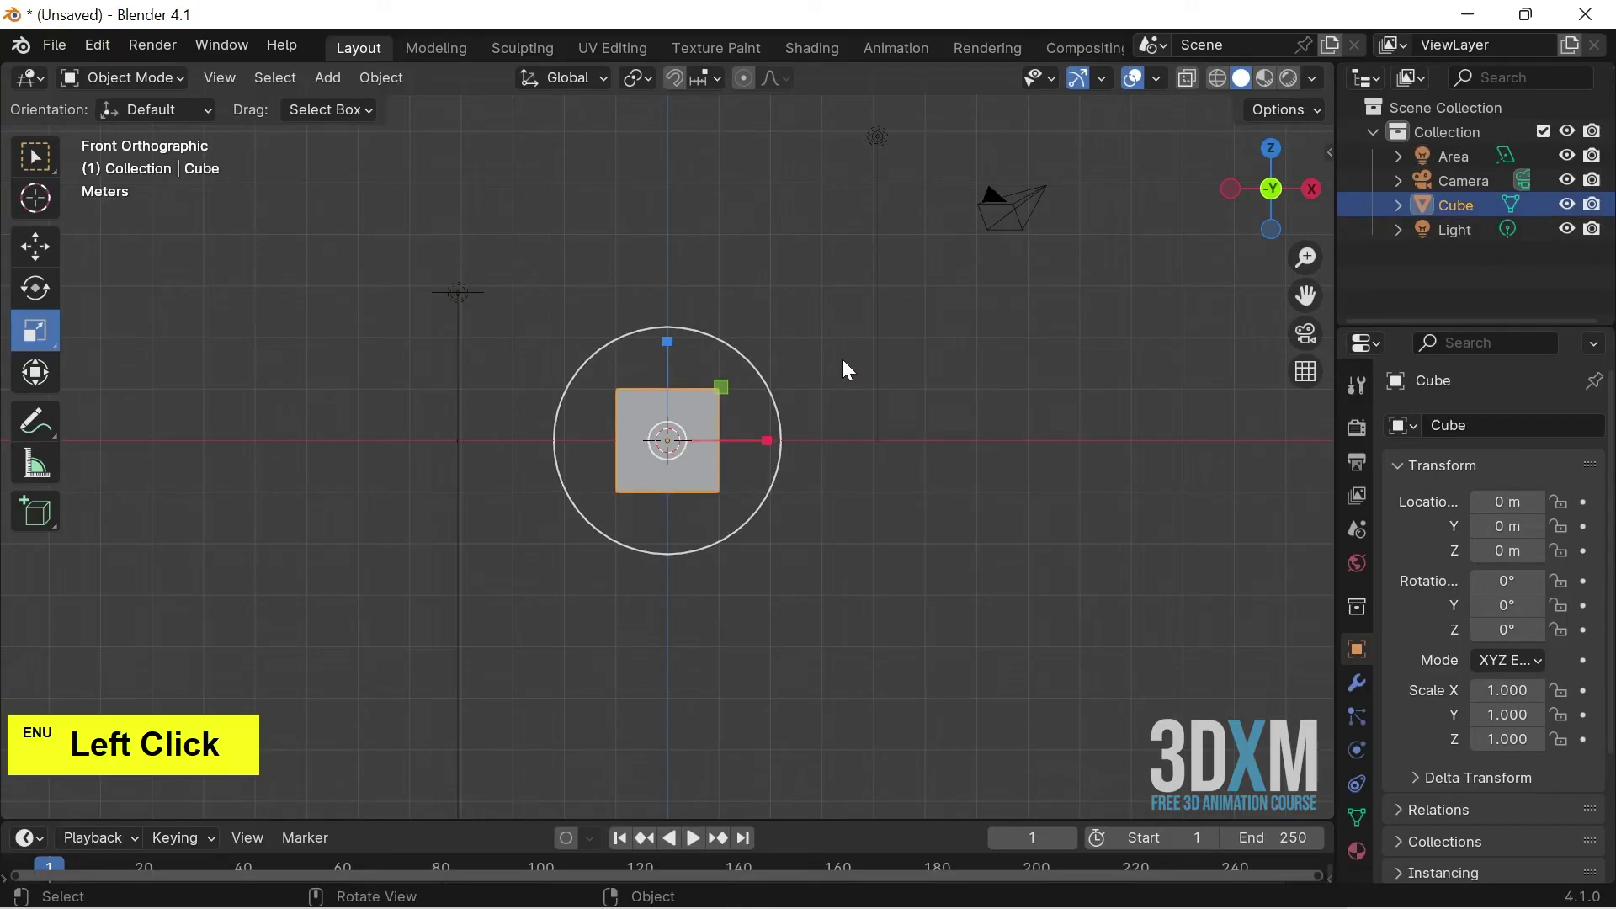
click(936, 469)
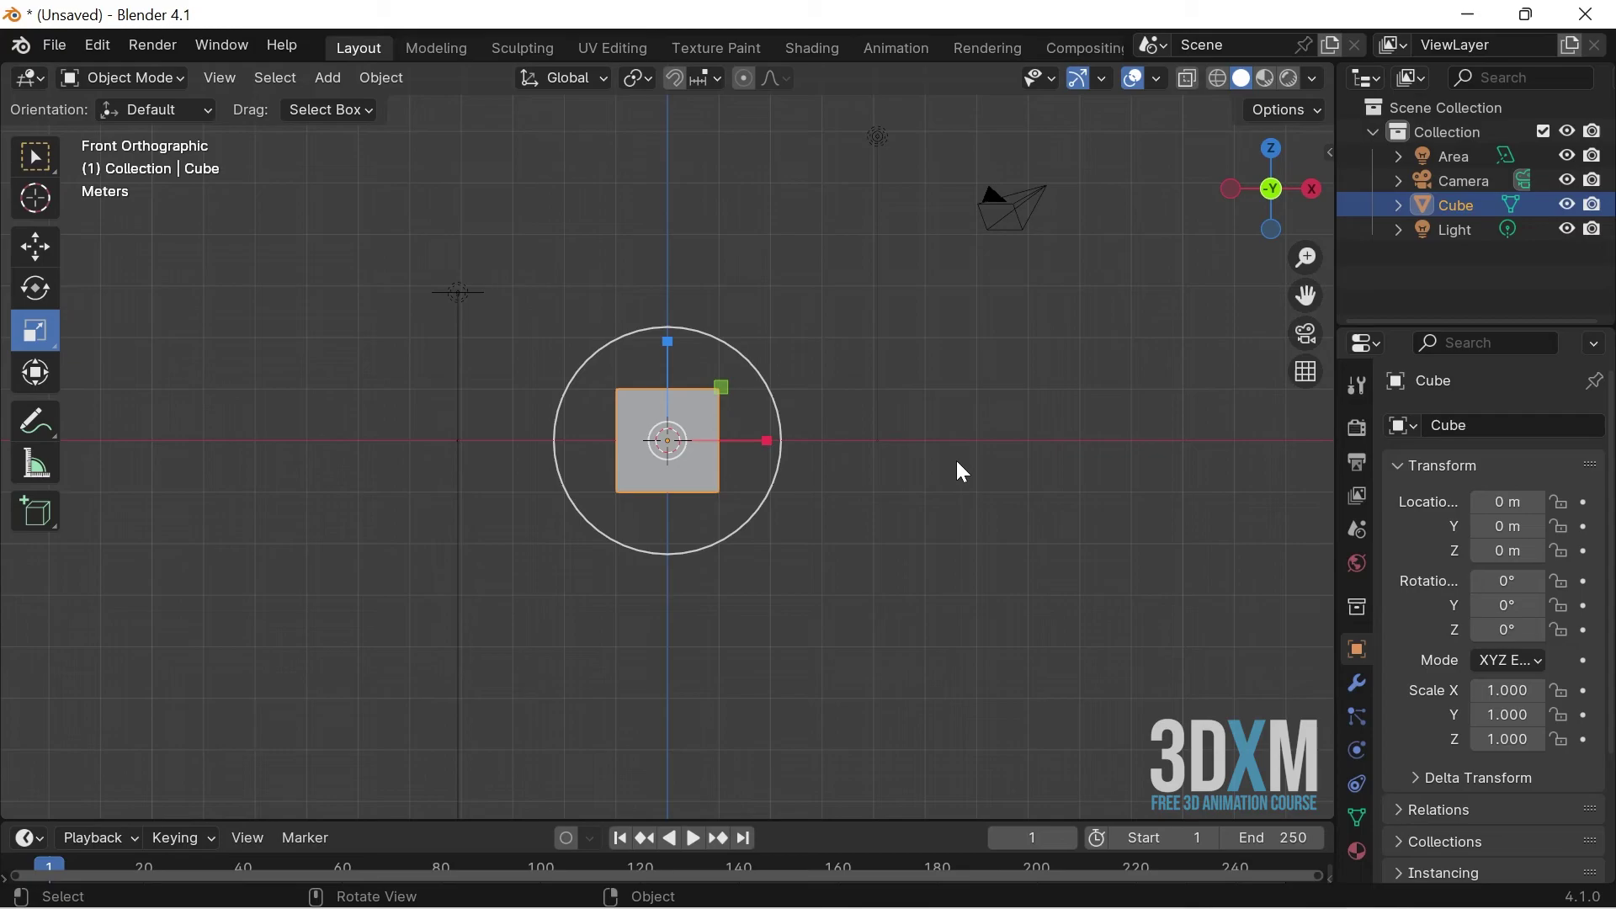
click(1083, 84)
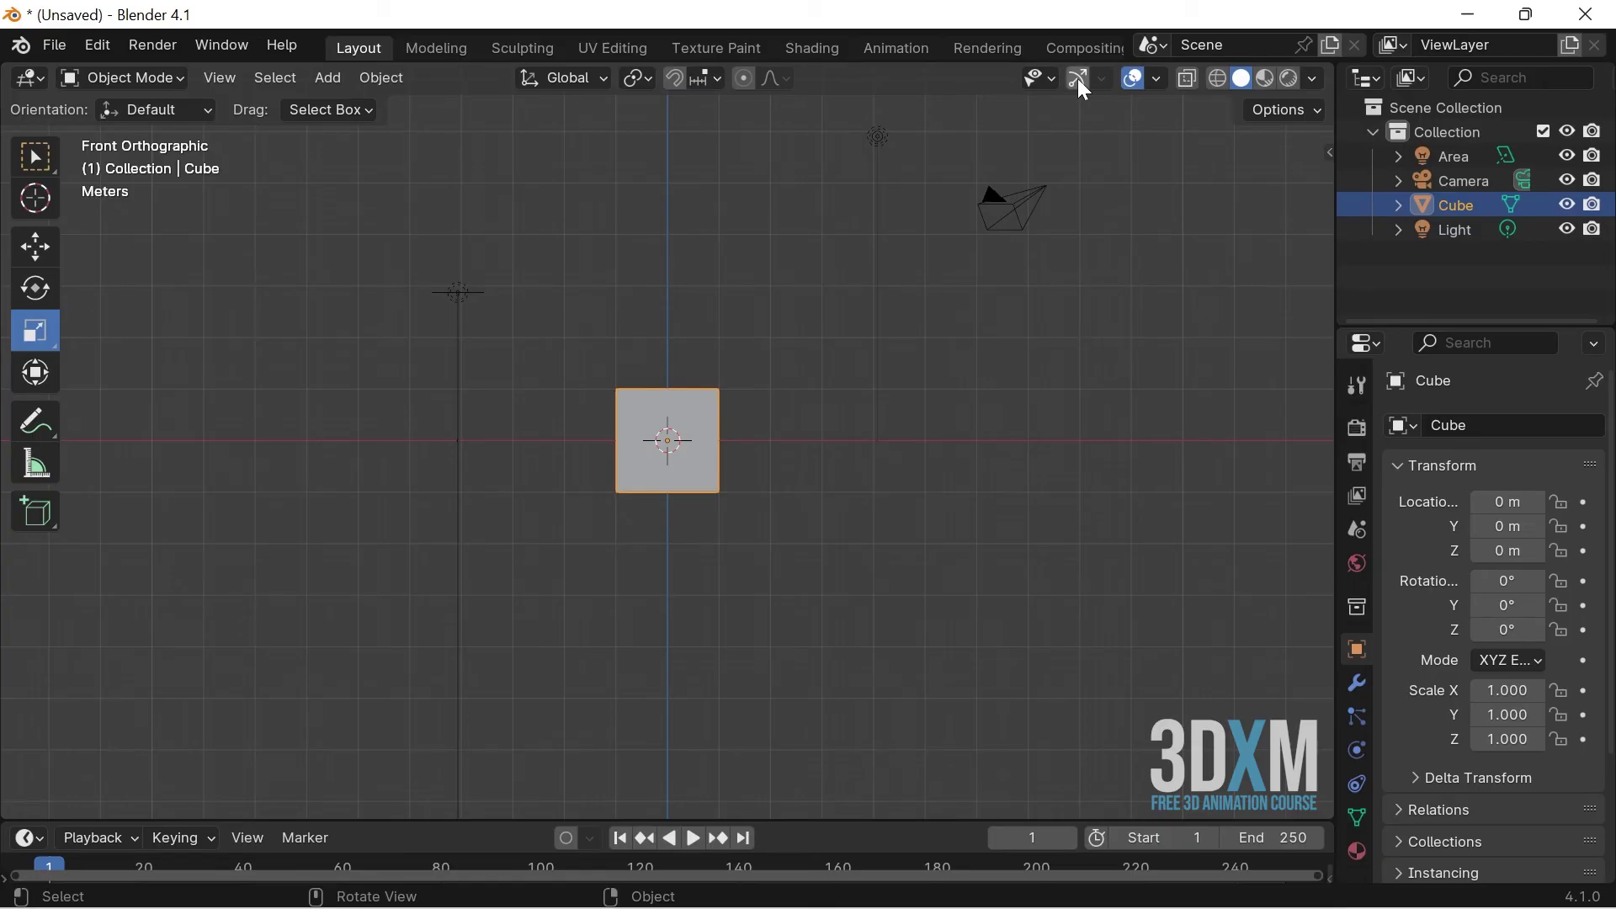
click(1089, 92)
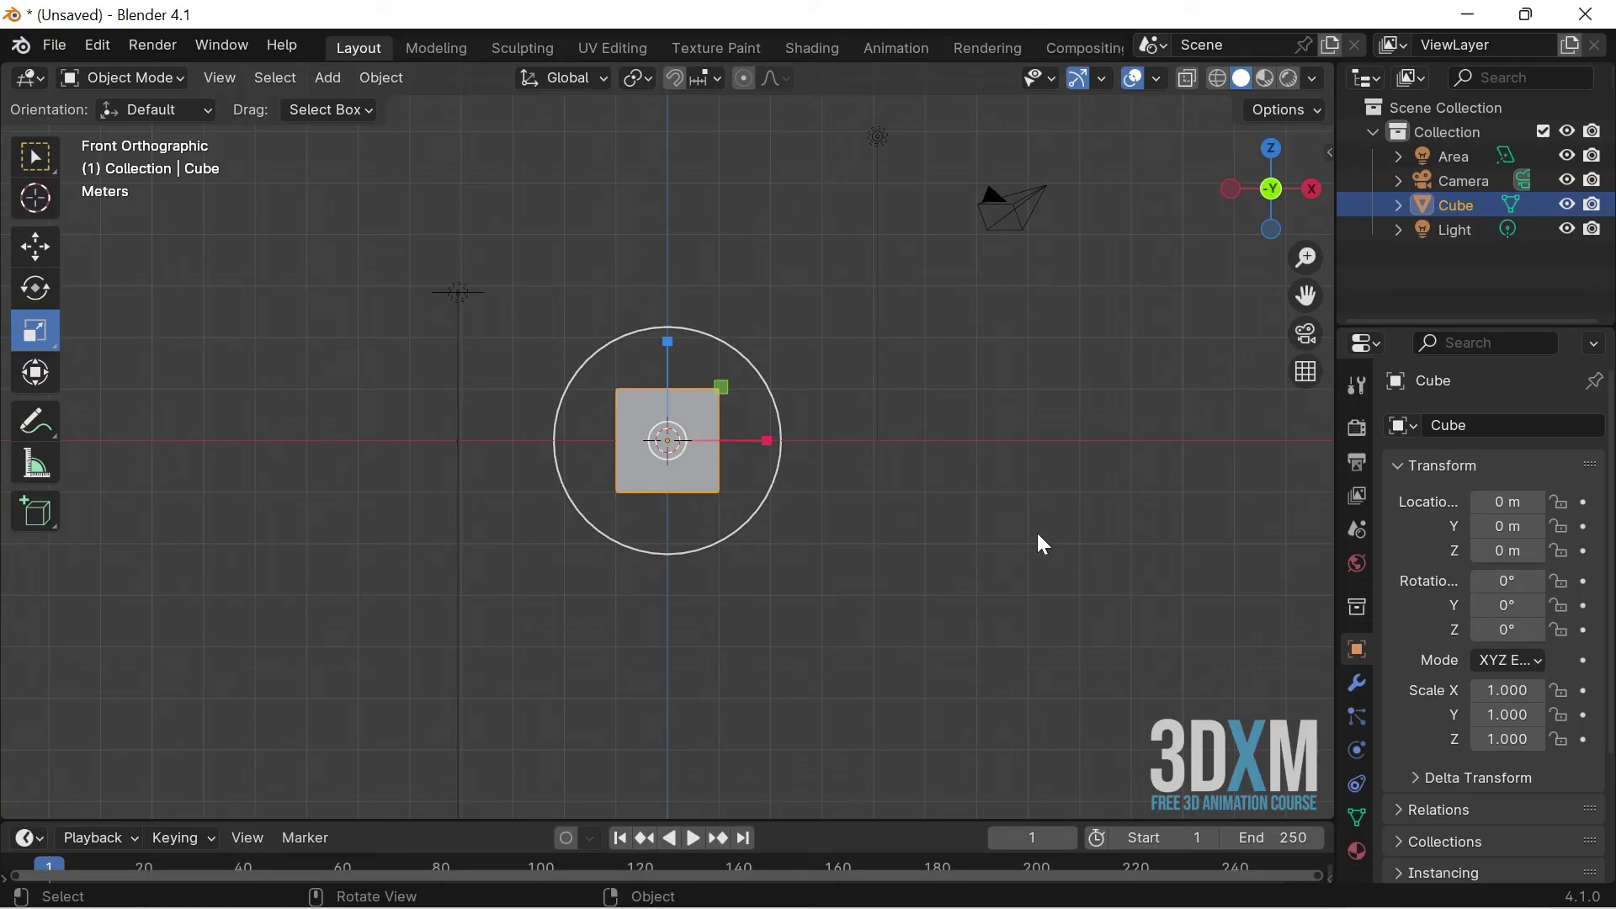
- Change options in the Viewport Overlays popover
click(1164, 84)
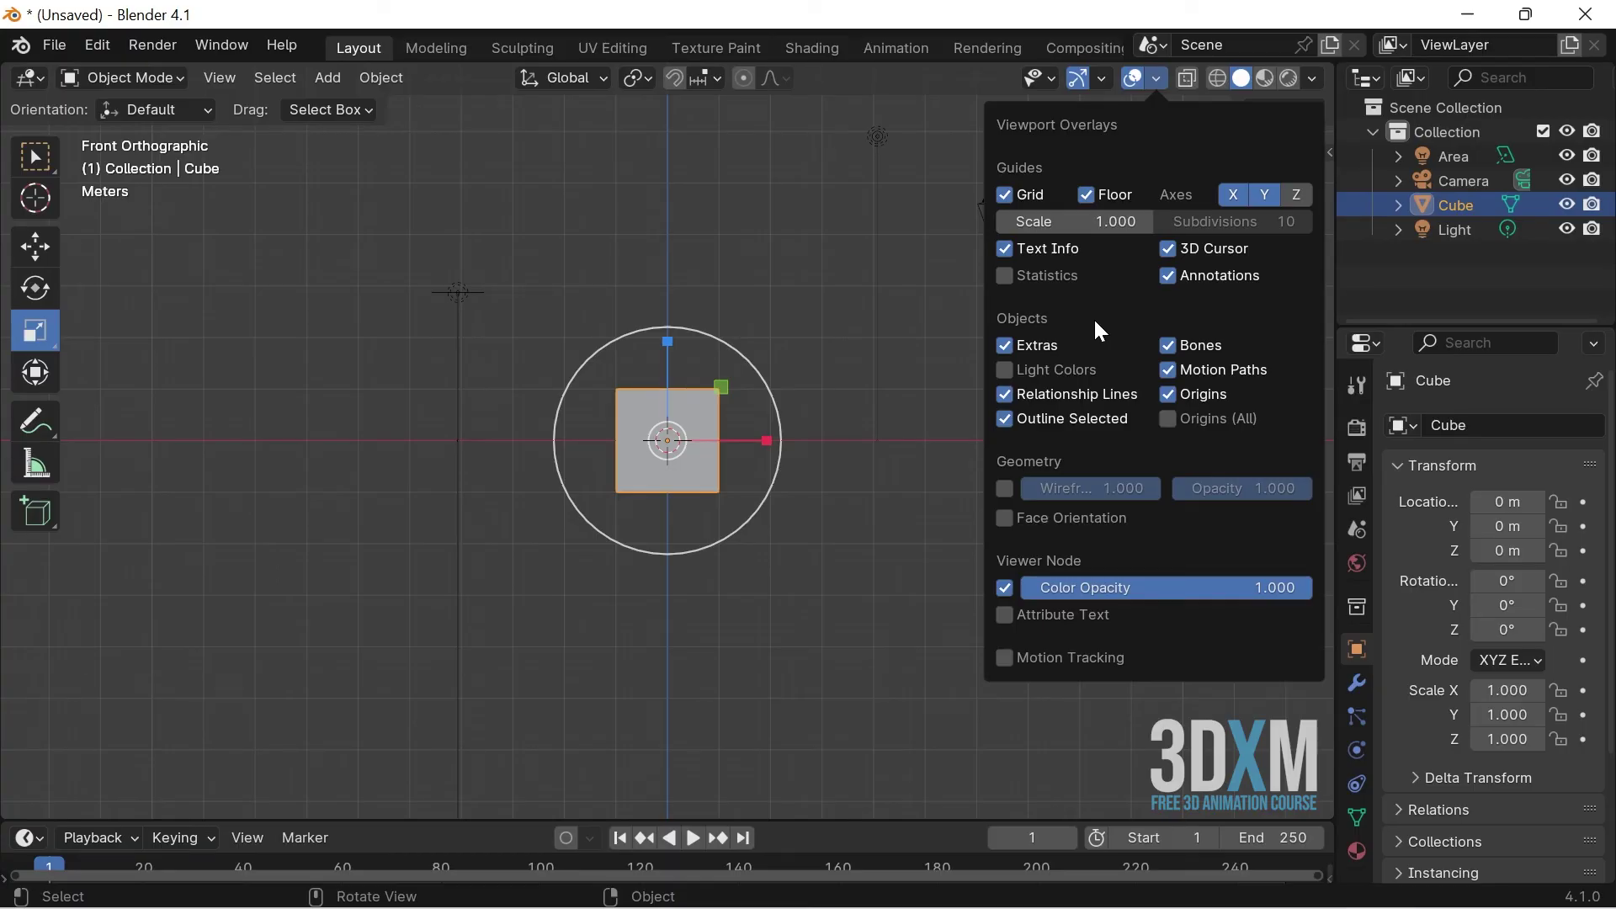
click(1012, 201)
double_click(1012, 201)
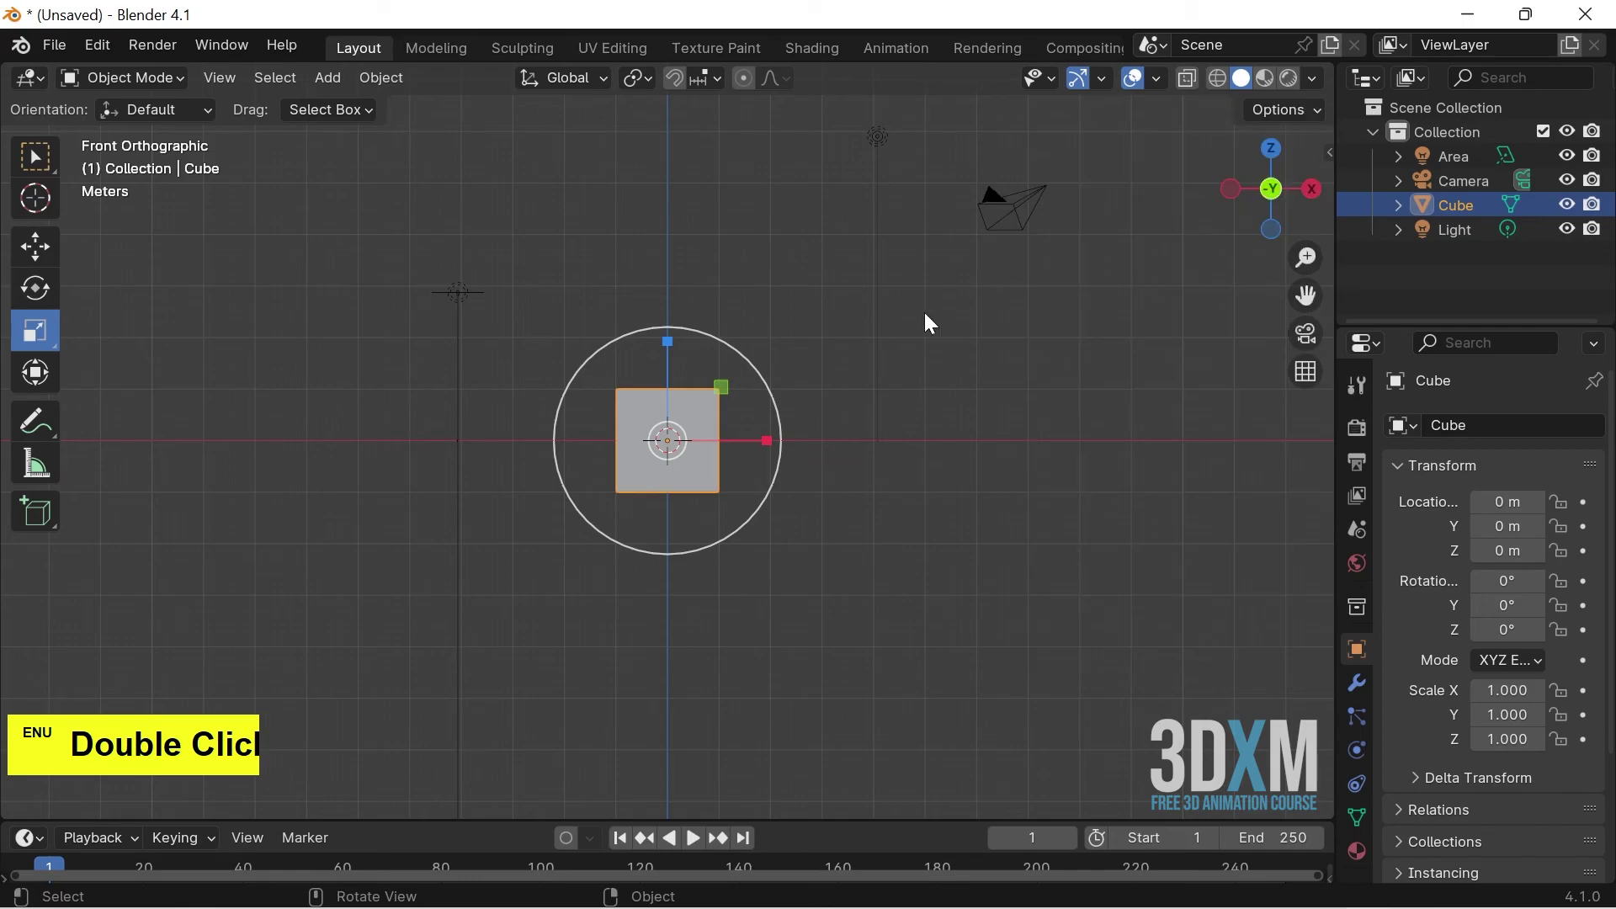
- Switch off Show Overlays and Show Gizmo, leaving only the plain grey cube
click(1141, 88)
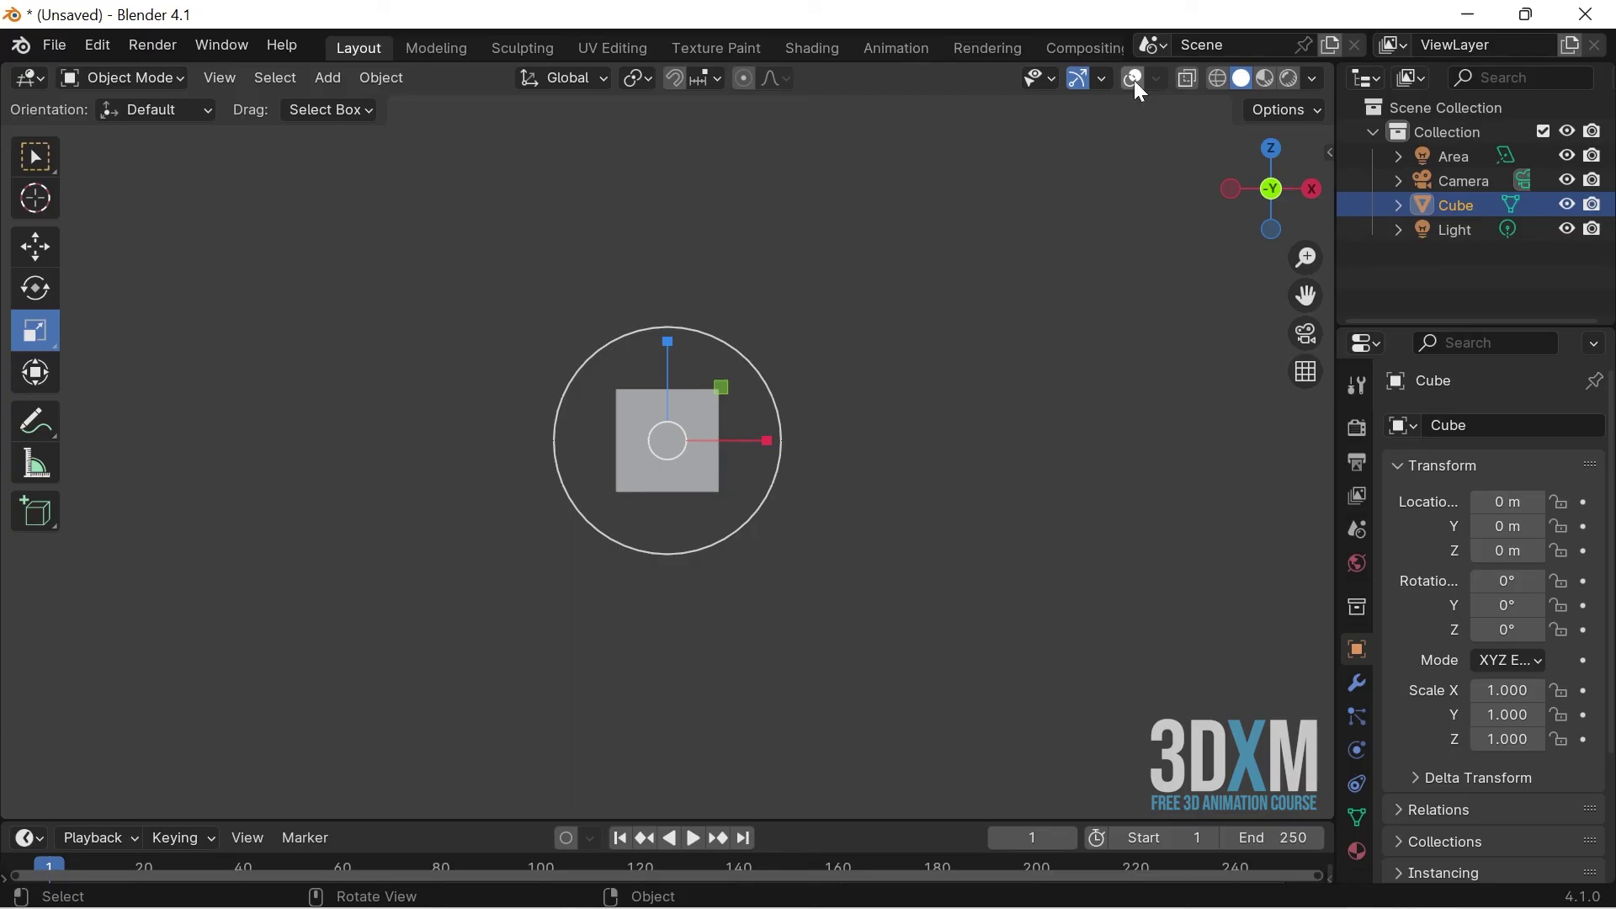
click(1084, 87)
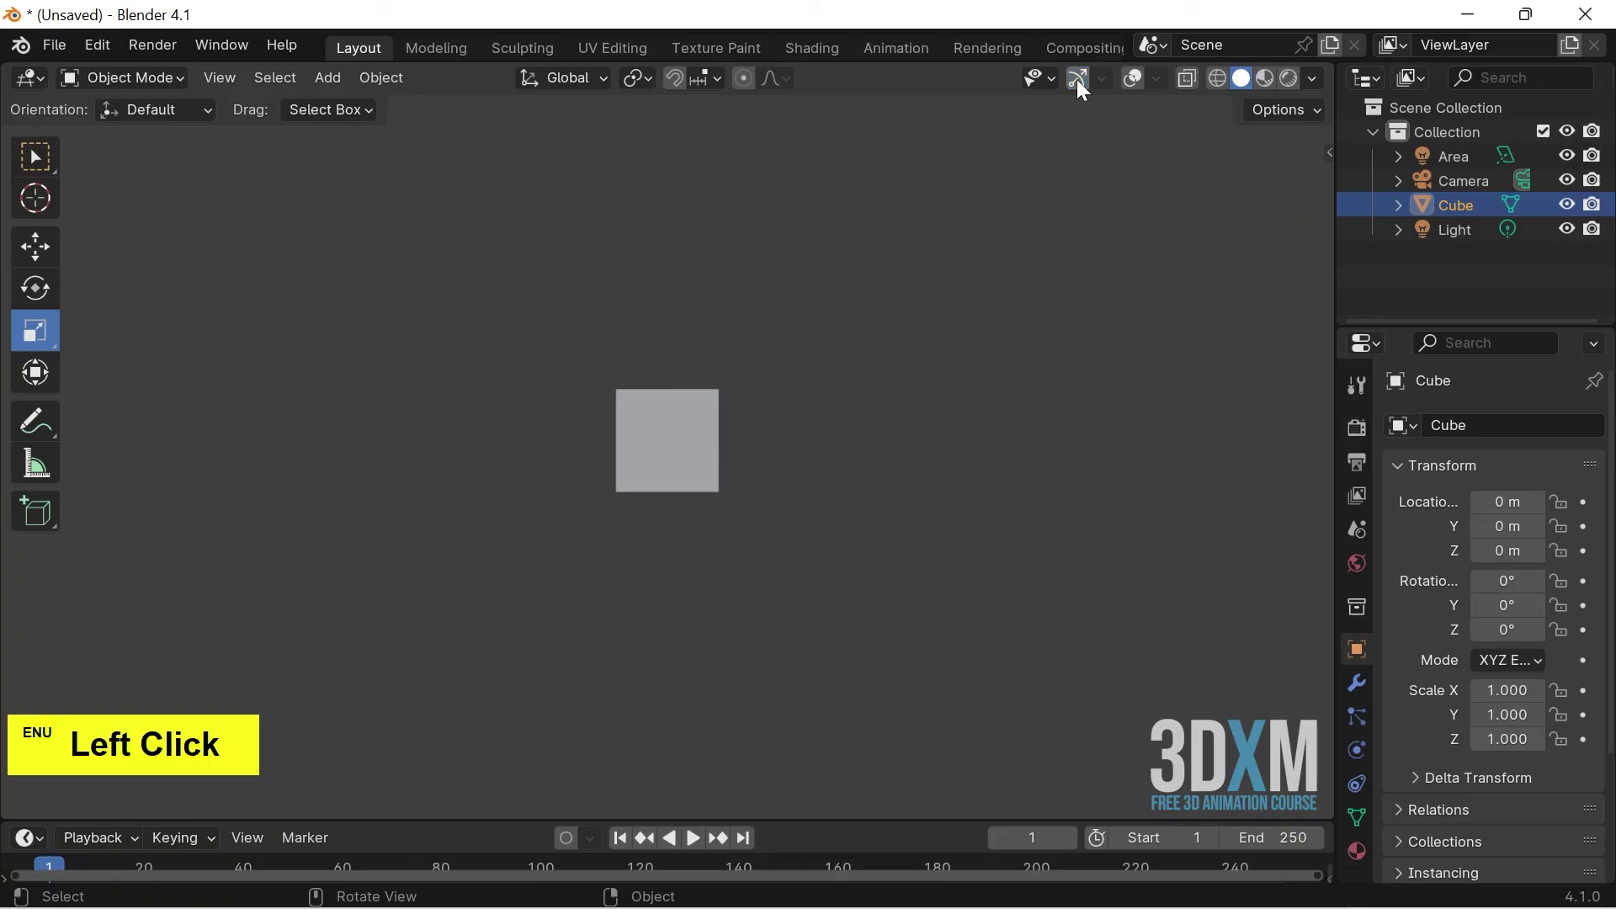